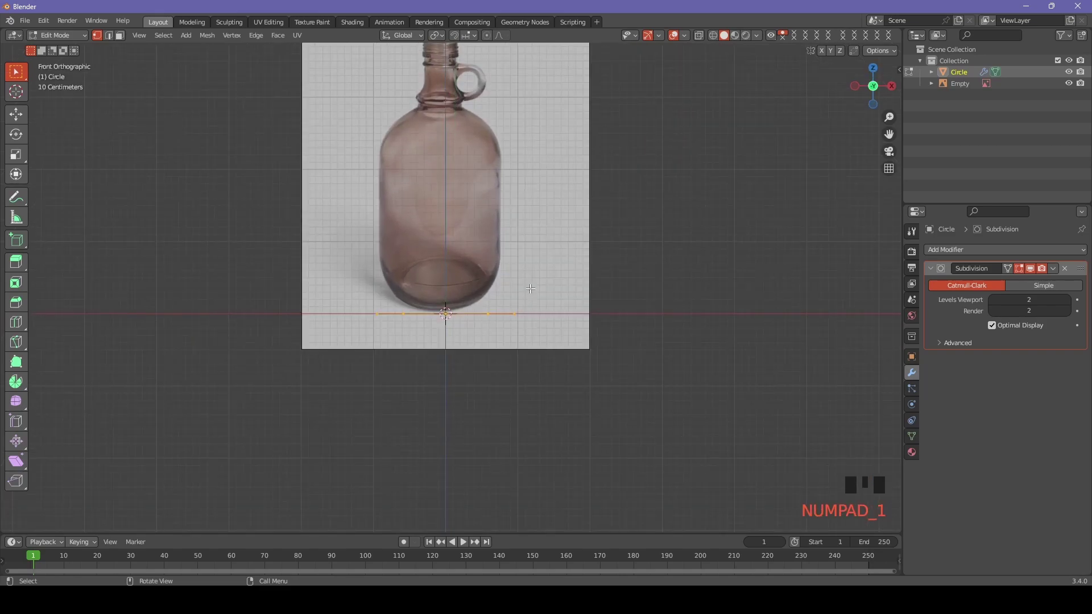
Extrude the base circle up to jug height and add horizontal loop cuts along the body
key(e)
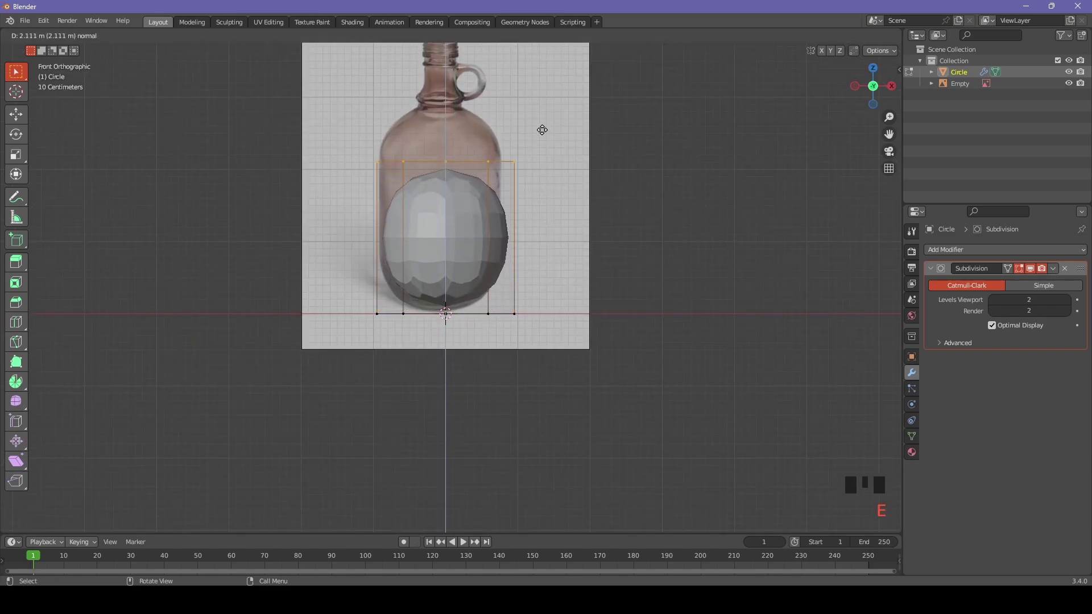
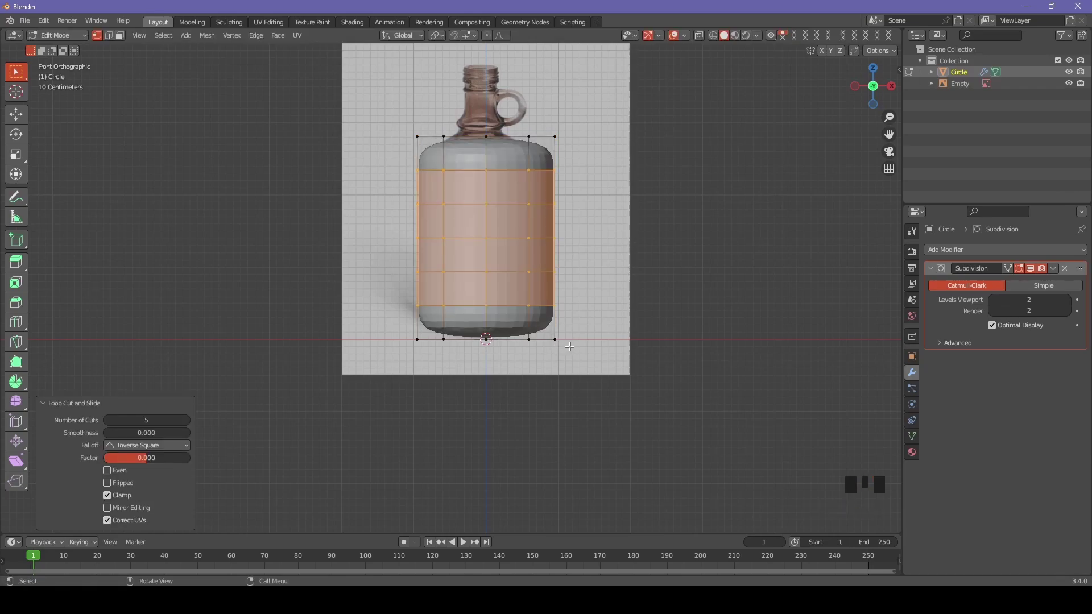
key(ctrl+r)
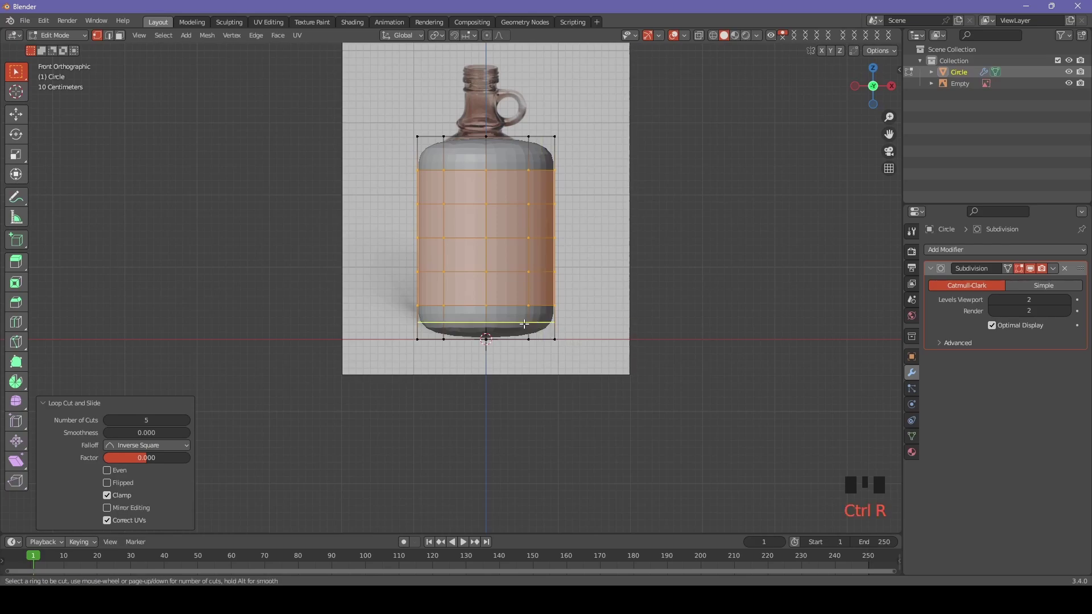
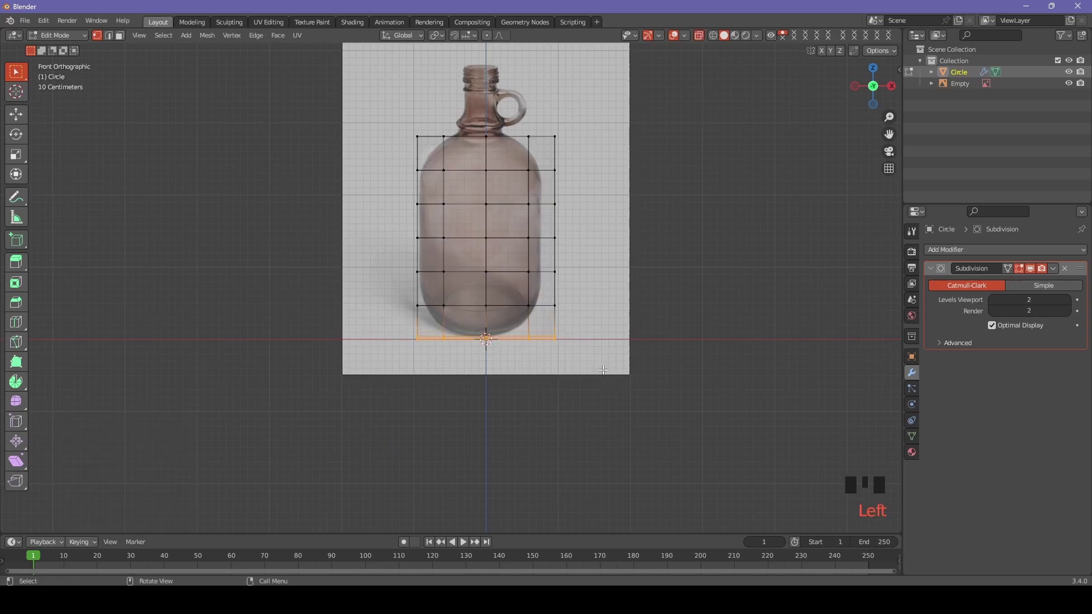
Shrink the bottom ring inward and lower the loop above it to taper the base
key(s)
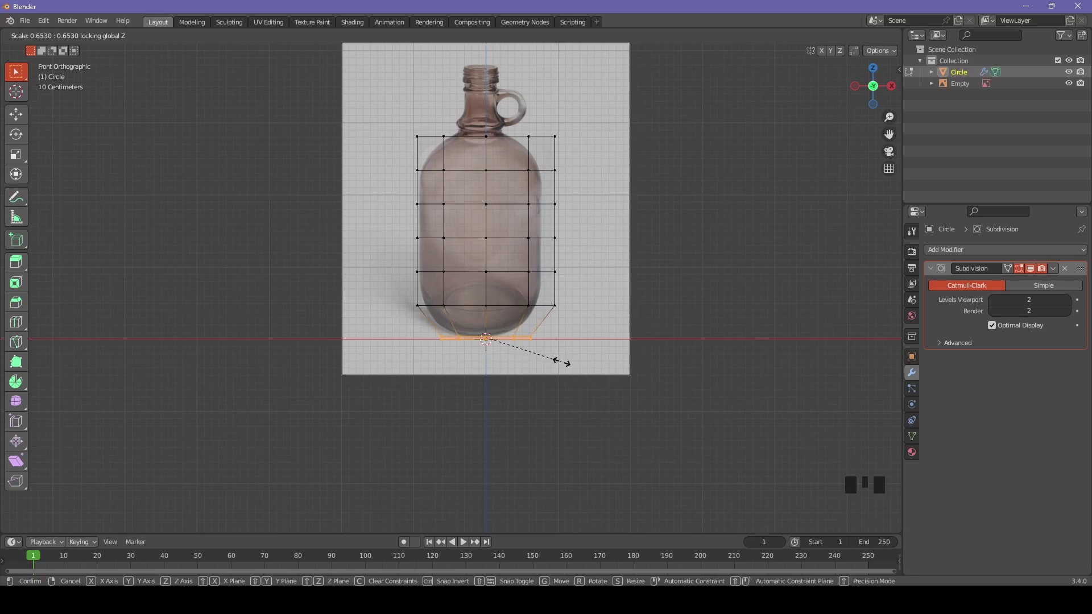
key(alt+z)
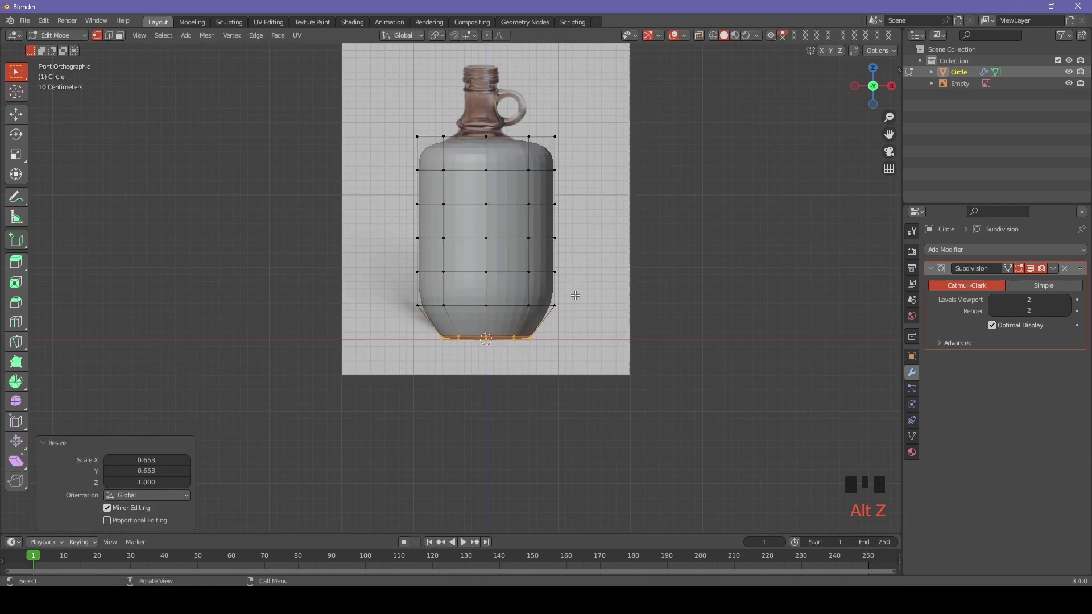
click(583, 287)
click(518, 308)
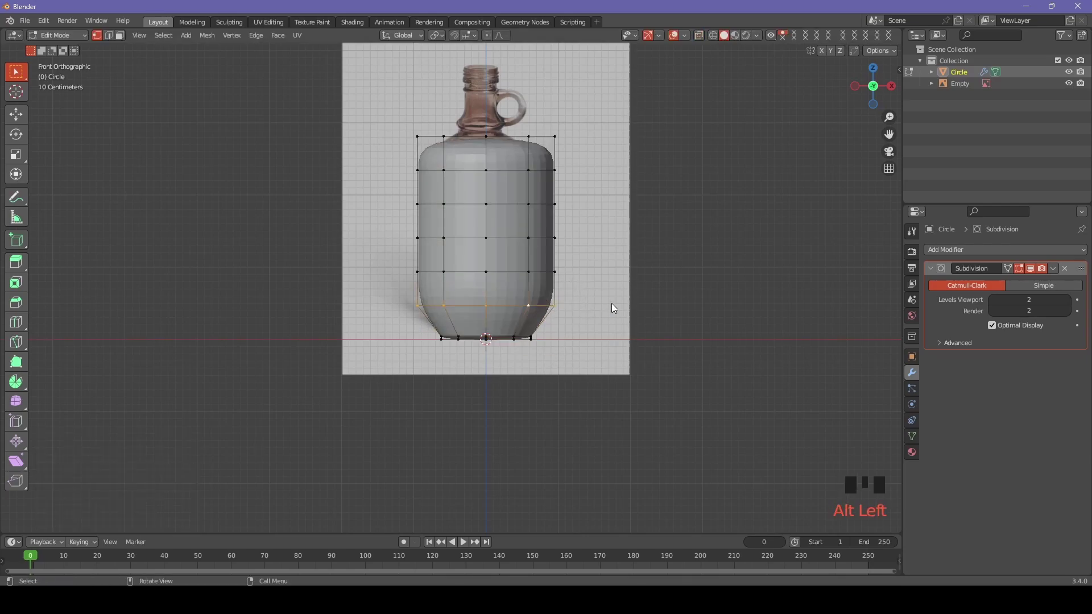
key(g)
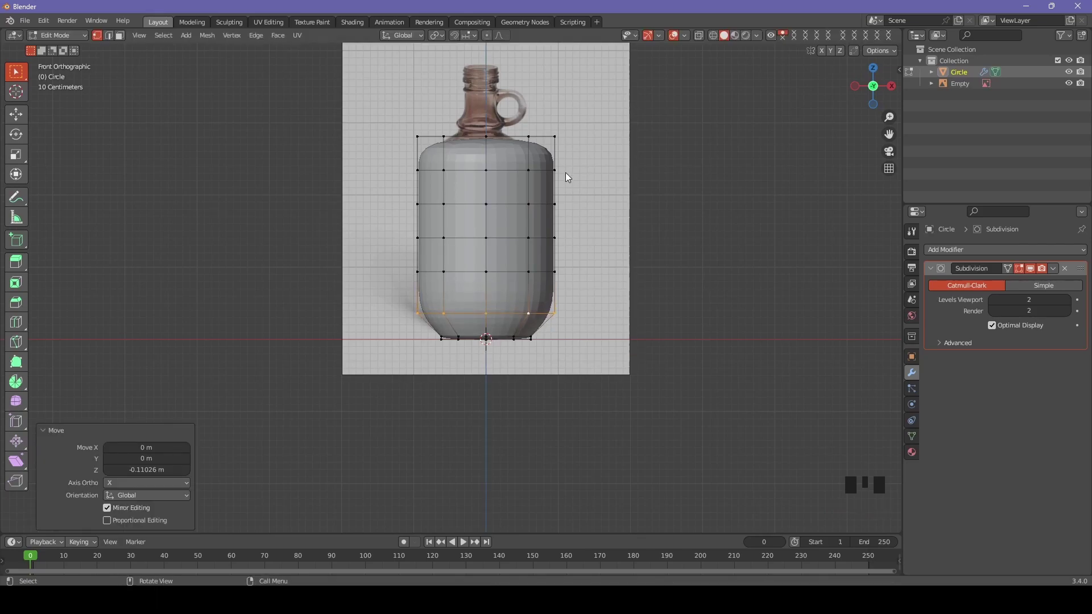
Narrow the top ring toward the neck and raise the shoulder loop with proportional editing
click(535, 139)
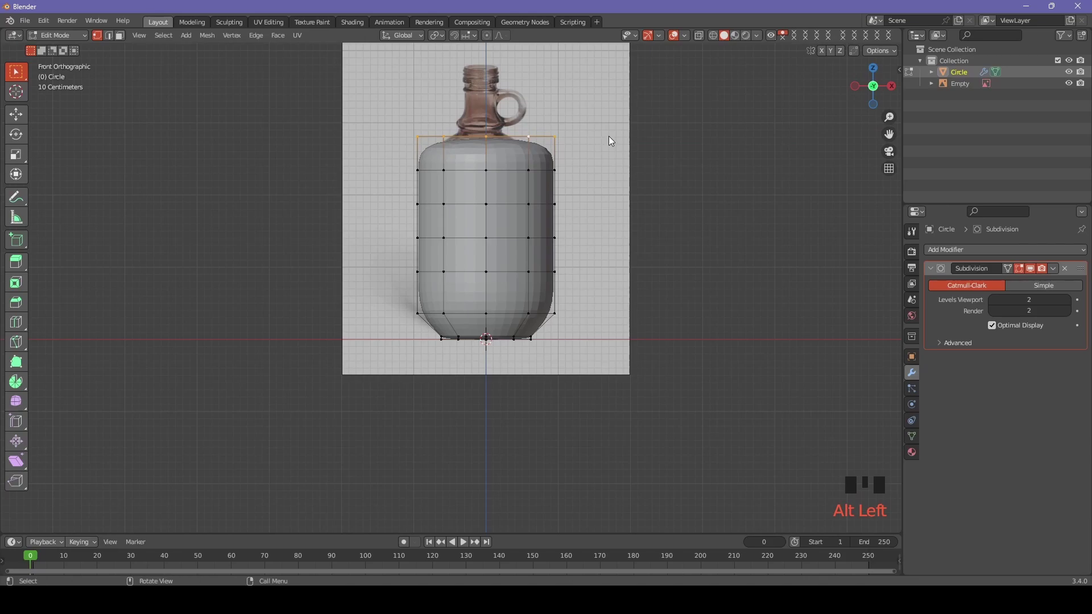
drag(508, 41, 500, 132)
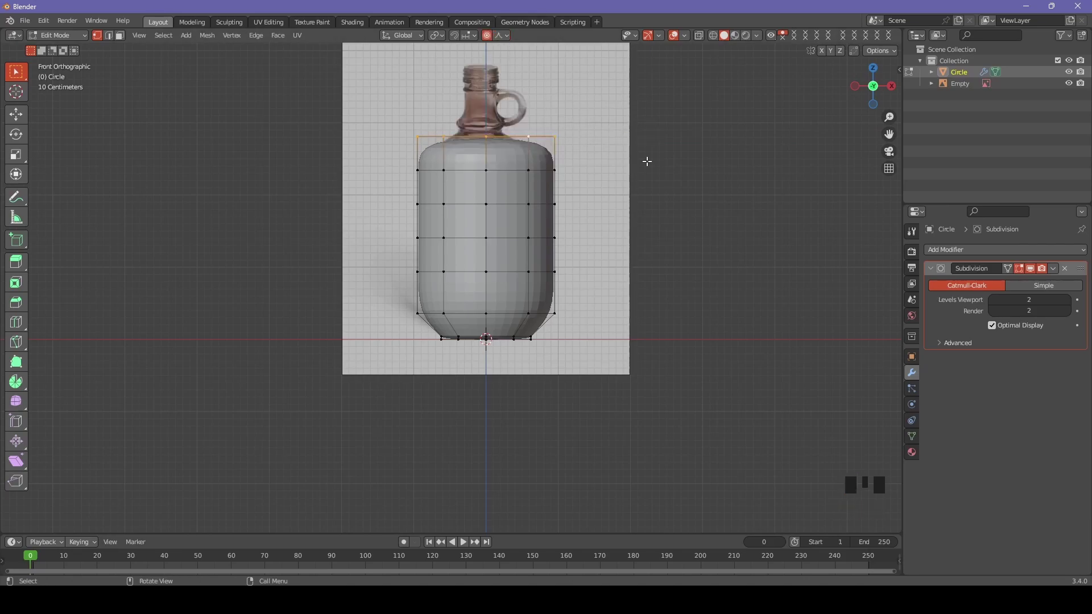
key(s)
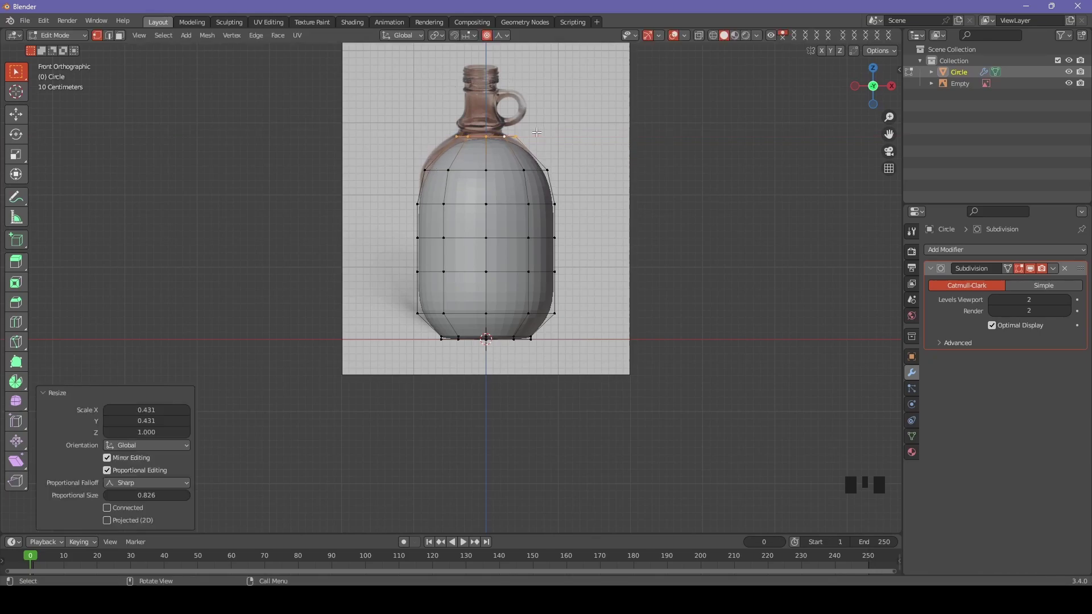
click(515, 170)
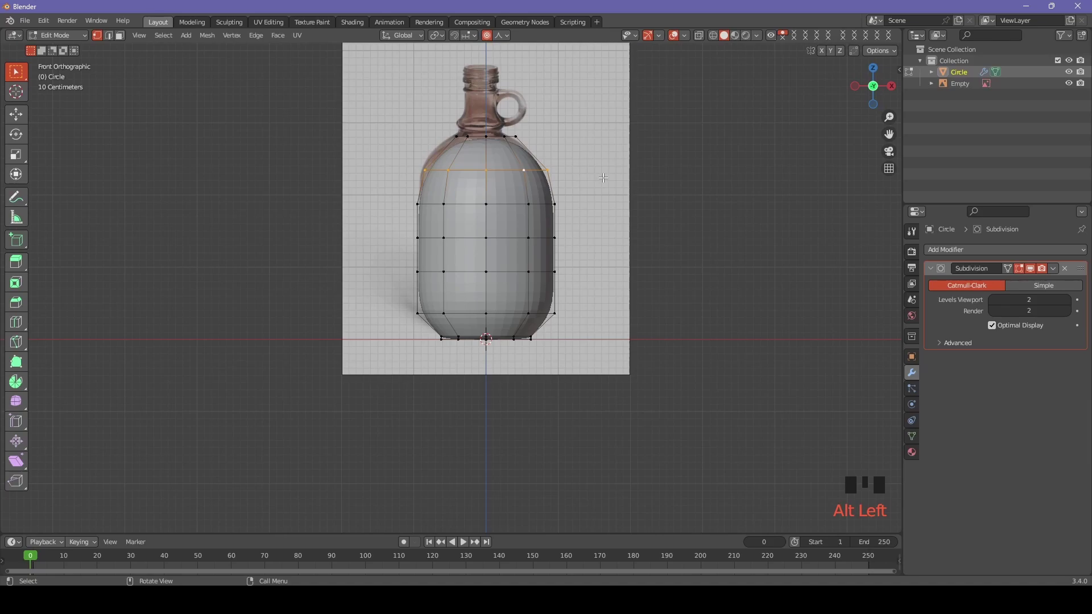
key(g)
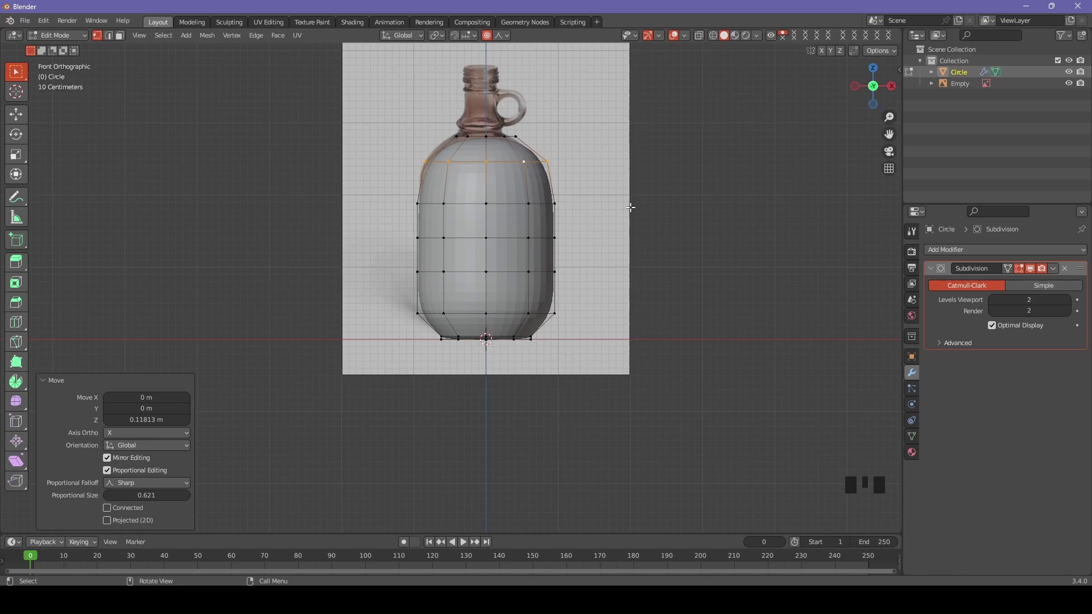
key(Tab)
Nudge the reference image Empty sideways to align with the mesh, then resume editing the jug
click(621, 233)
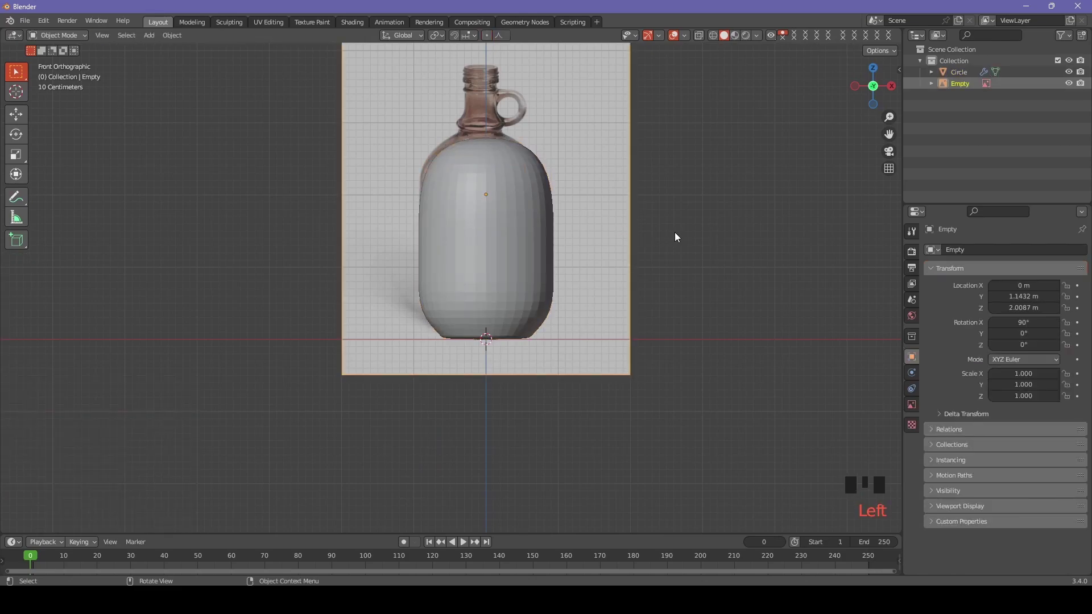
key(g)
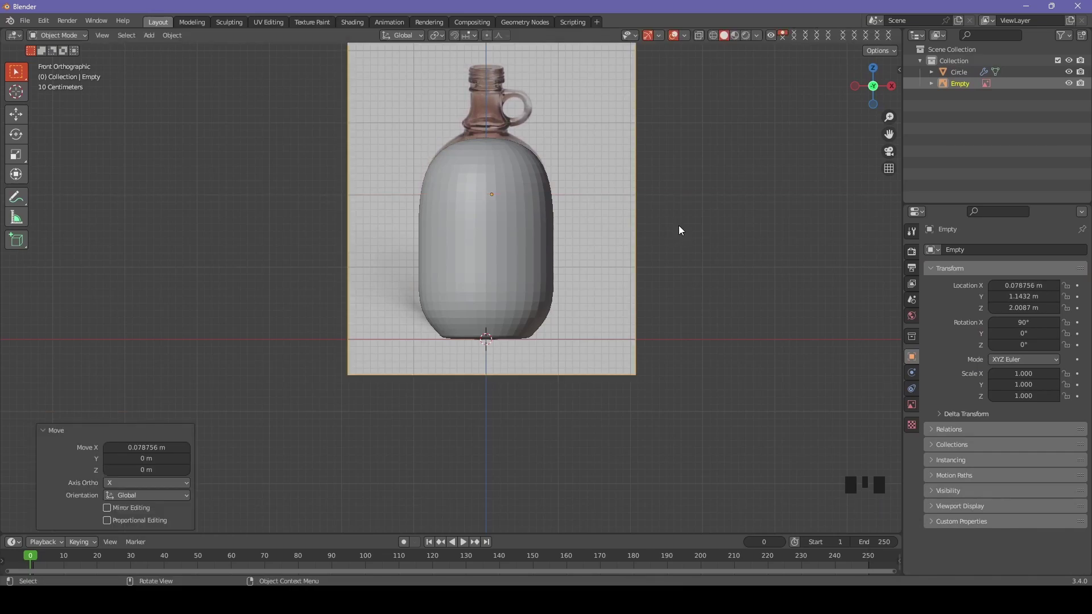
key(Tab)
click(514, 225)
key(Tab)
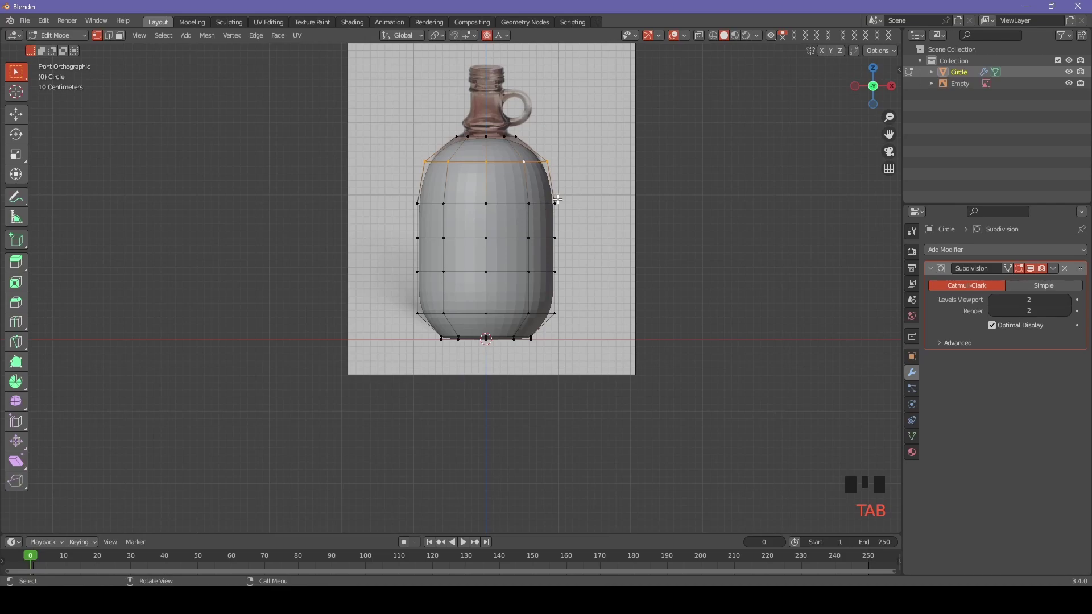
Extrude the top ring into a narrow neck base and select the shoulder loop to reshape it
click(527, 202)
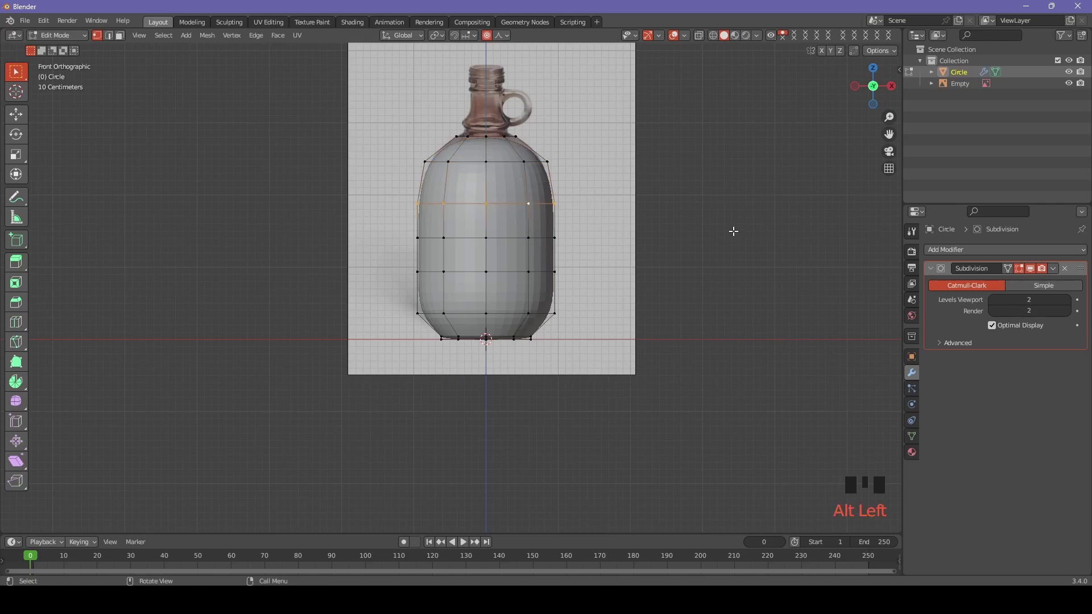
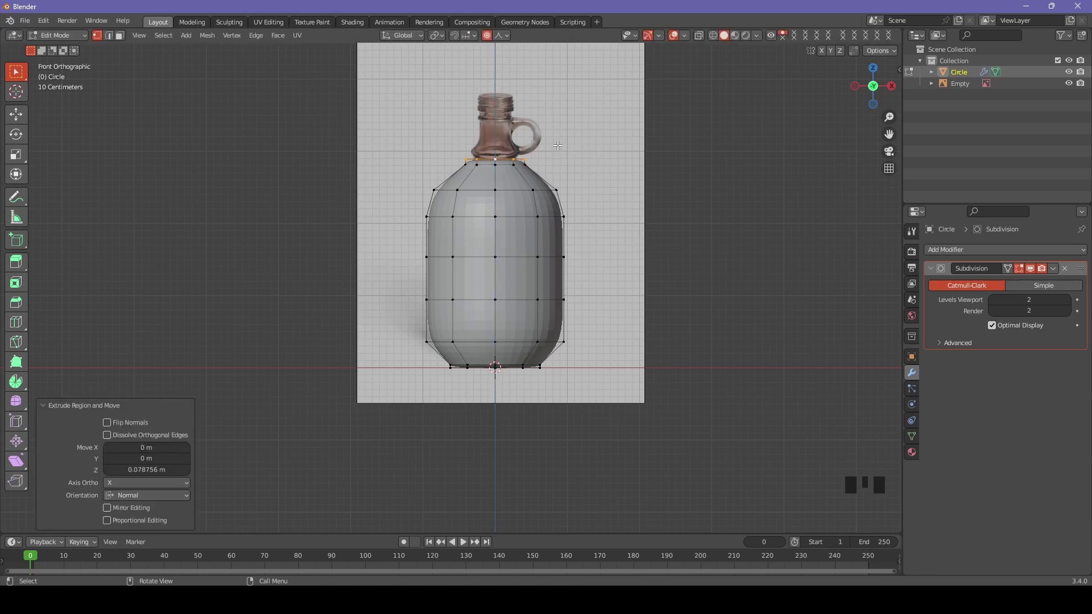
click(530, 153)
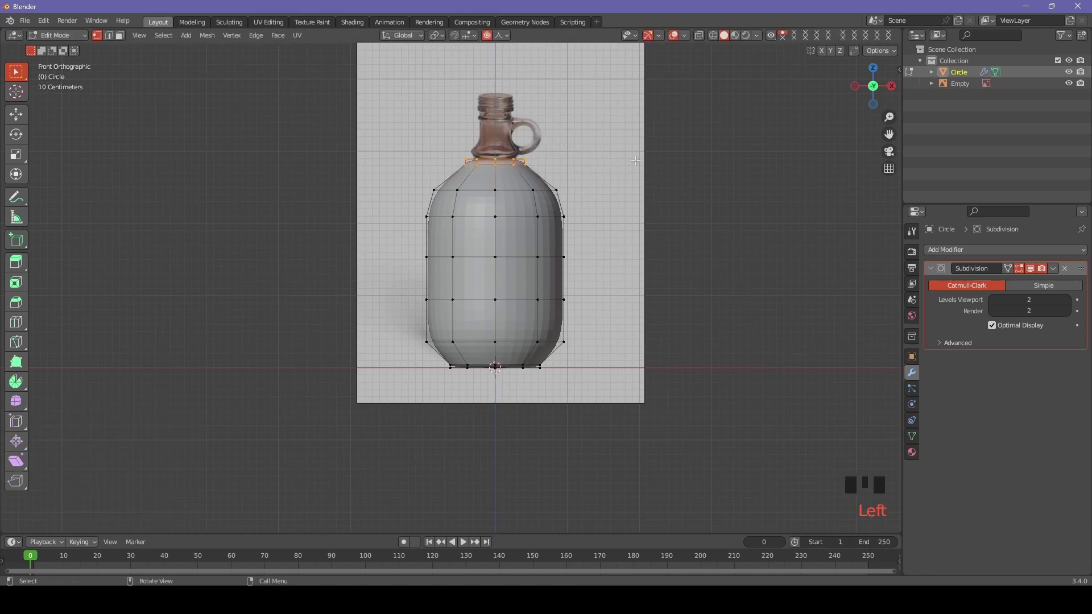
key(alt+z)
click(551, 142)
key(s)
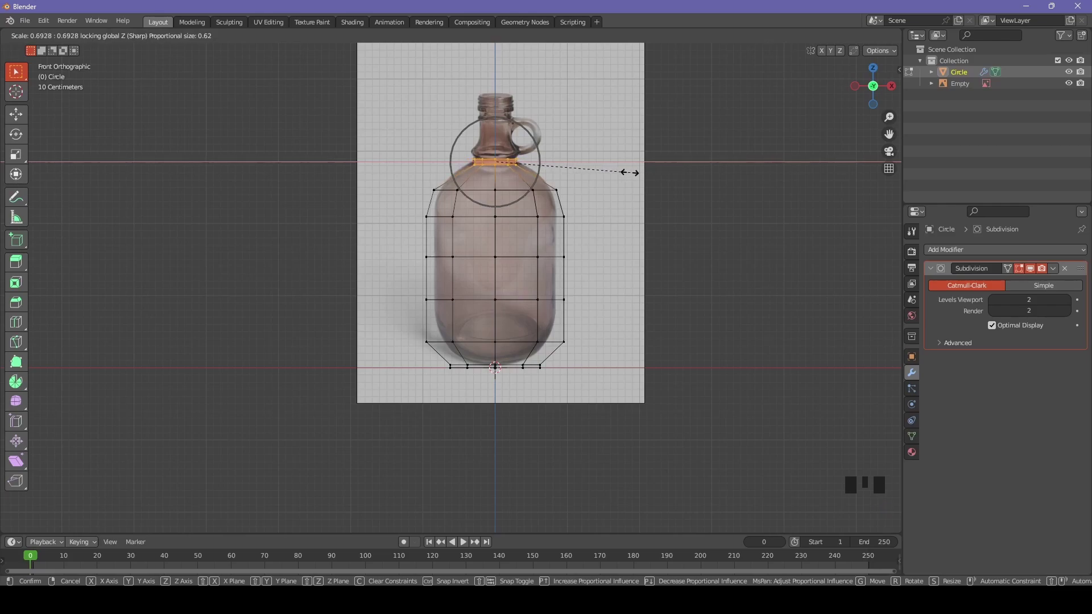
middle_click(478, 203)
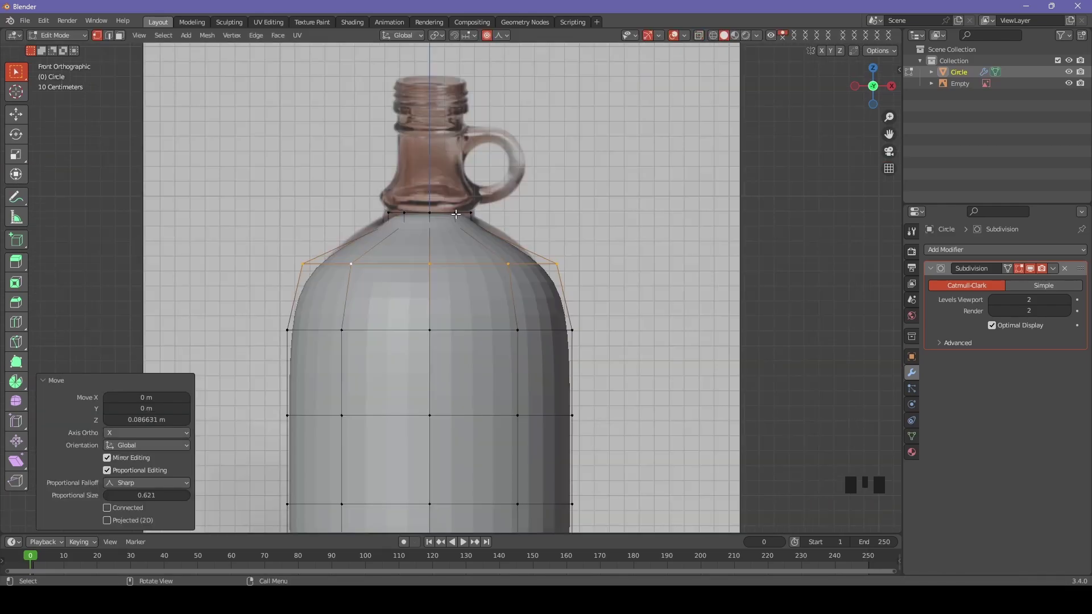
click(460, 209)
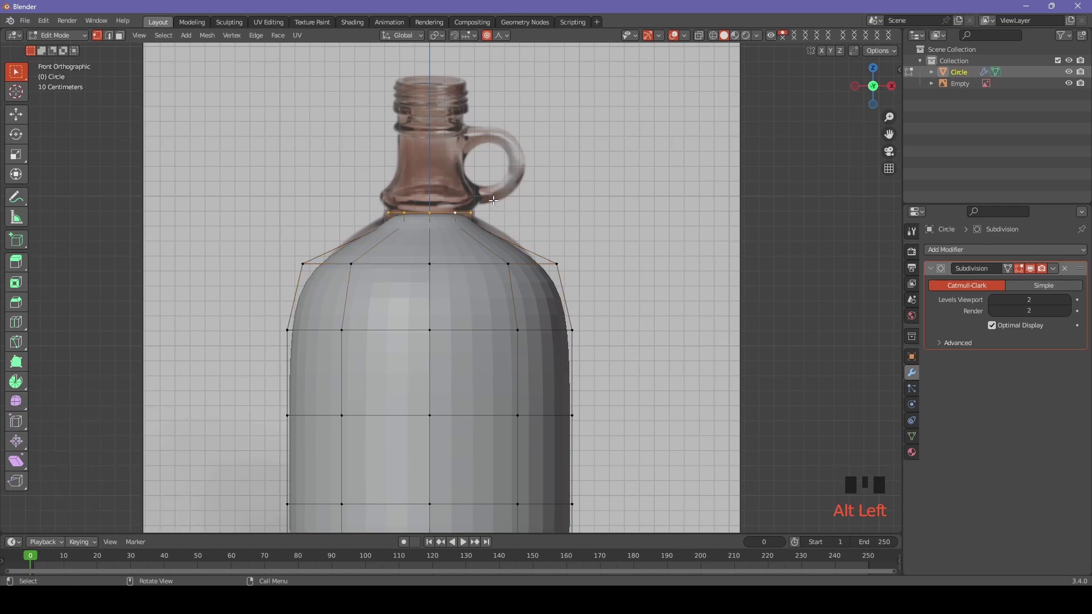
Extrude the neck to the rim, add four loops plus one at its base, and widen that ring into a lip
key(e)
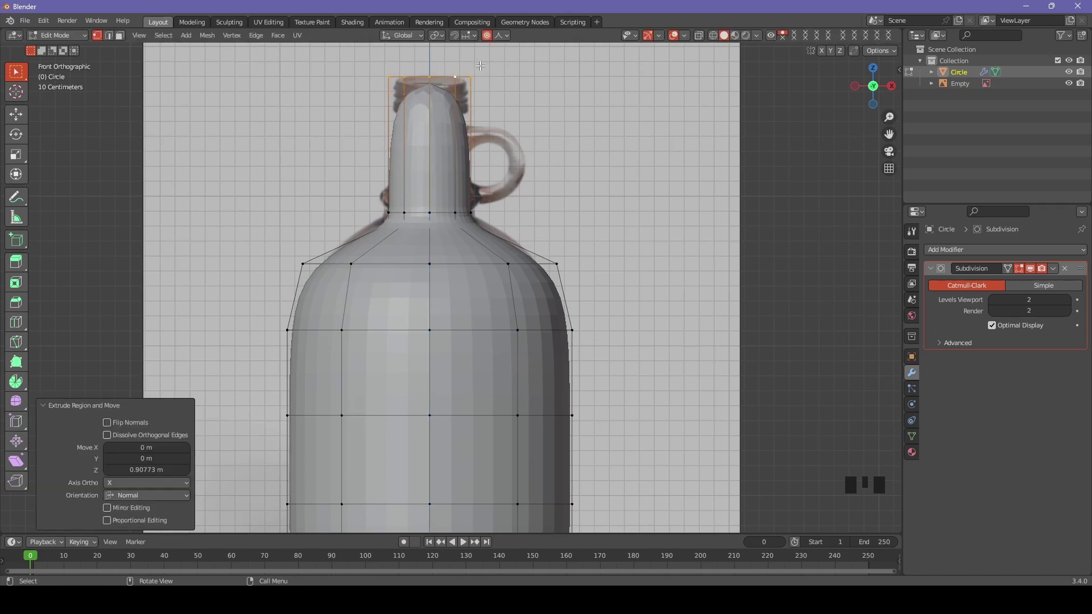
key(ctrl+r)
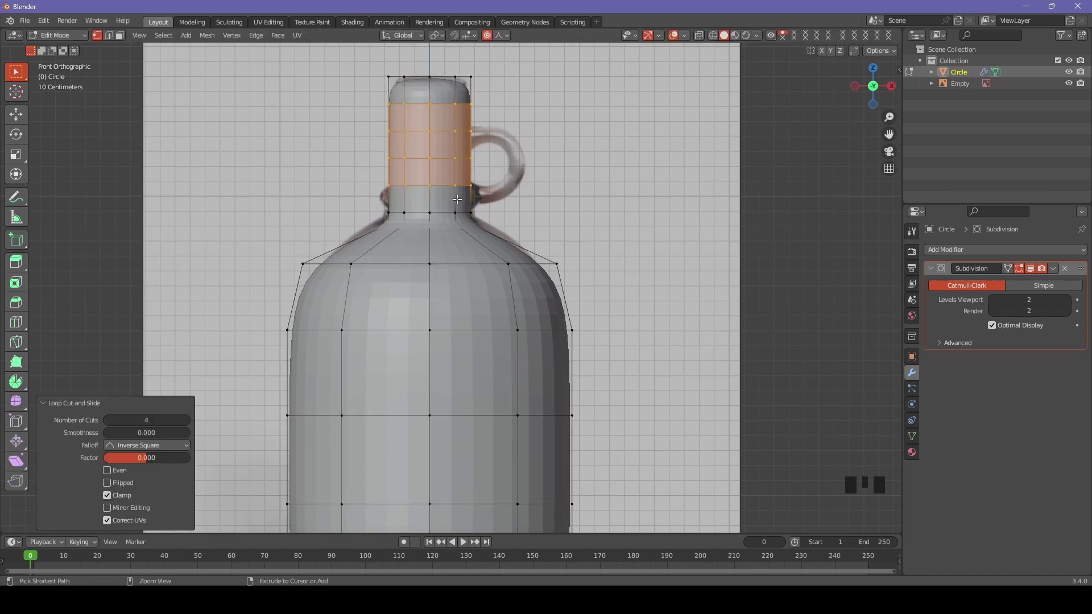
key(ctrl+r)
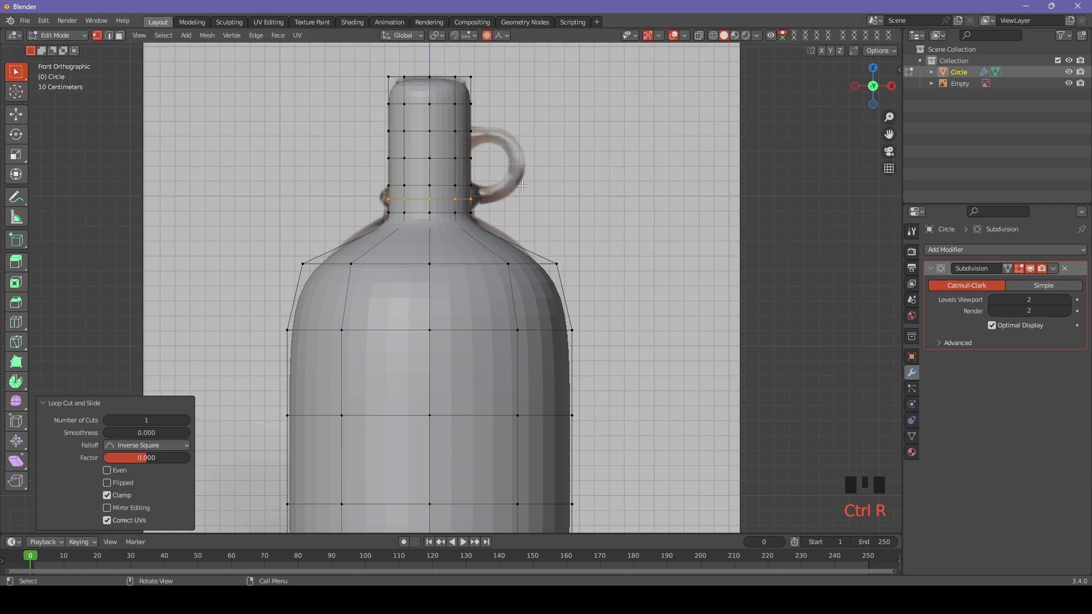
key(s)
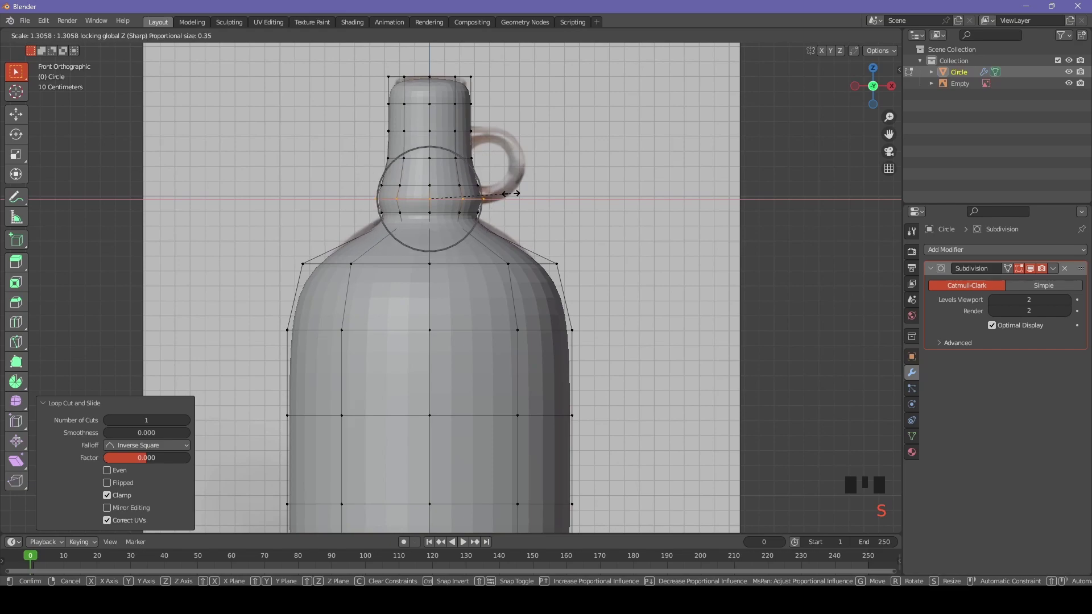
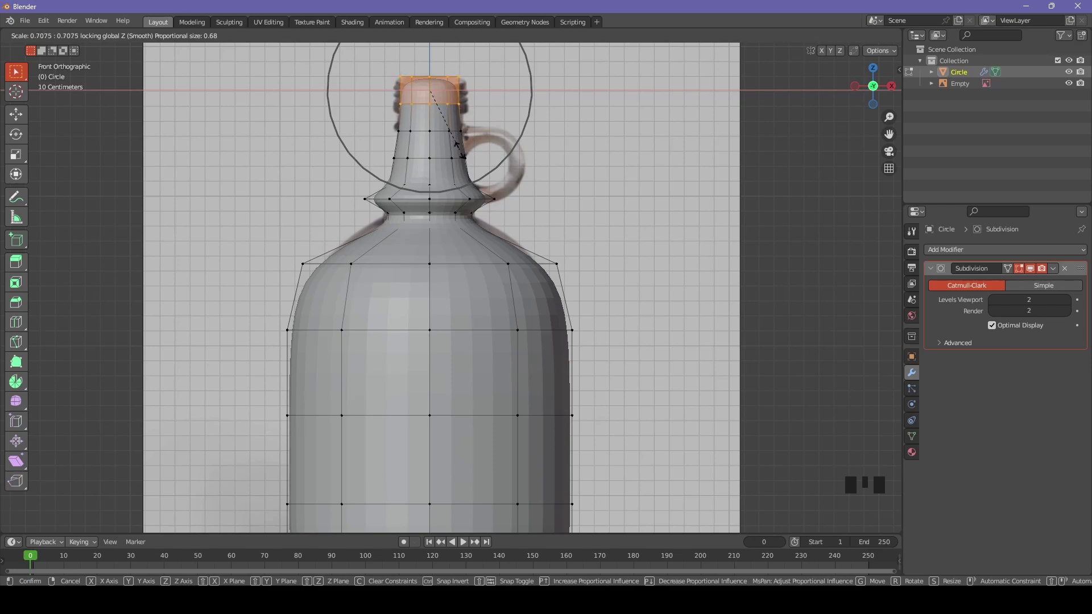
Scale the top and middle neck rings inward with smooth falloff to taper the neck
scroll(down, 3)
key(s)
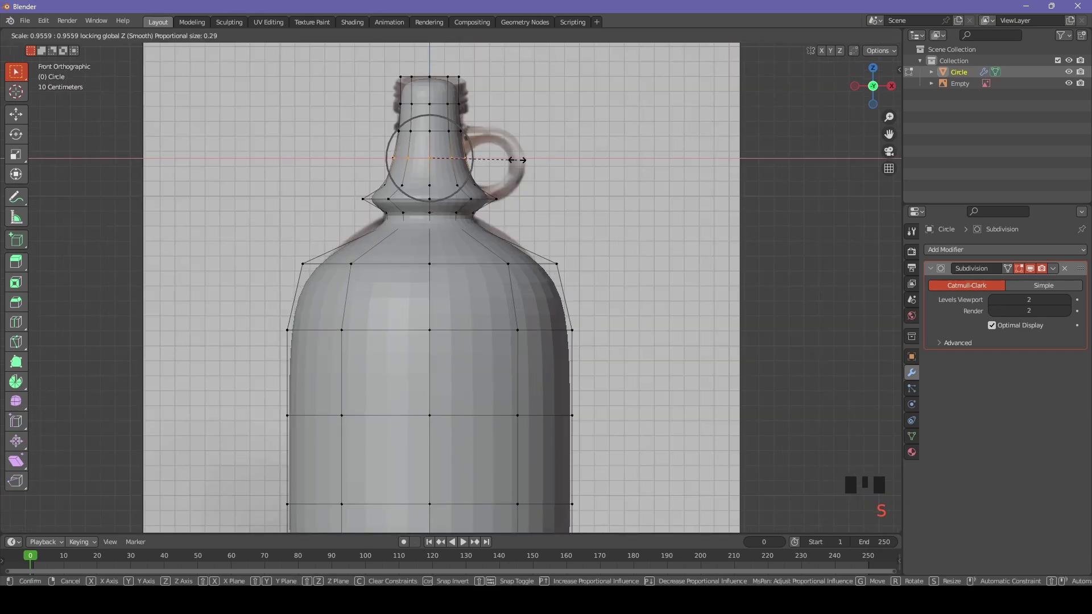
click(448, 157)
key(s)
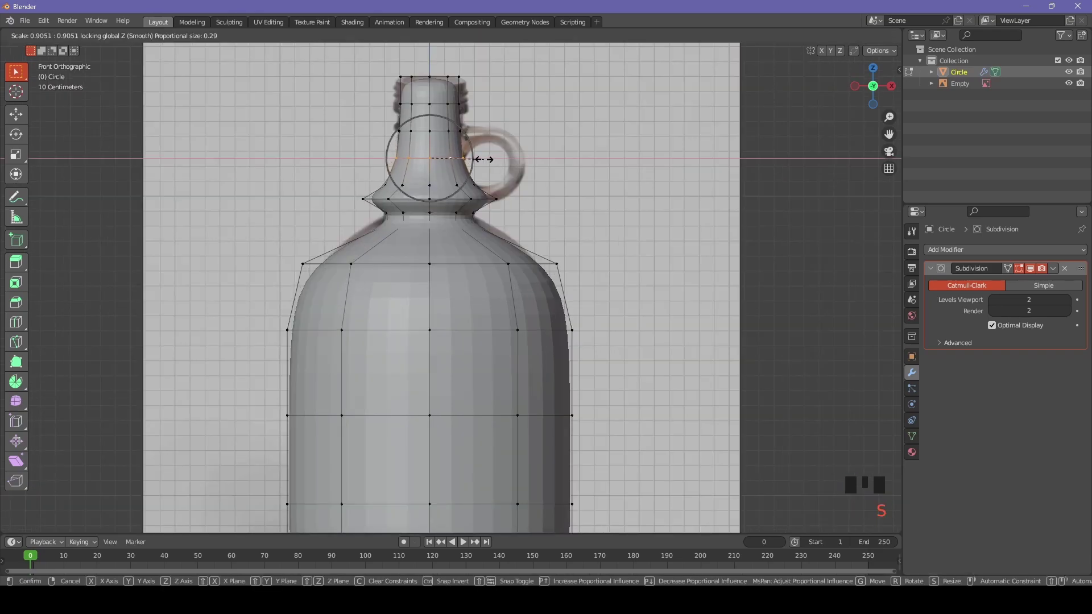
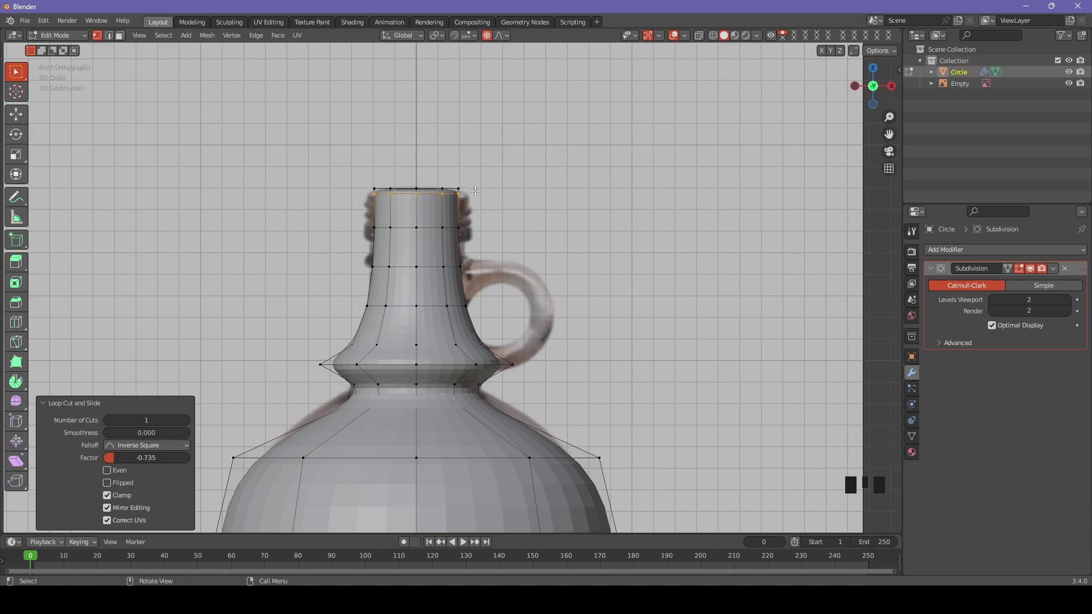
Add a loop below the thread area and widen the threaded top section of the neck
key(ctrl+r)
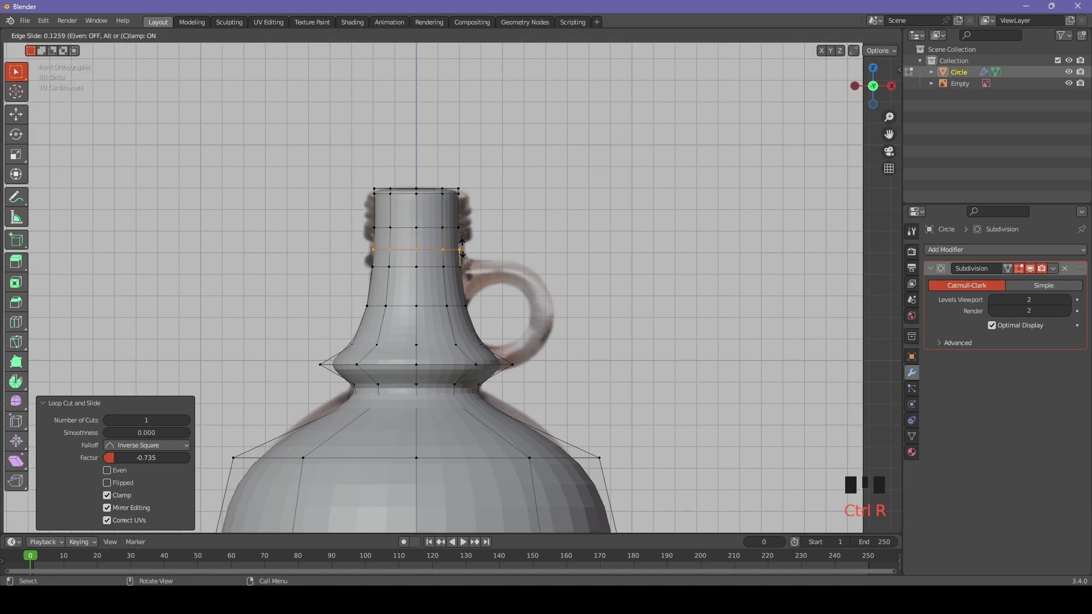
key(ctrl+r)
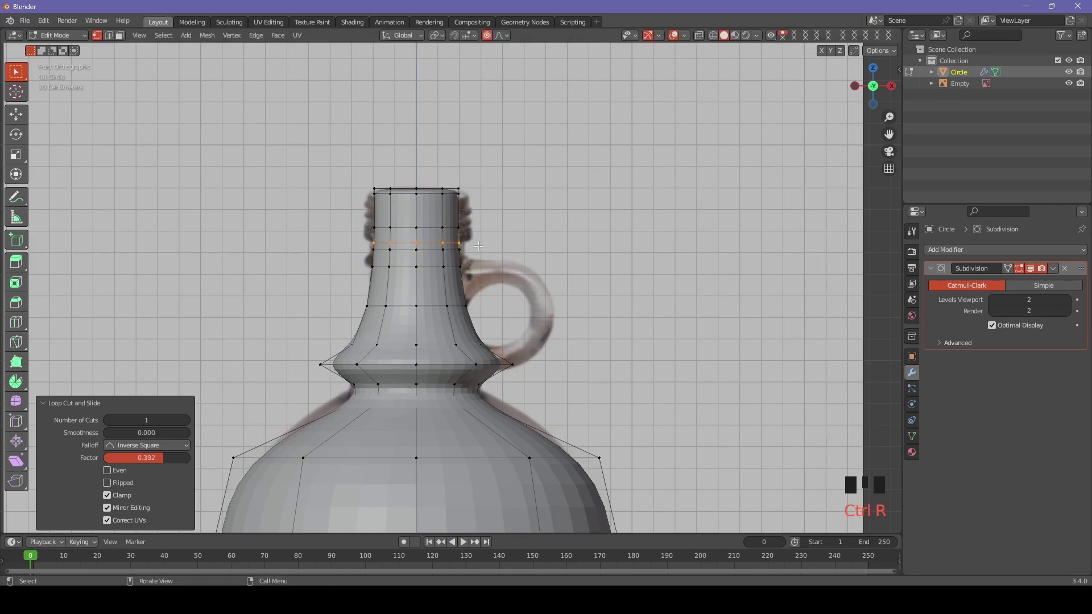
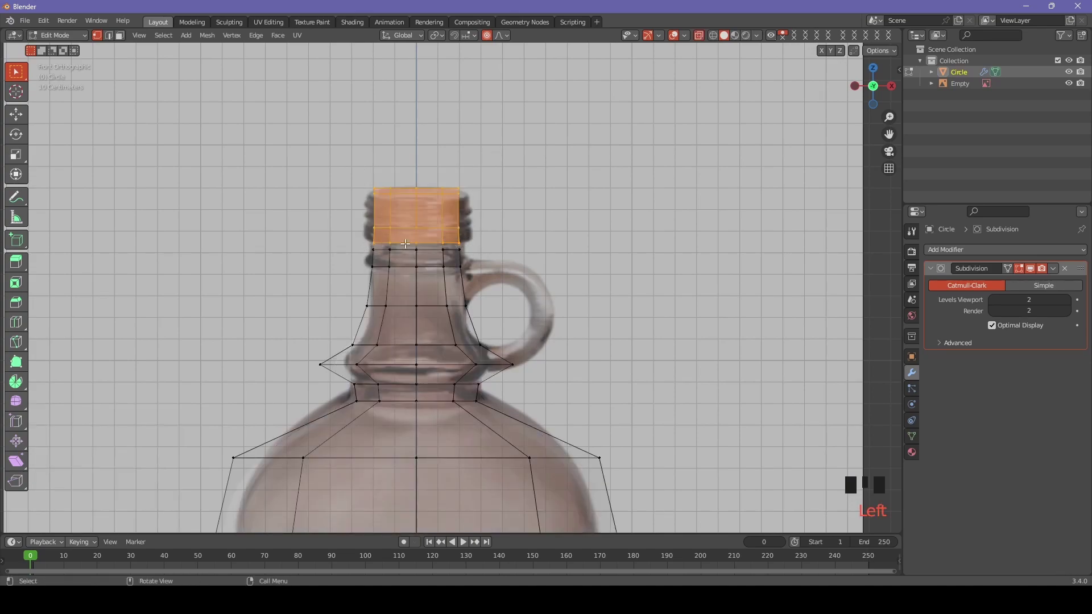
key(s)
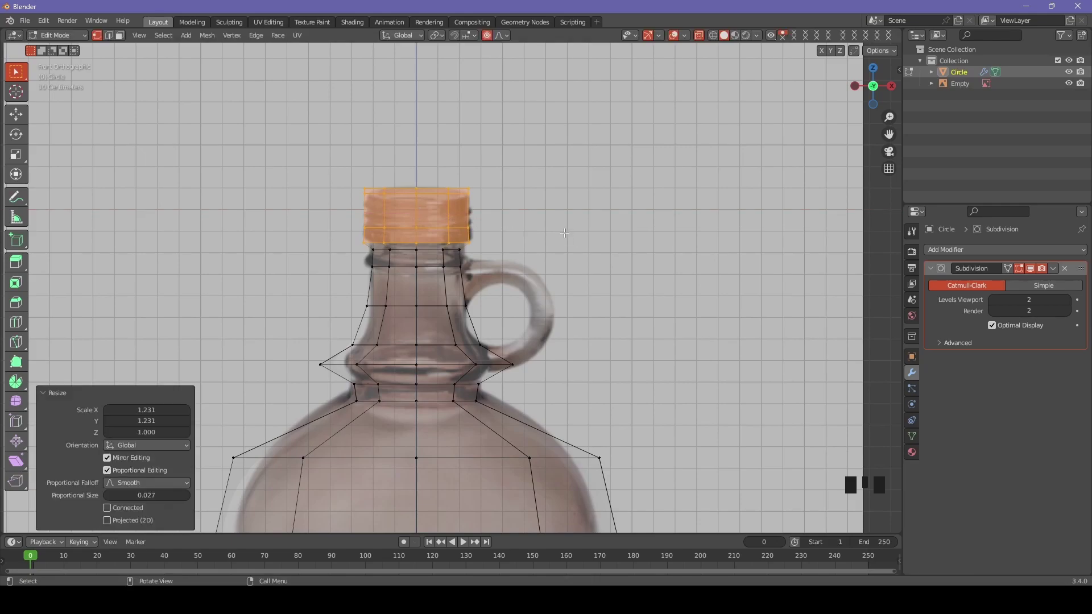
drag(569, 247, 555, 285)
key(alt+z)
key(alt+z)
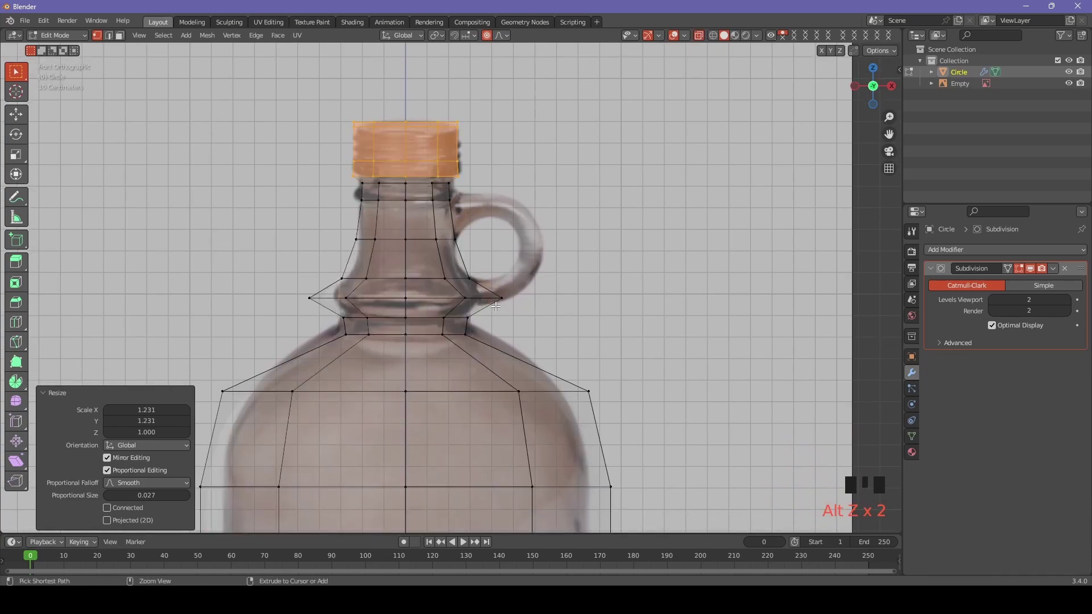
Bevel a neck loop into two, add a middle loop and push it outward into a small lip ring
key(ctrl+r)
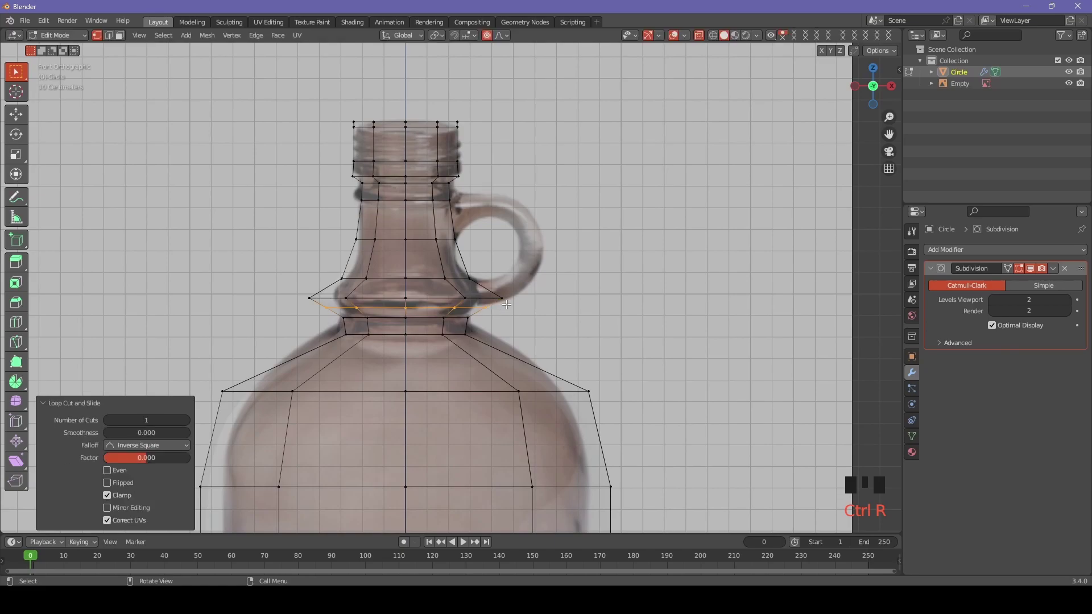
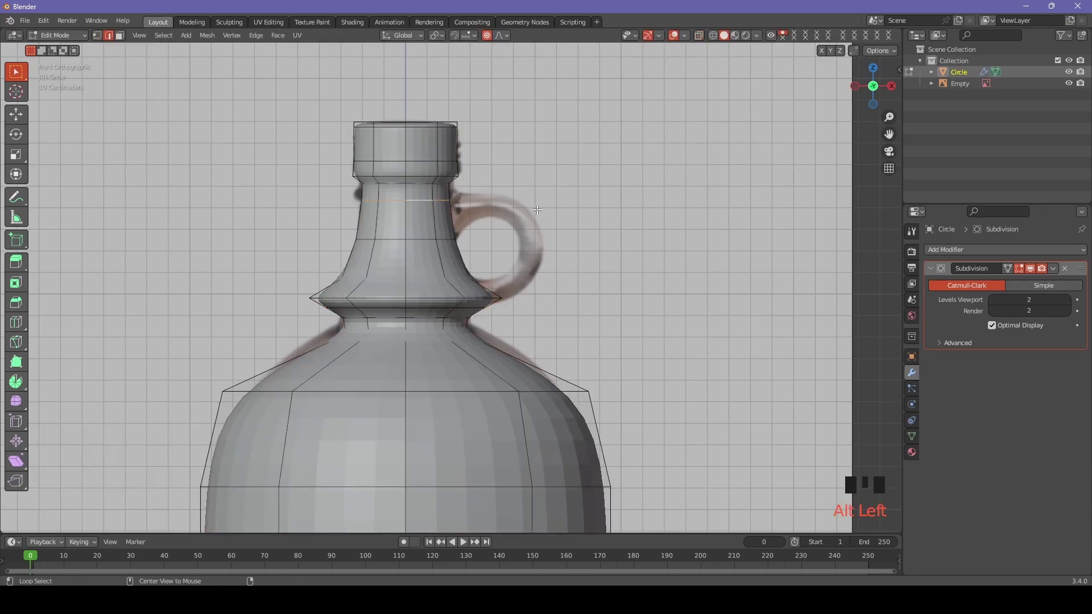
key(alt+z)
key(alt+z)
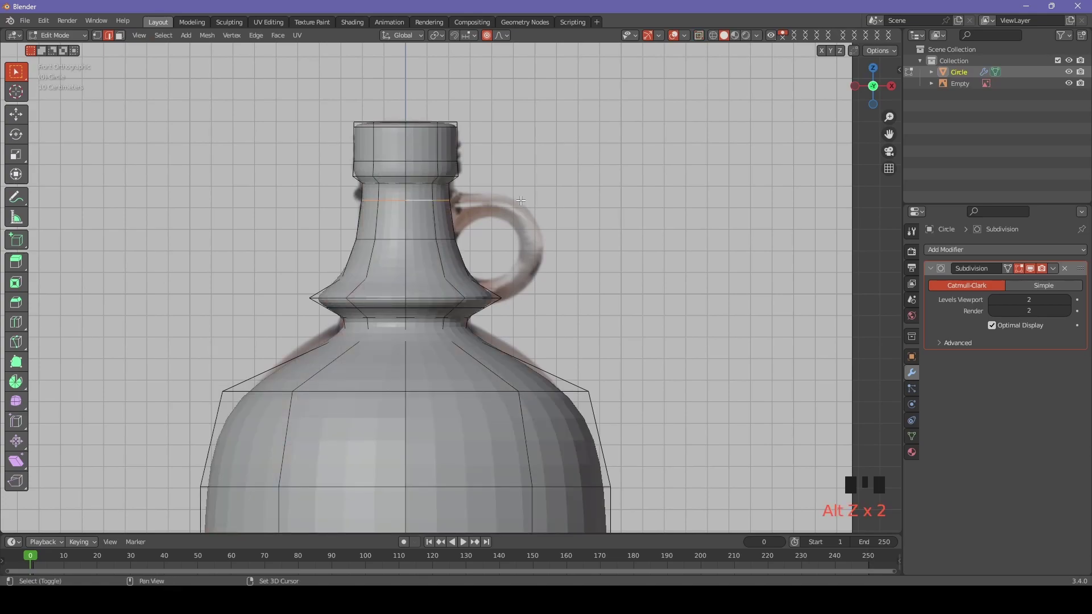
key(ctrl+b)
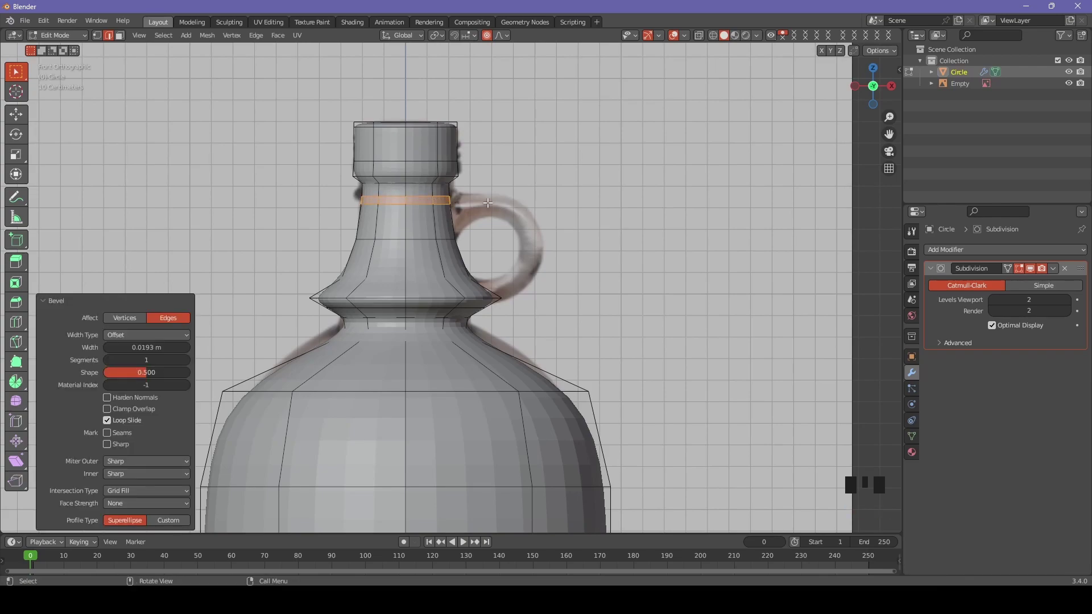
key(ctrl+r)
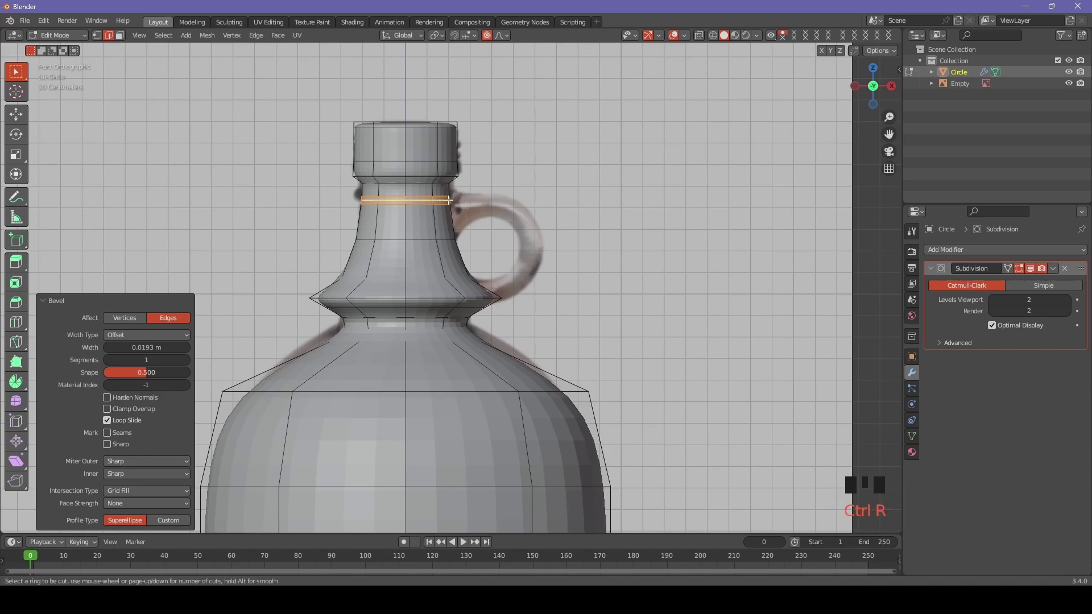
key(s)
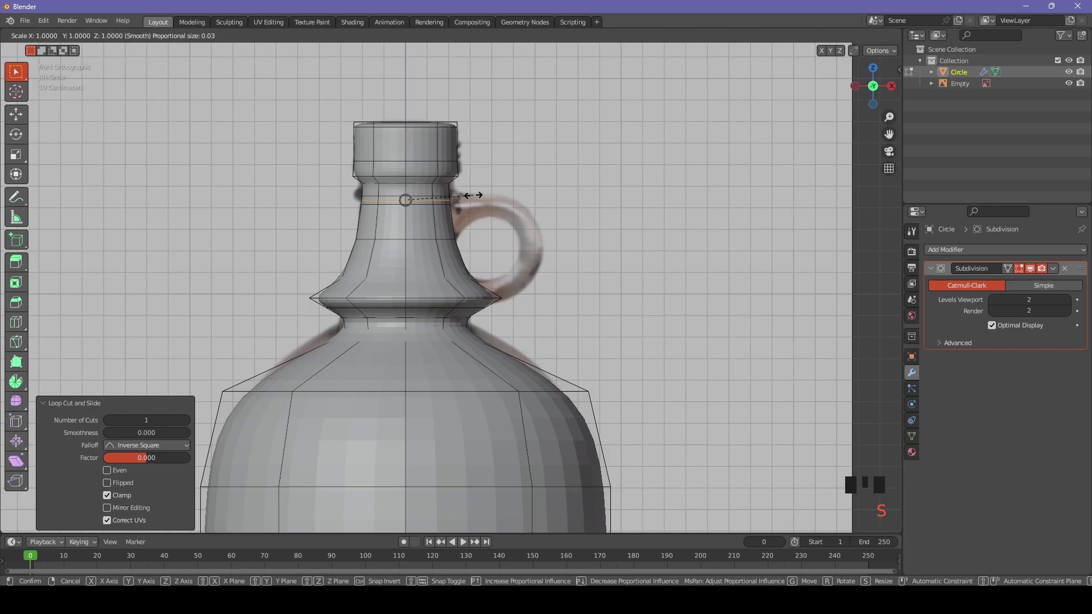
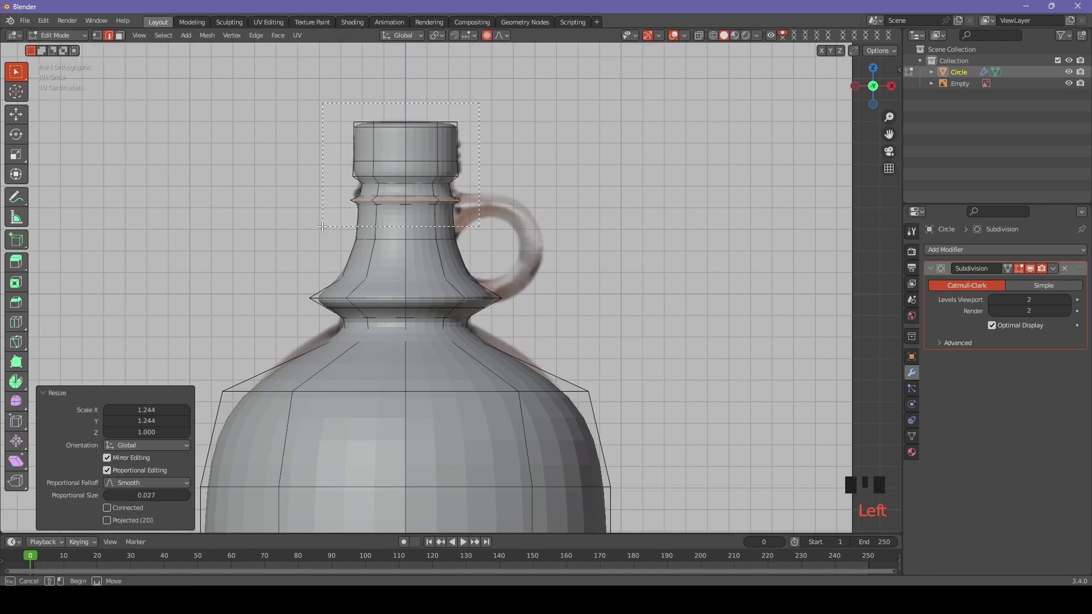
Raise the top of the neck upward to match the reference bottle top
key(alt+z)
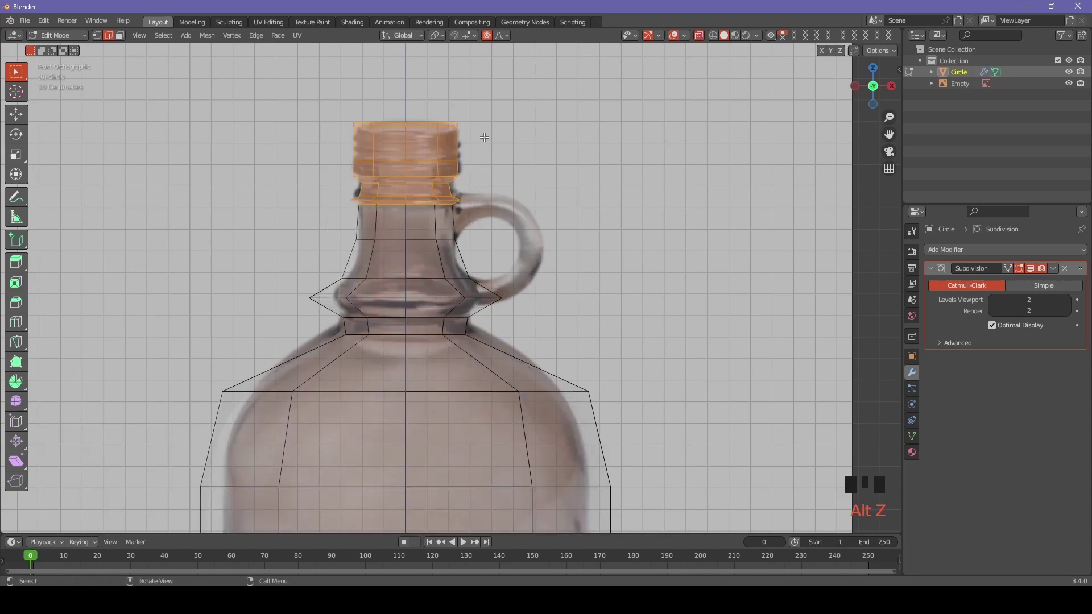
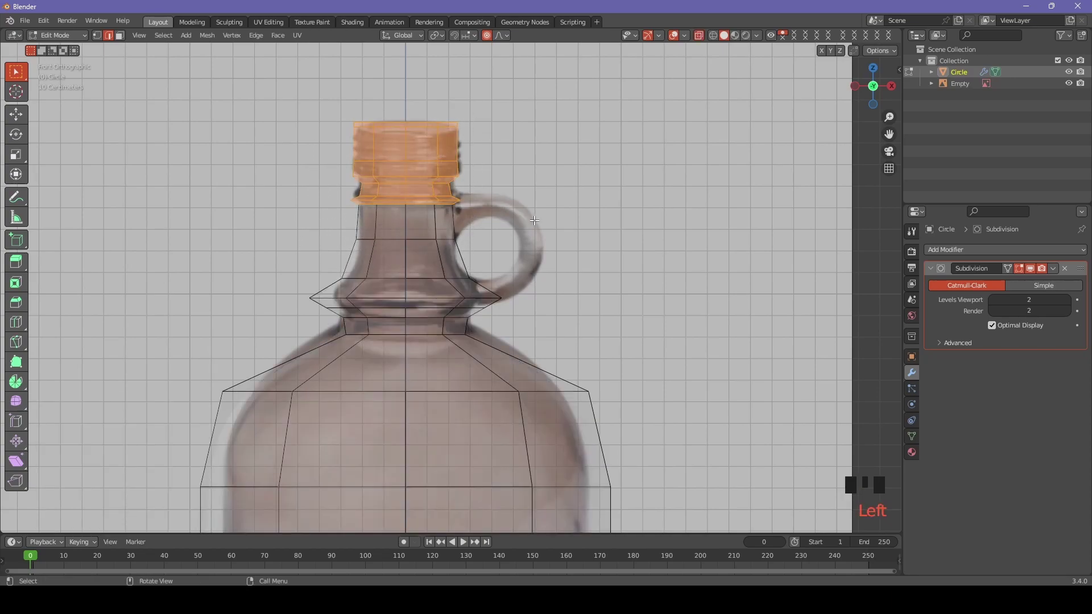
key(g)
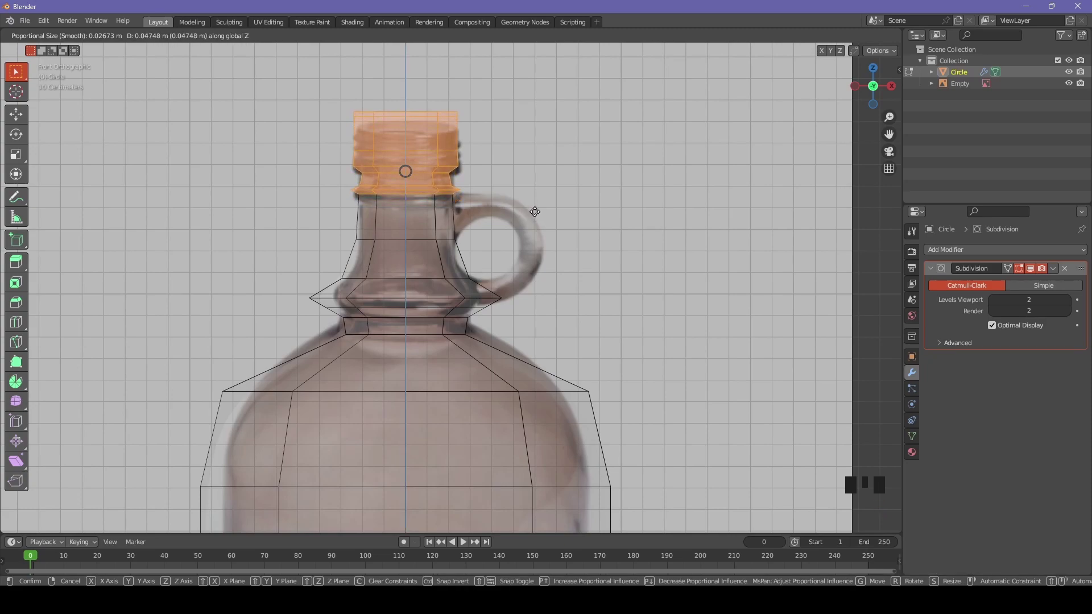
click(556, 213)
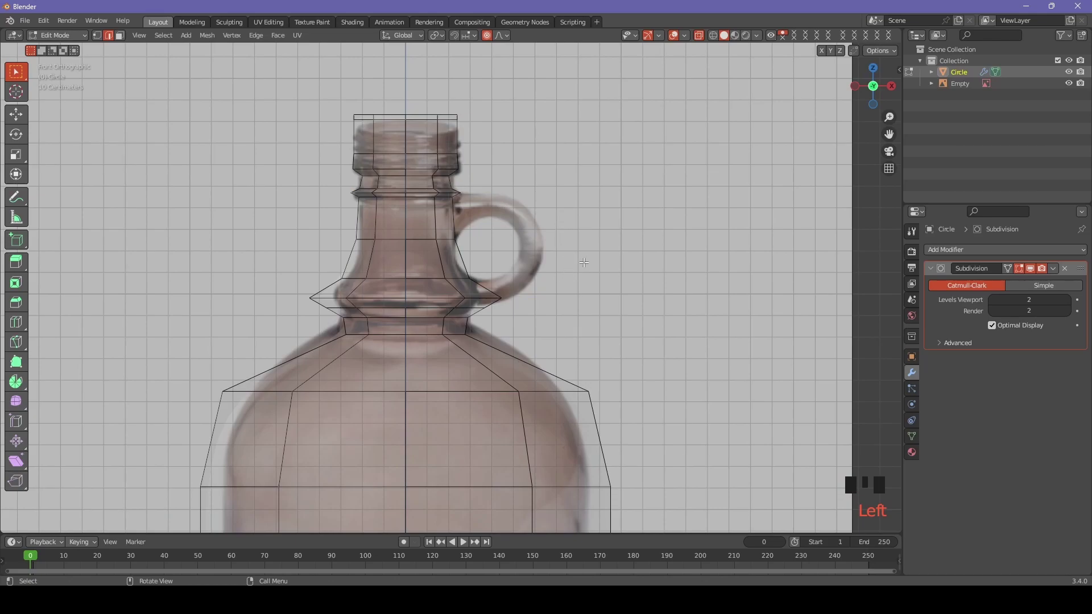
Extrude the neck's side faces outward along X and flatten the end to start the handle
key(alt+z)
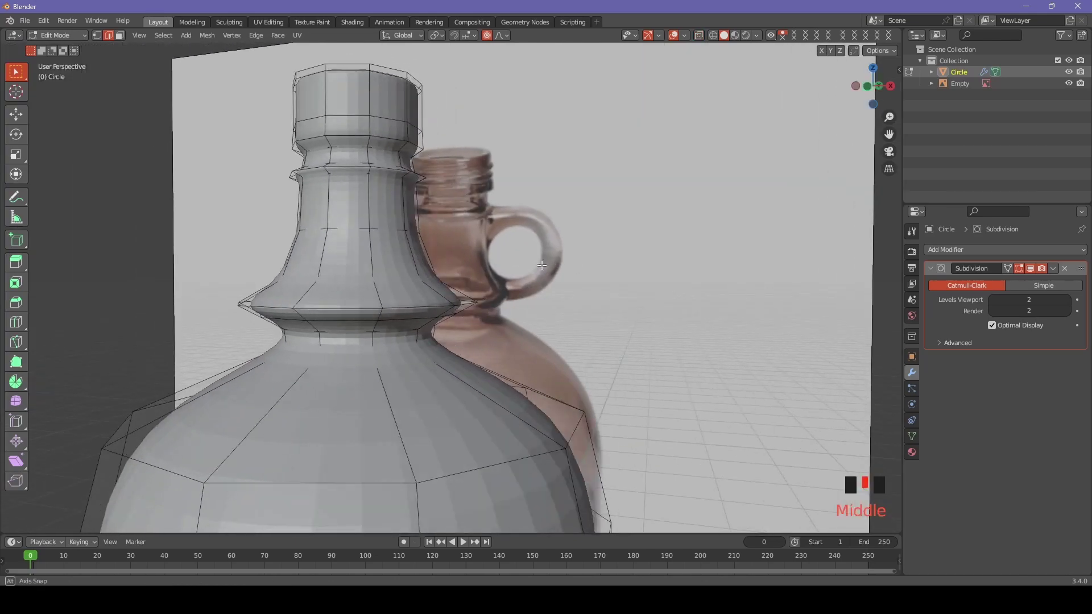
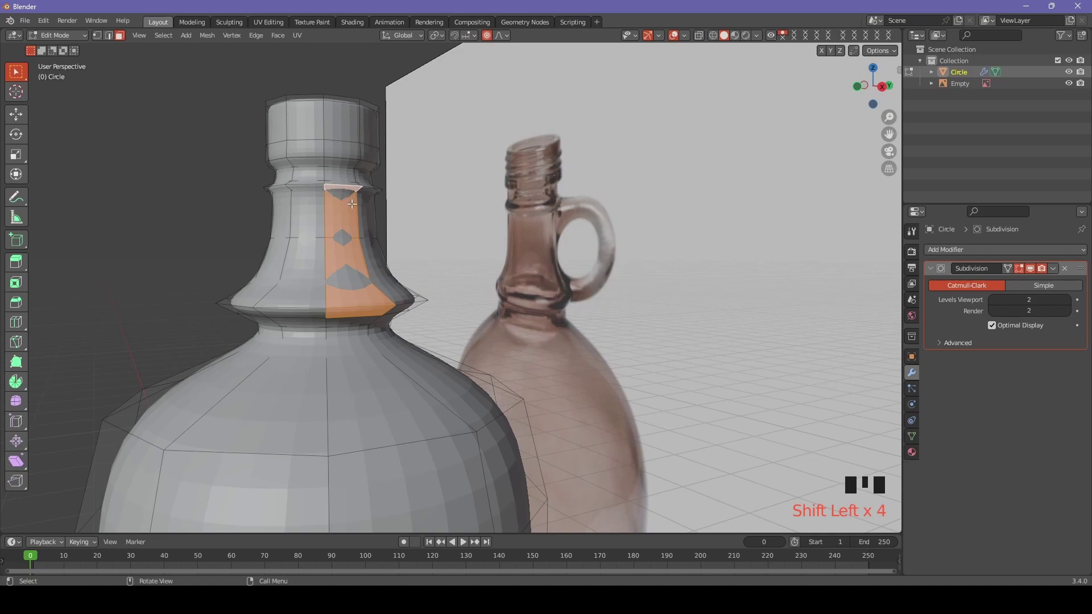
drag(448, 238, 457, 246)
key(KP_1)
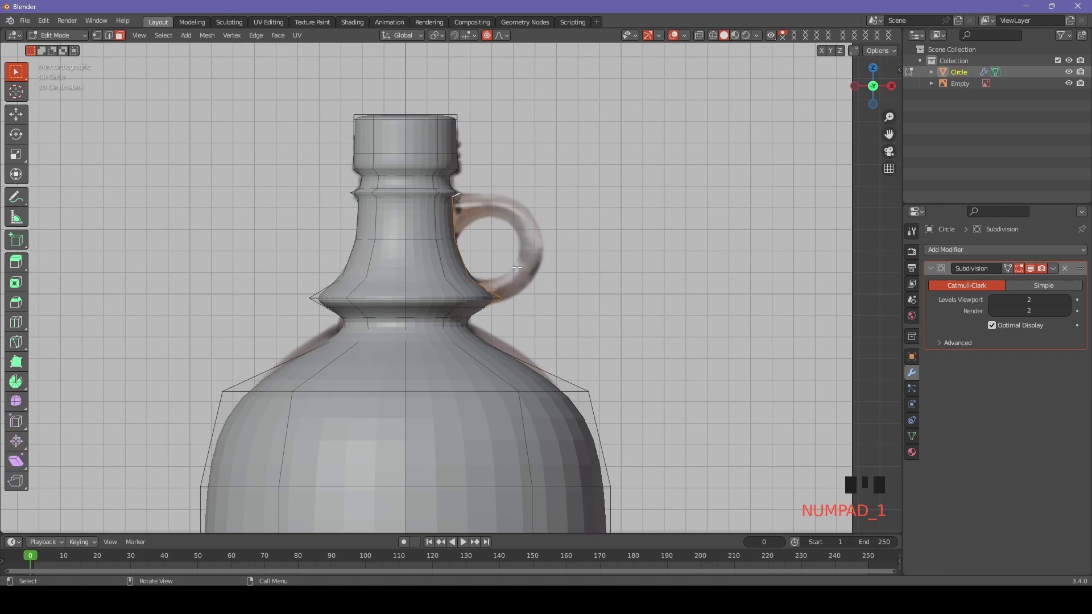
key(e)
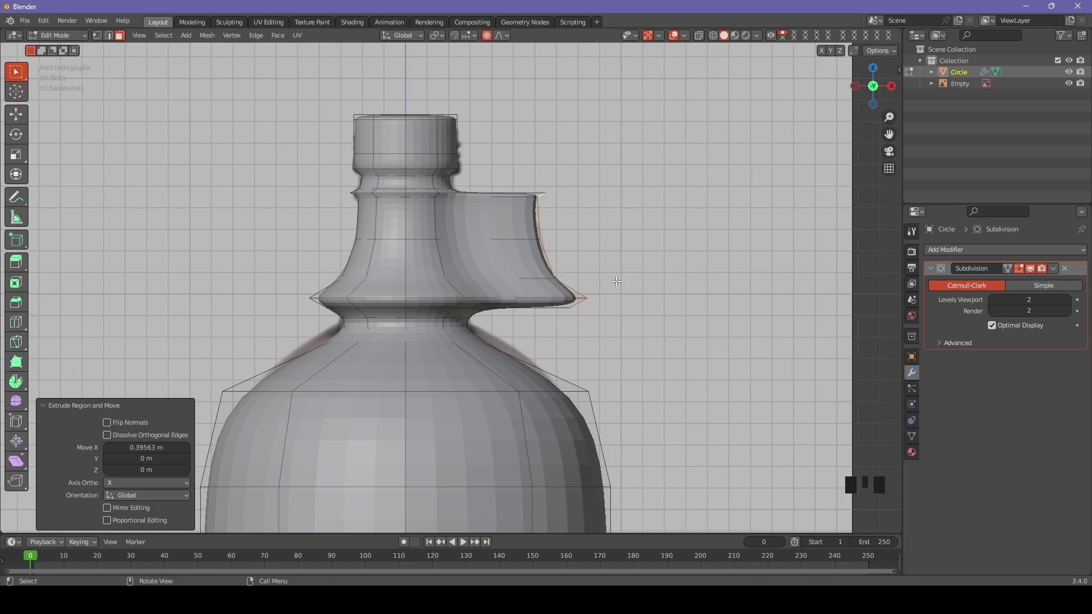
key(s)
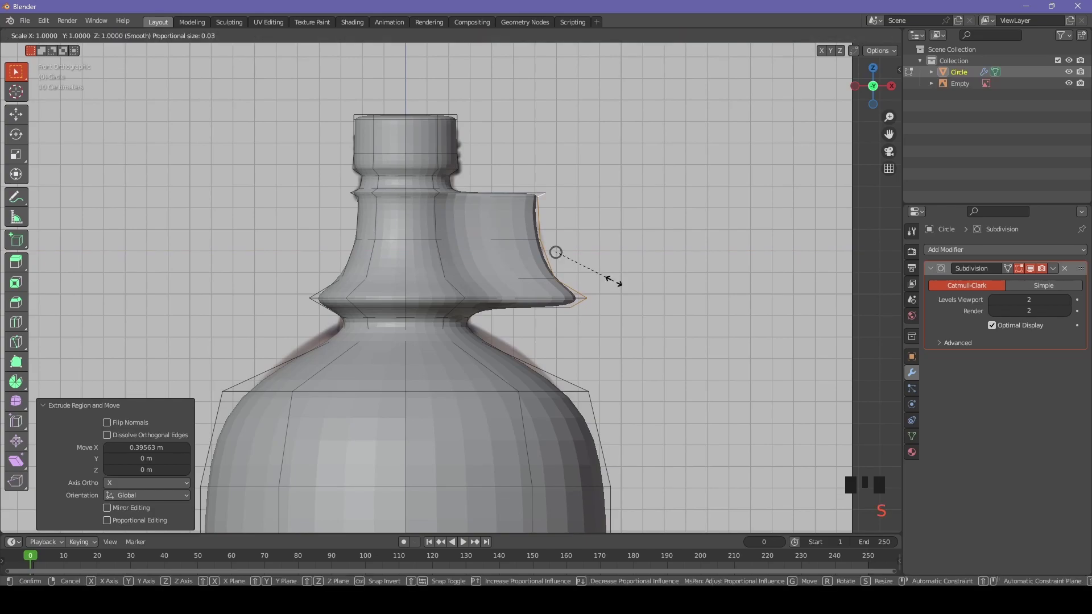
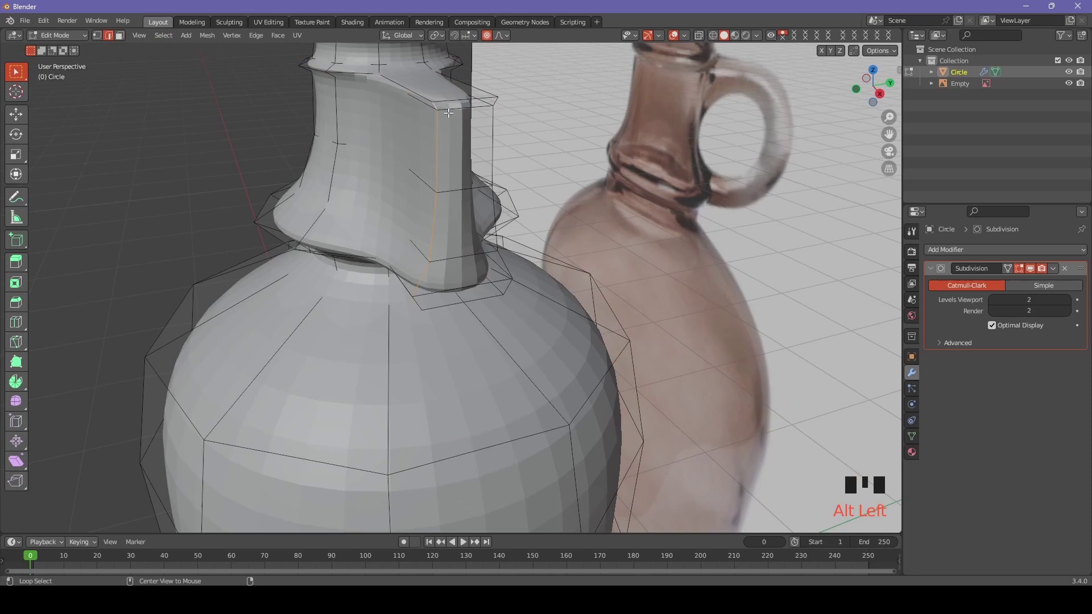
key(s)
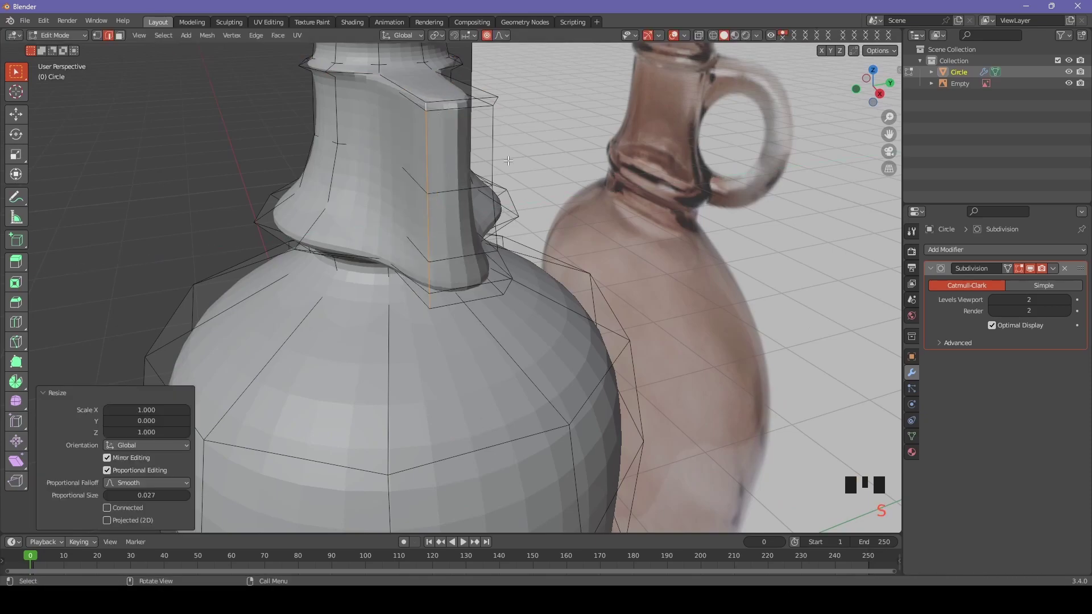
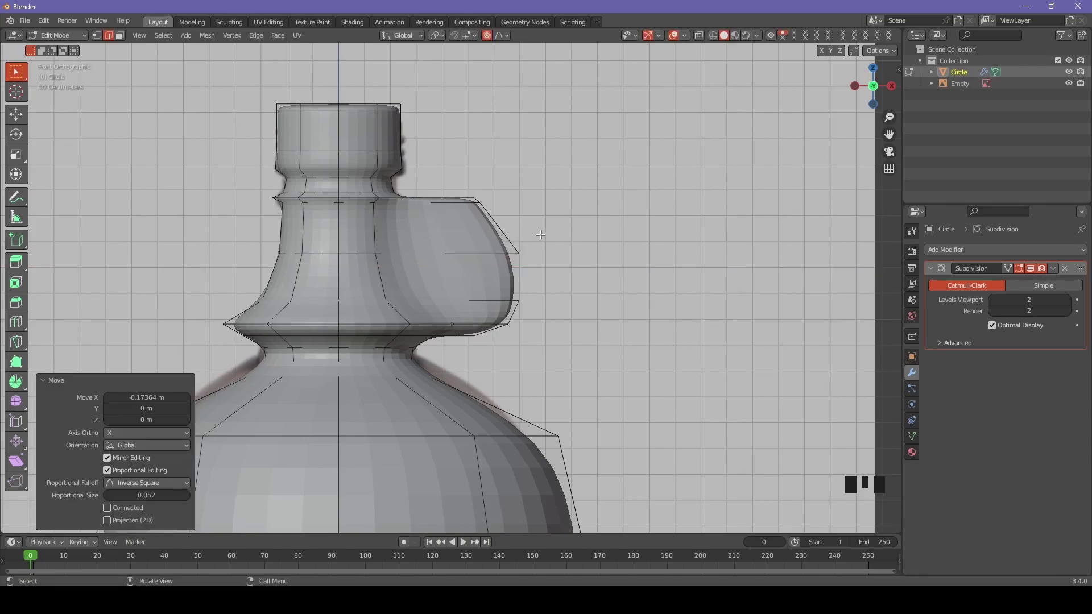
Move handle vertices with proportional editing to round the outline and pull the lower edge inward
key(g)
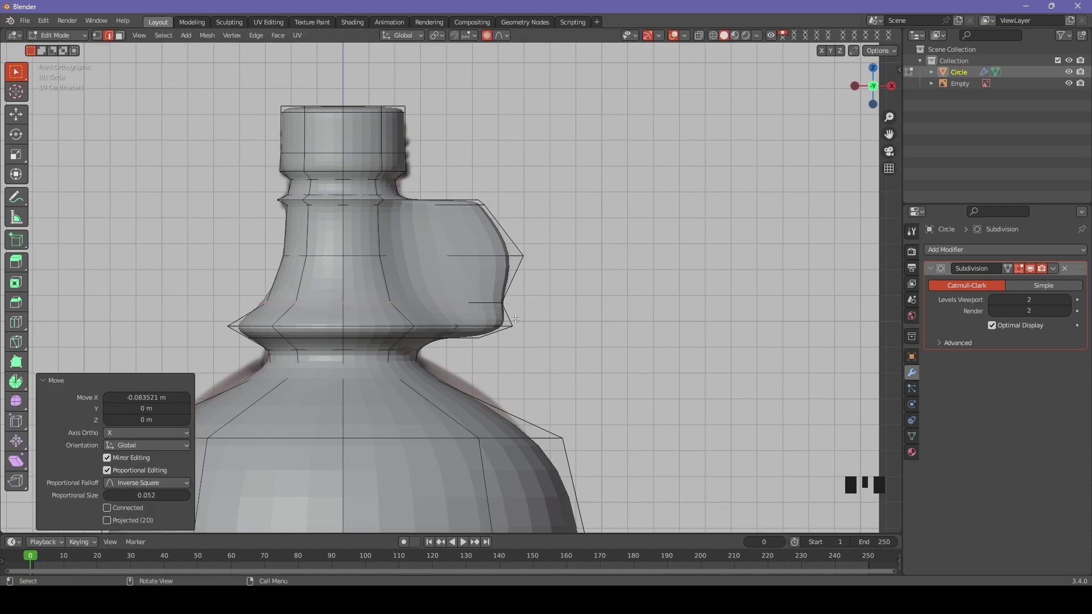
drag(528, 323, 504, 327)
click(504, 327)
key(KP_1)
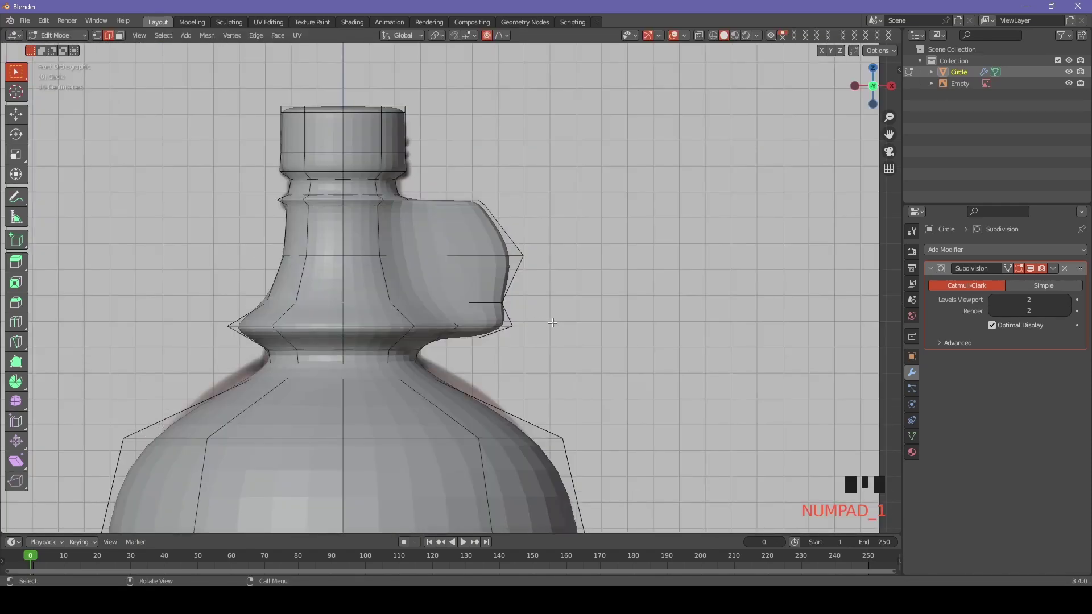
key(g)
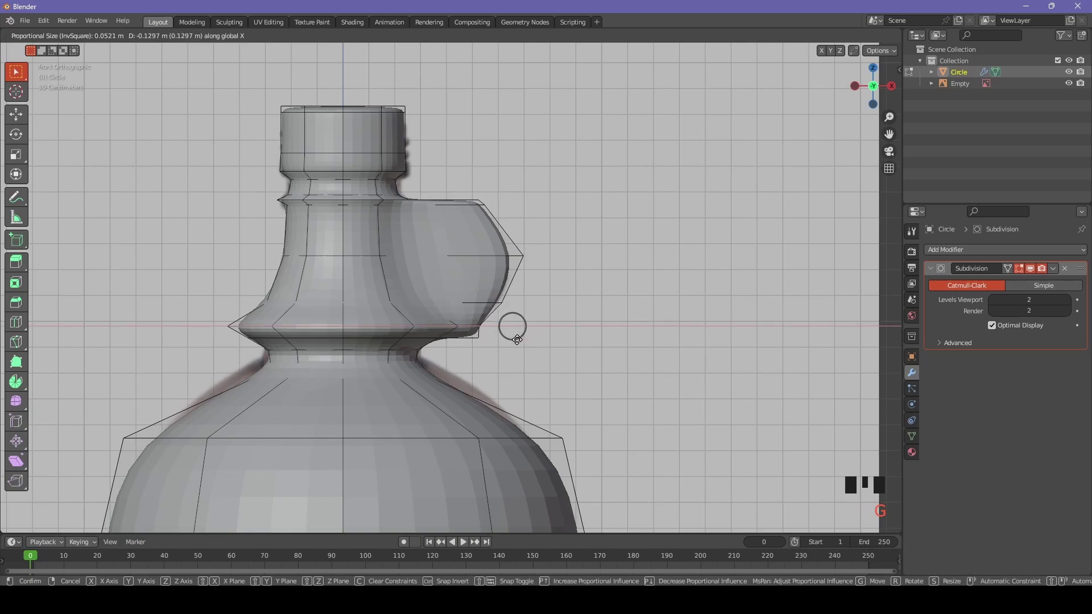
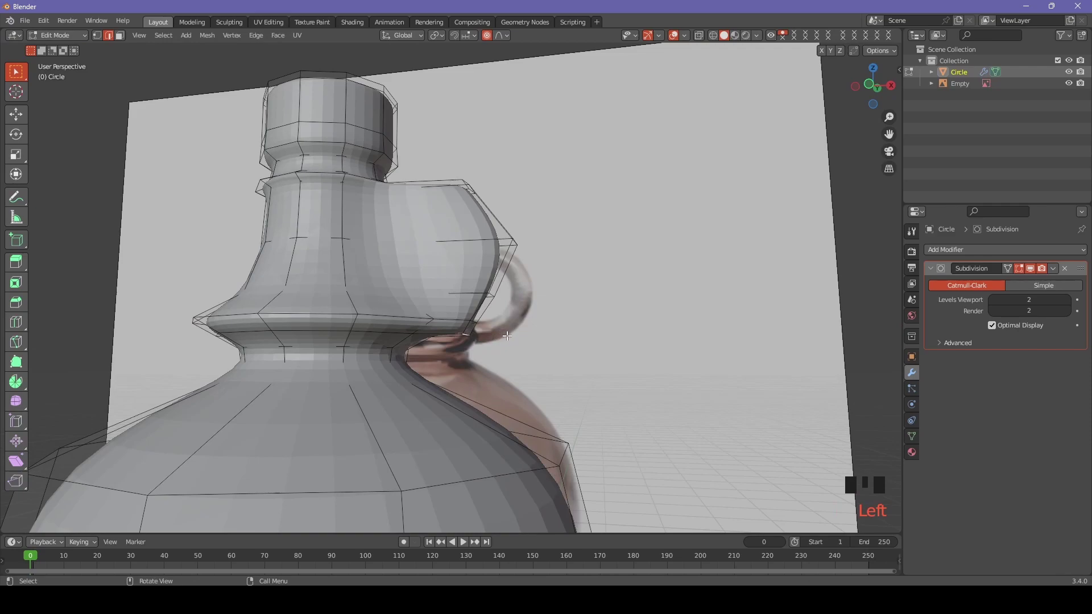
key(KP_1)
key(g)
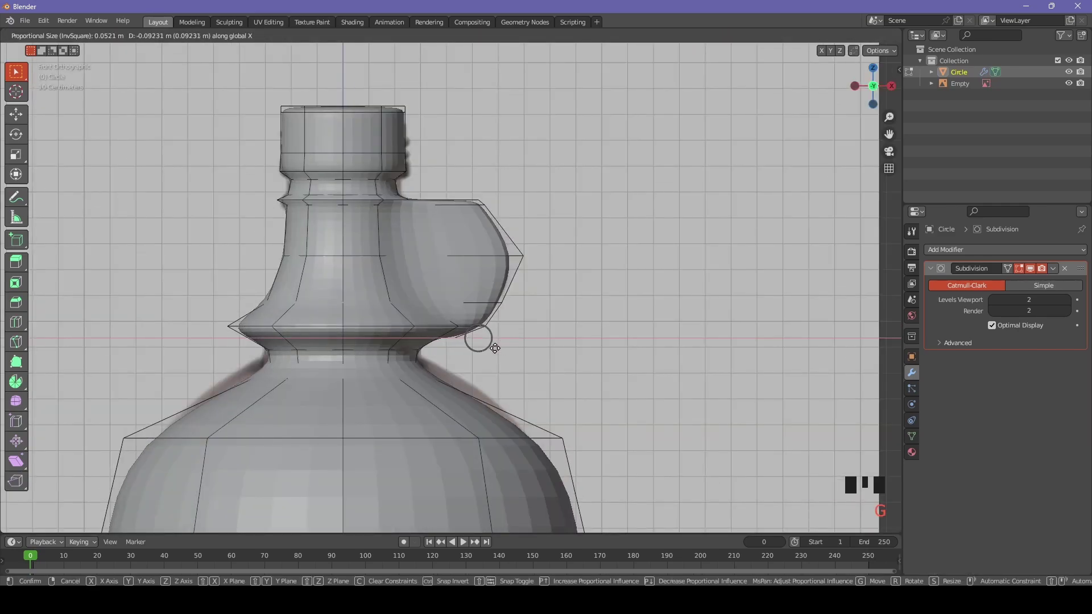
Pull the handle's lower corner inward and add loop cuts across the handle
key(g)
key(ctrl+r)
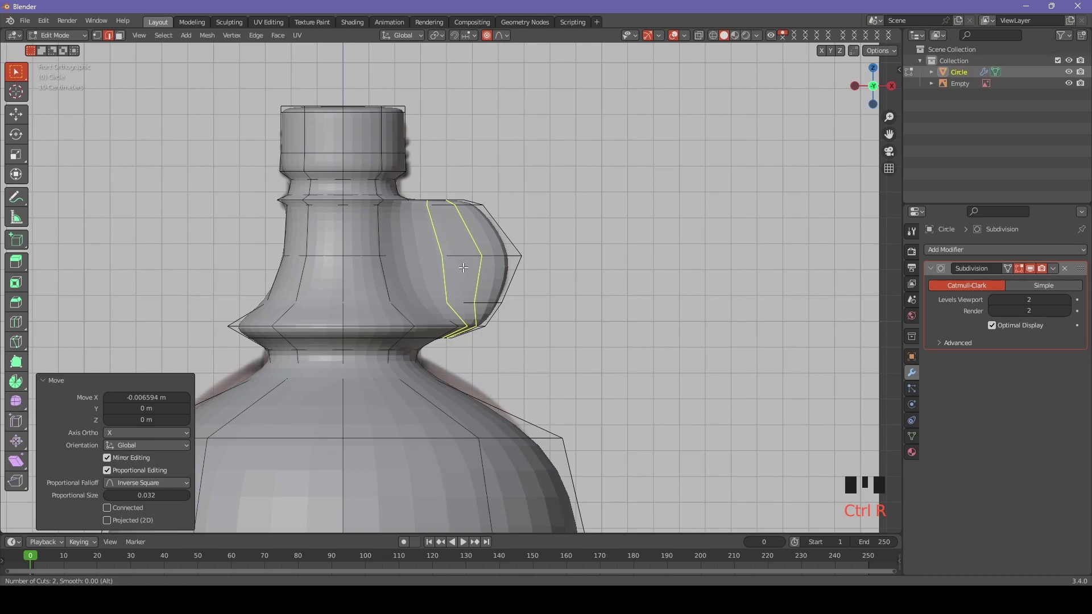
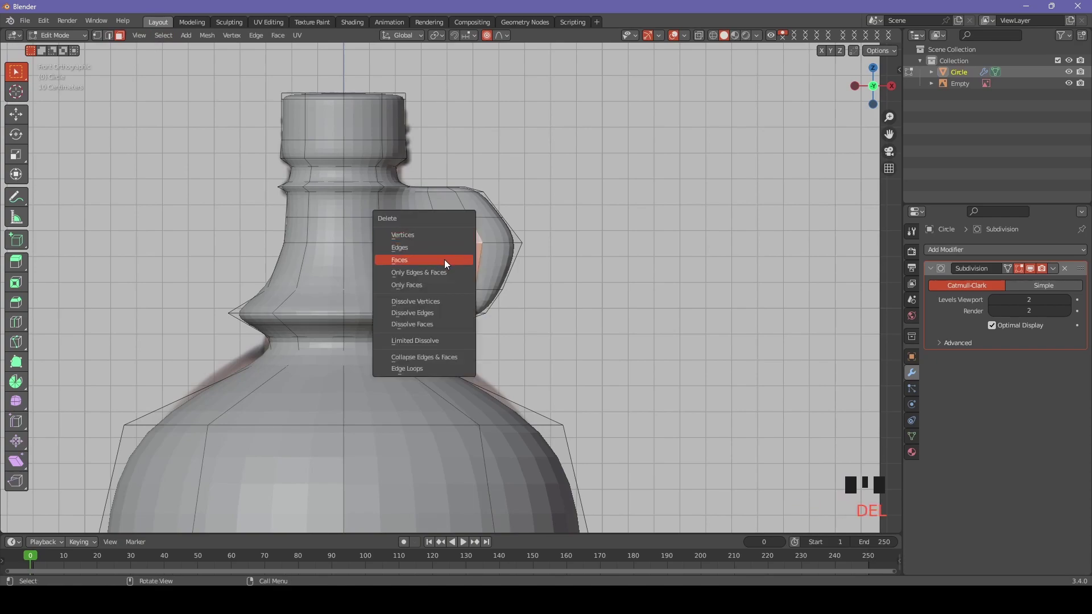
Select the four faces filling the handle opening and delete them to open the hole
click(457, 225)
click(427, 229)
click(431, 253)
click(469, 254)
key(Delete)
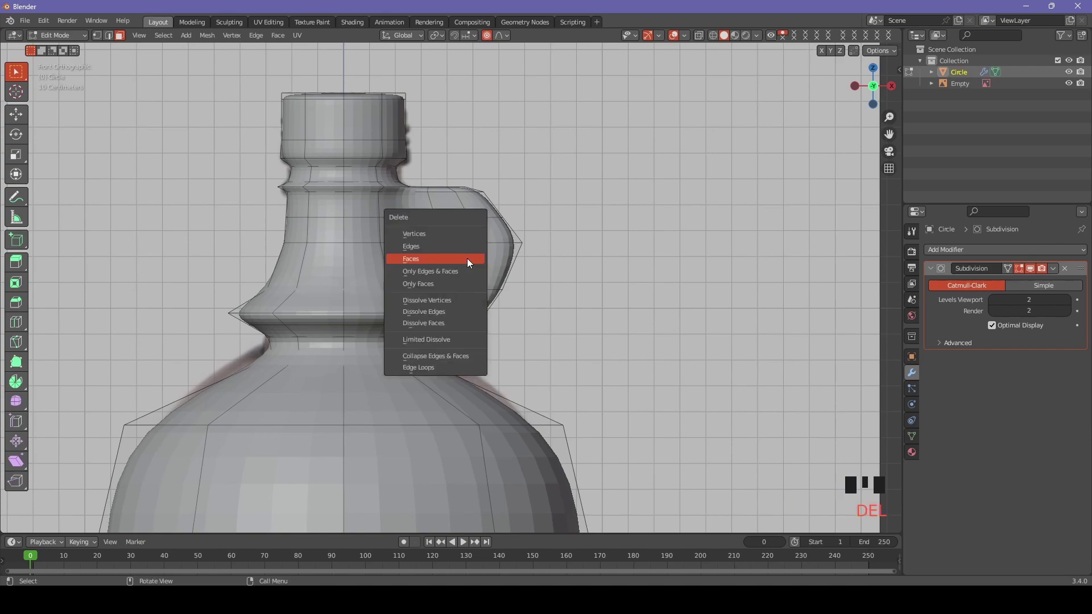
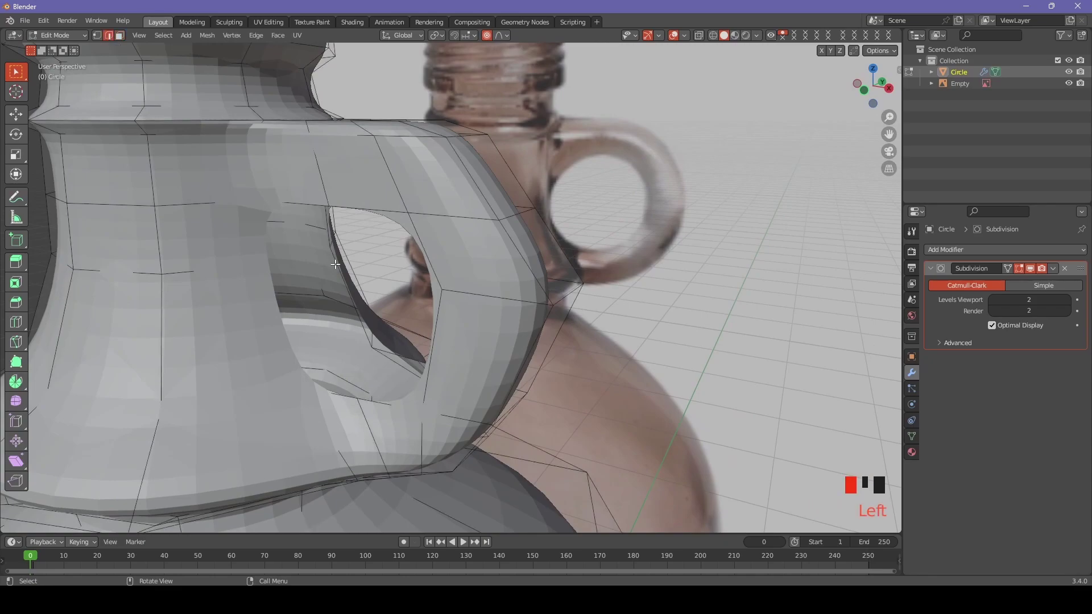
Select the stray inner edges at the handle join using X-ray and fill them with F
click(277, 303)
click(278, 300)
key(alt+z)
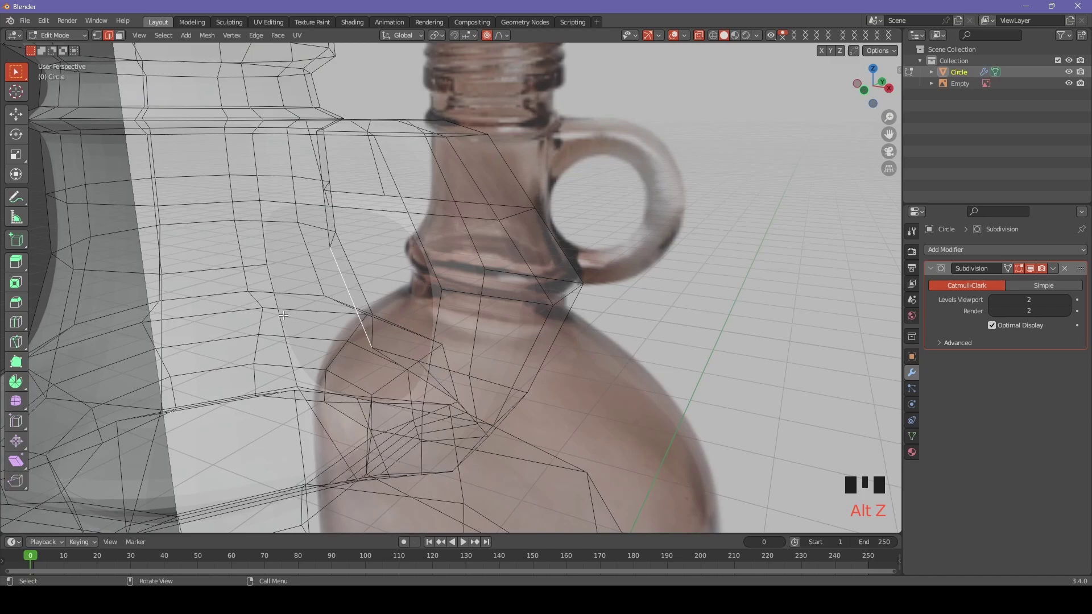
click(283, 311)
key(f)
key(alt+z)
click(332, 225)
click(264, 238)
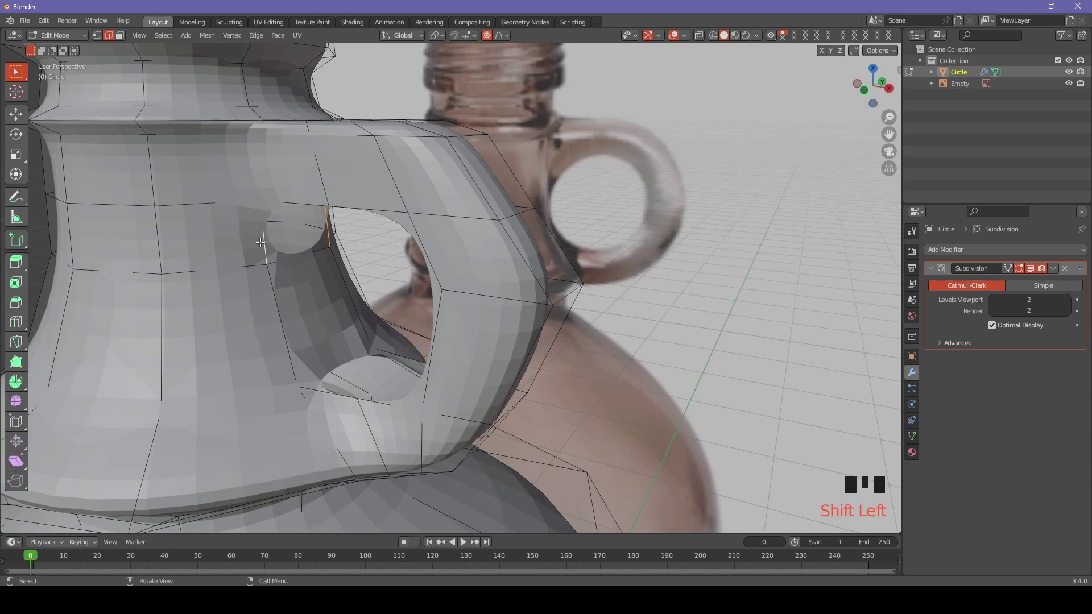
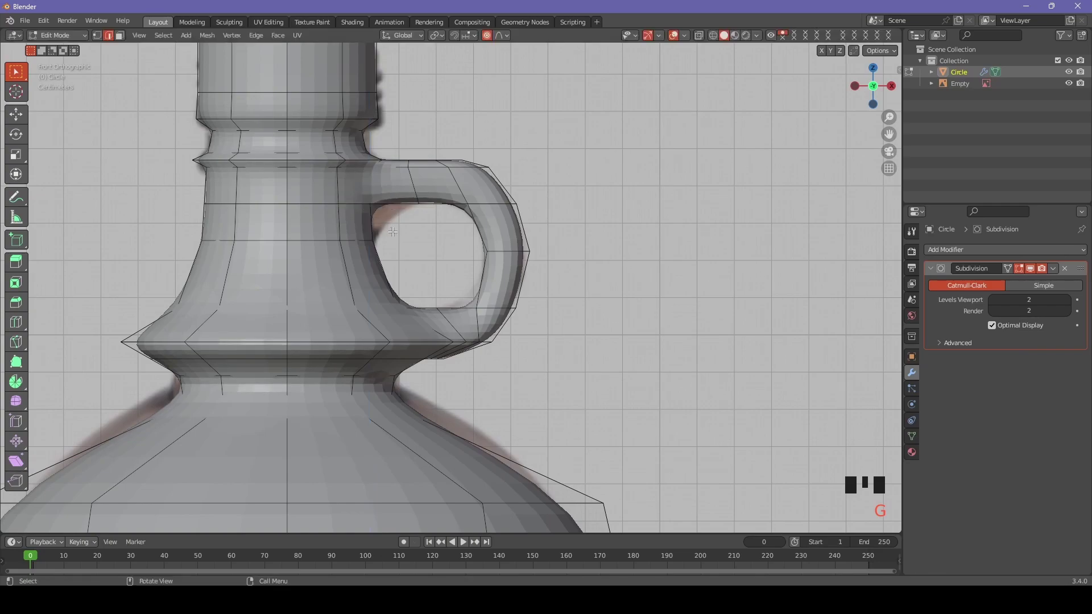
Edge-slide the upper handle edge onto the body loop, then merge all vertices By Distance
key(g)
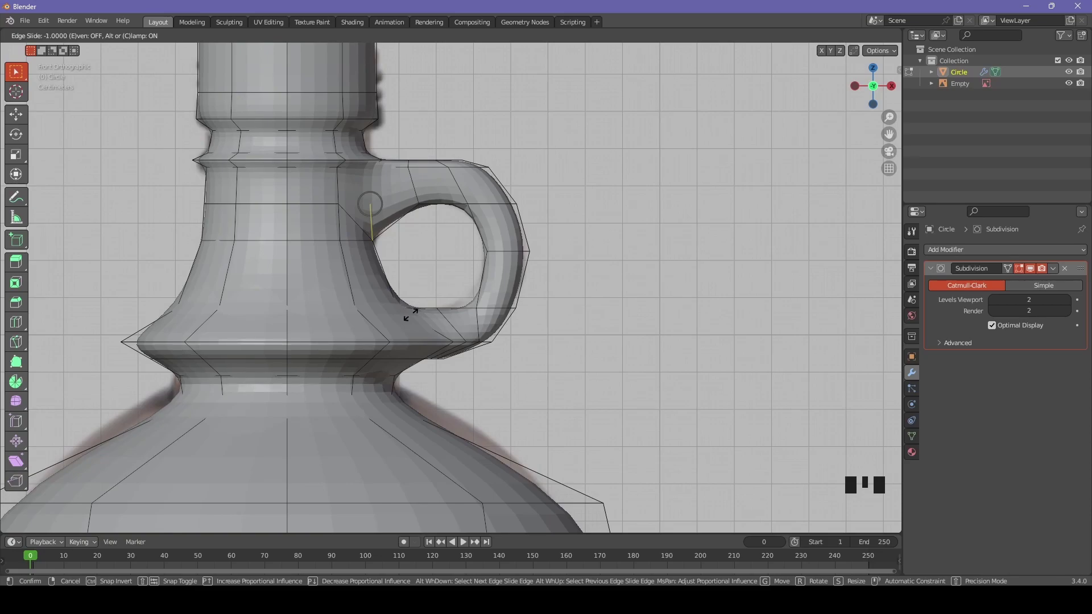
scroll(up, 3)
click(278, 162)
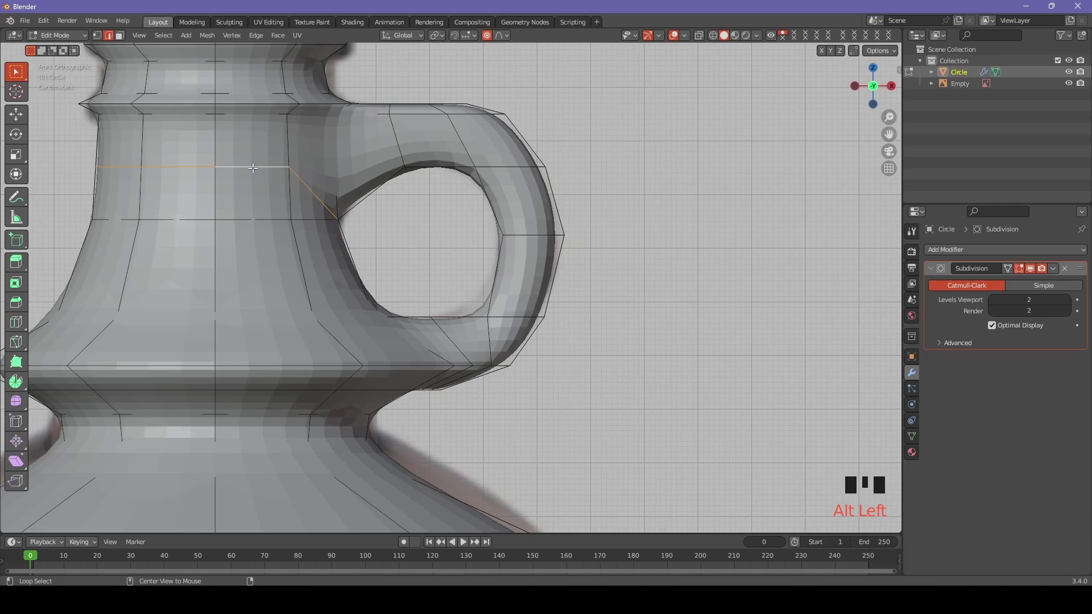
key(g)
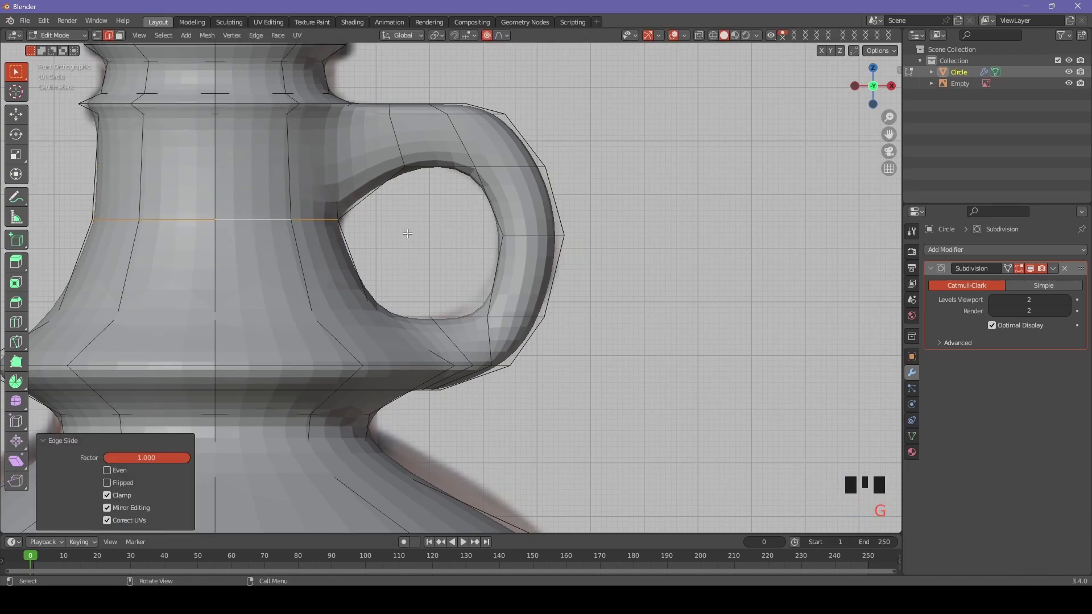
key(a)
key(m)
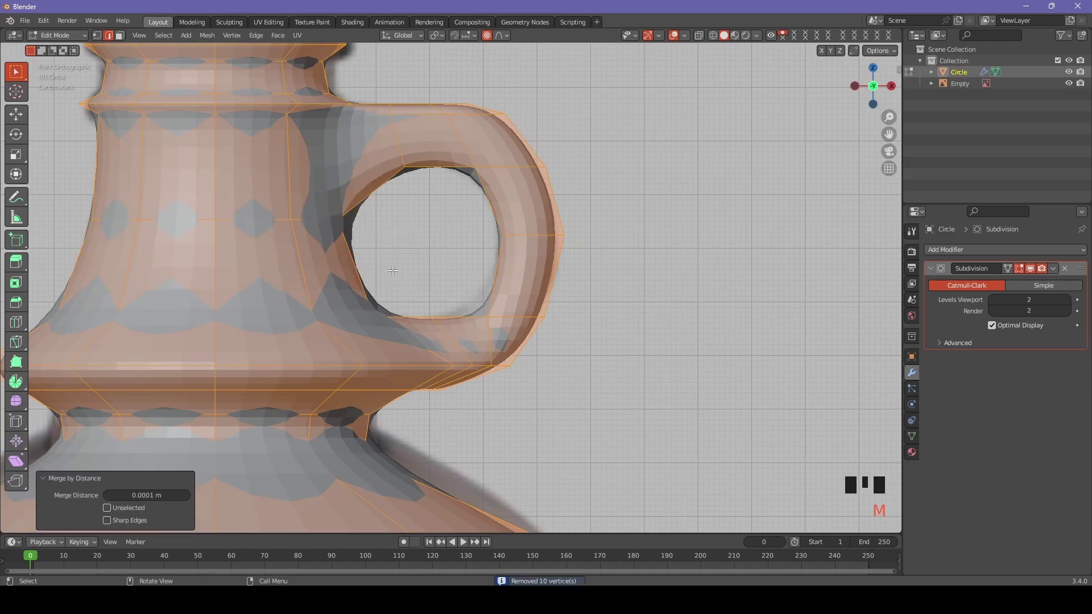
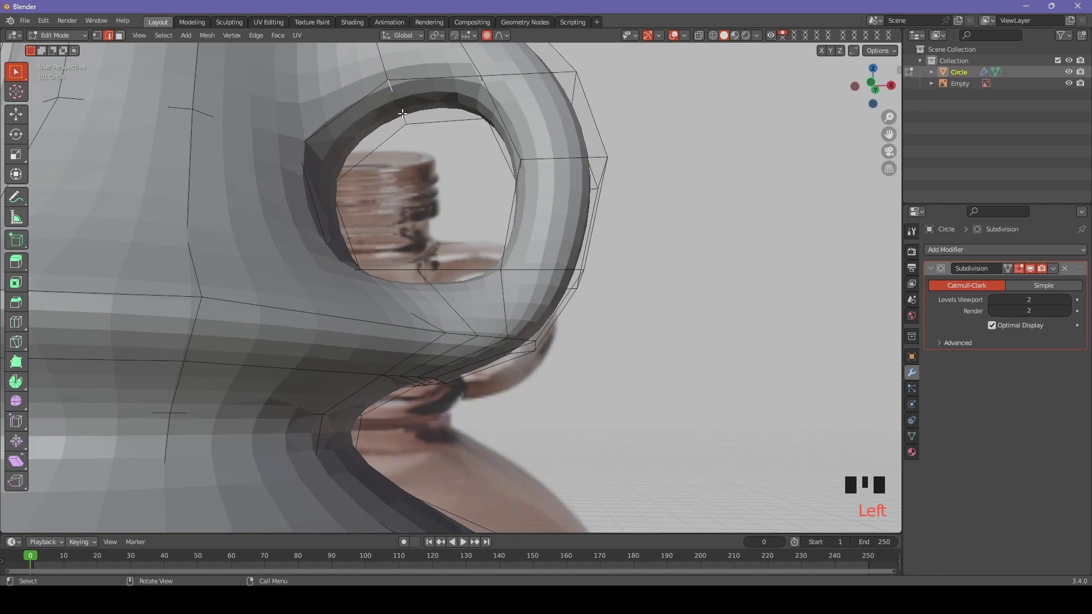
In front view, move the lower handle join along X with proportional editing
key(KP_7)
key(KP_1)
key(g)
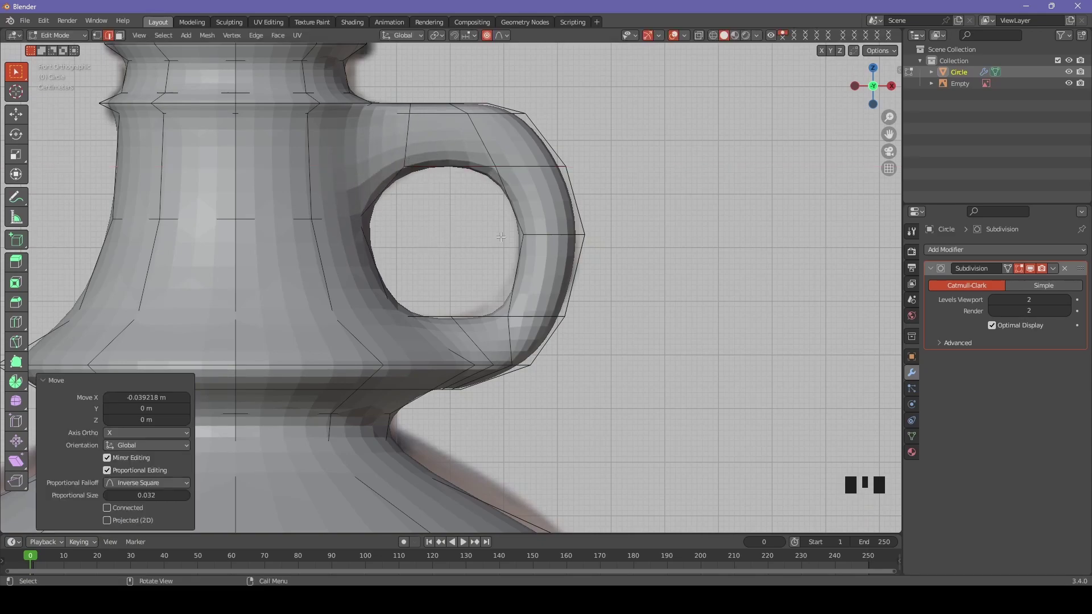
drag(507, 319, 533, 367)
click(533, 366)
key(KP_1)
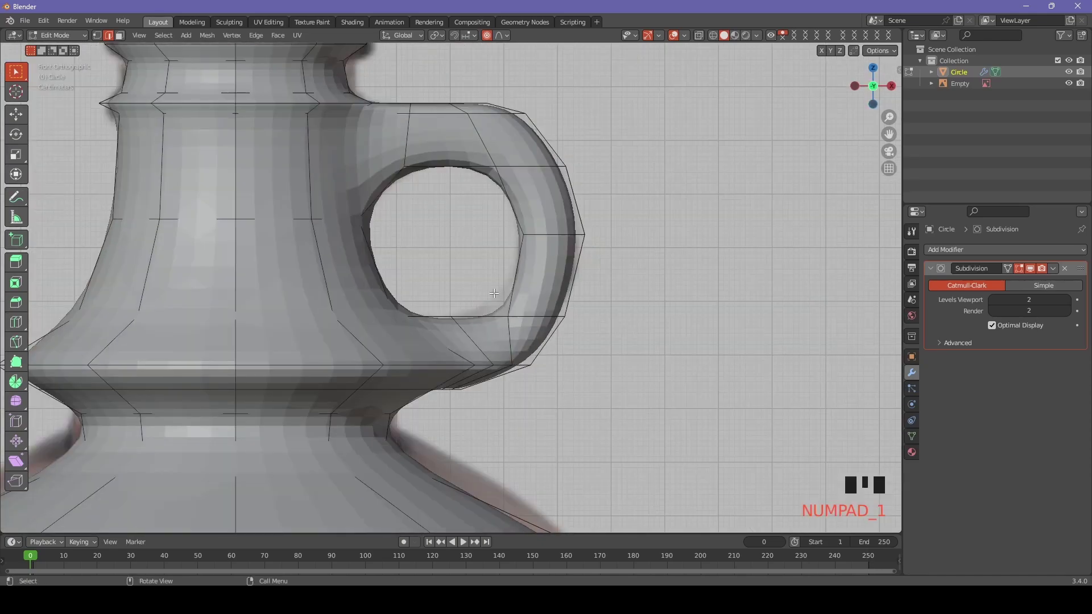
key(g)
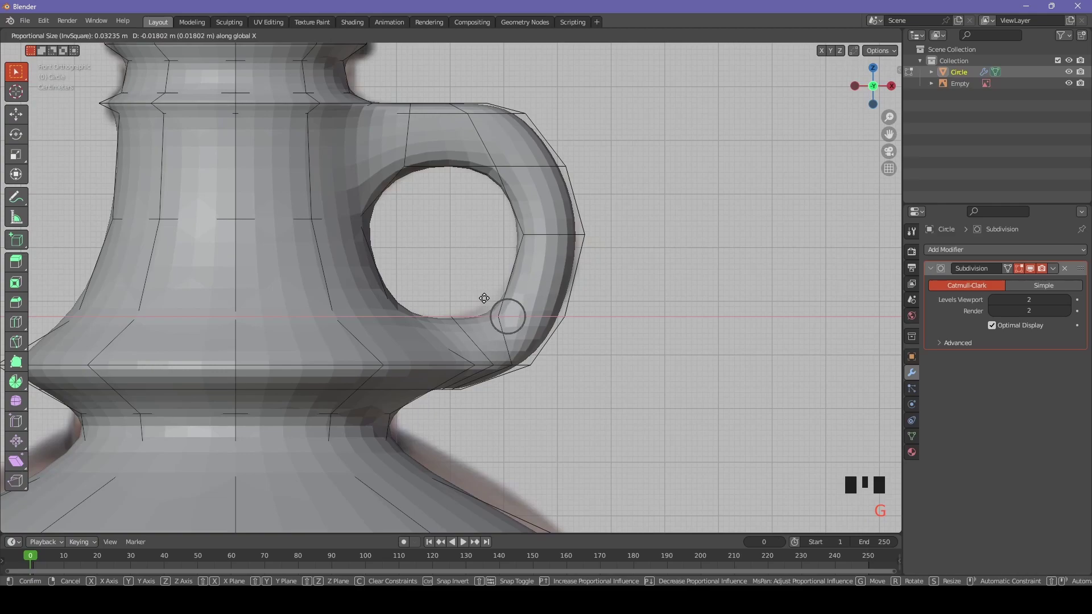
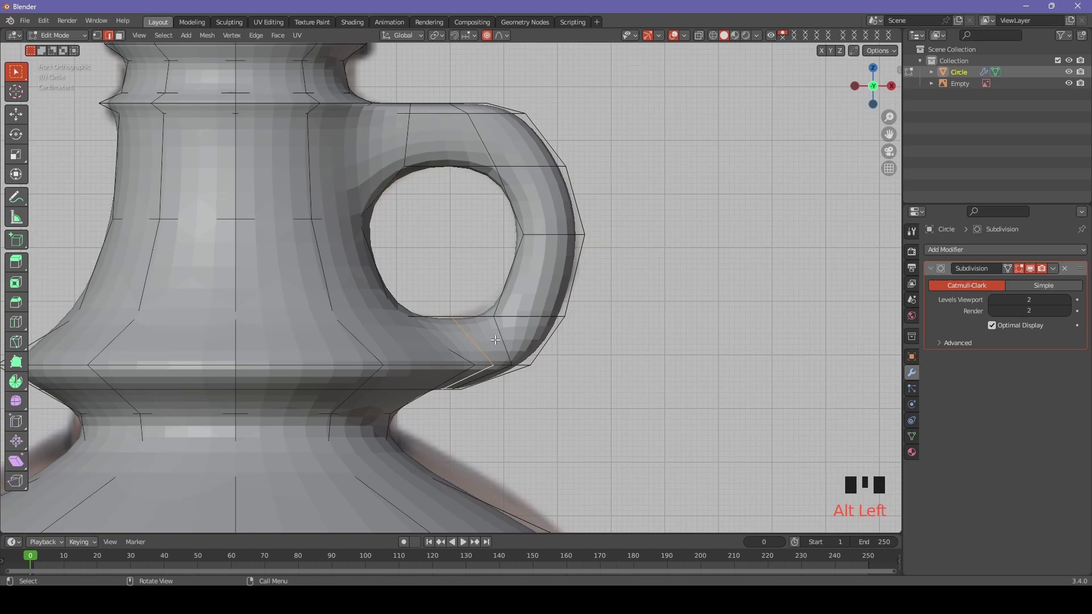
Edge-slide the lower handle edge onto the body loop and merge all vertices By Distance
key(g)
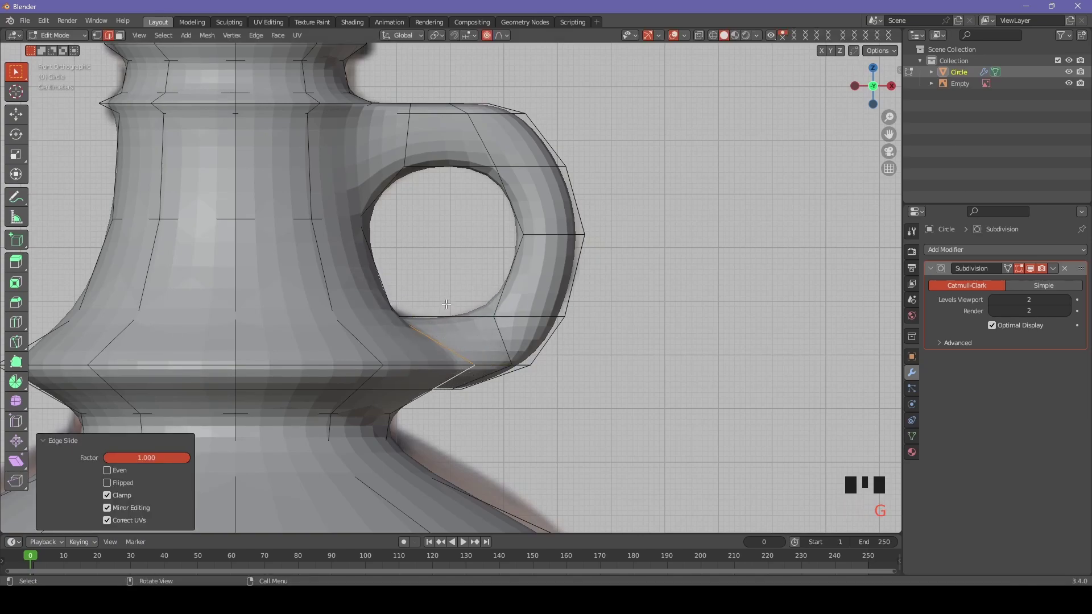
key(a)
key(m)
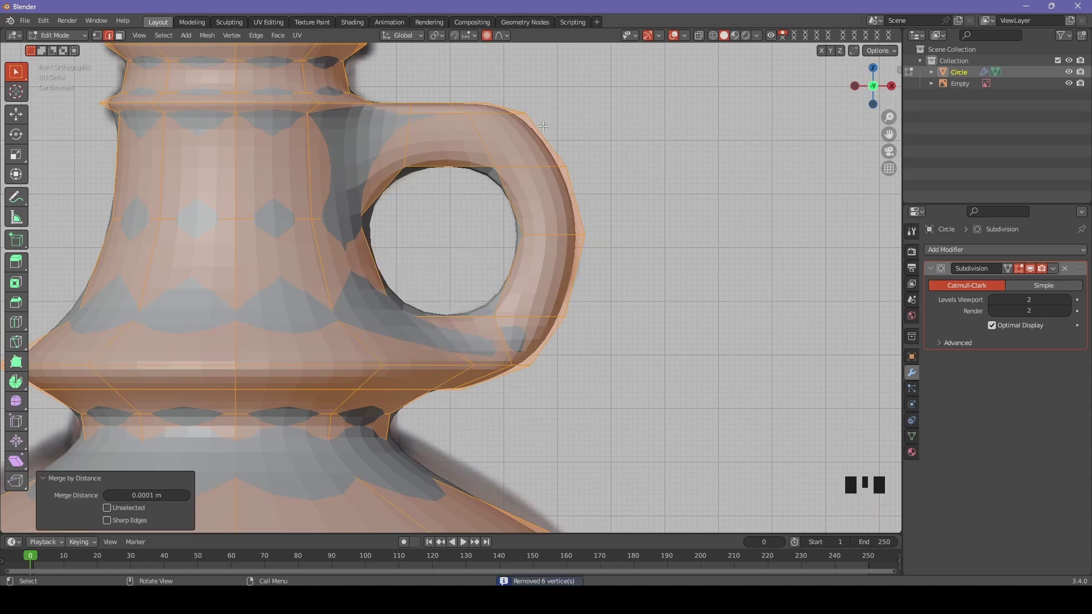
Add a centred loop cut around the handle with Ctrl+R
drag(535, 112, 477, 140)
click(476, 140)
key(KP_1)
key(ctrl+r)
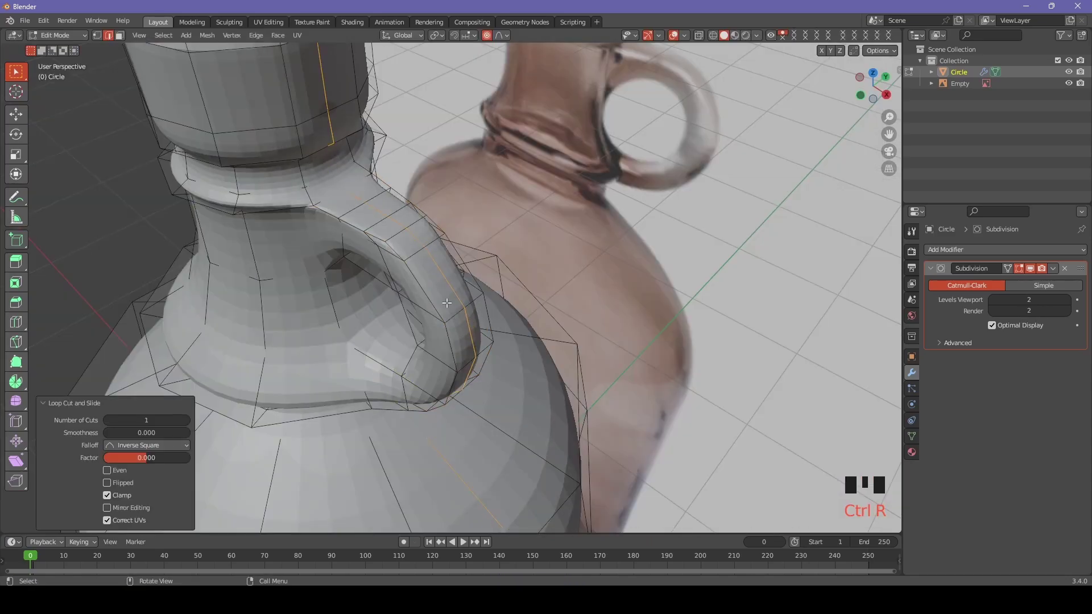
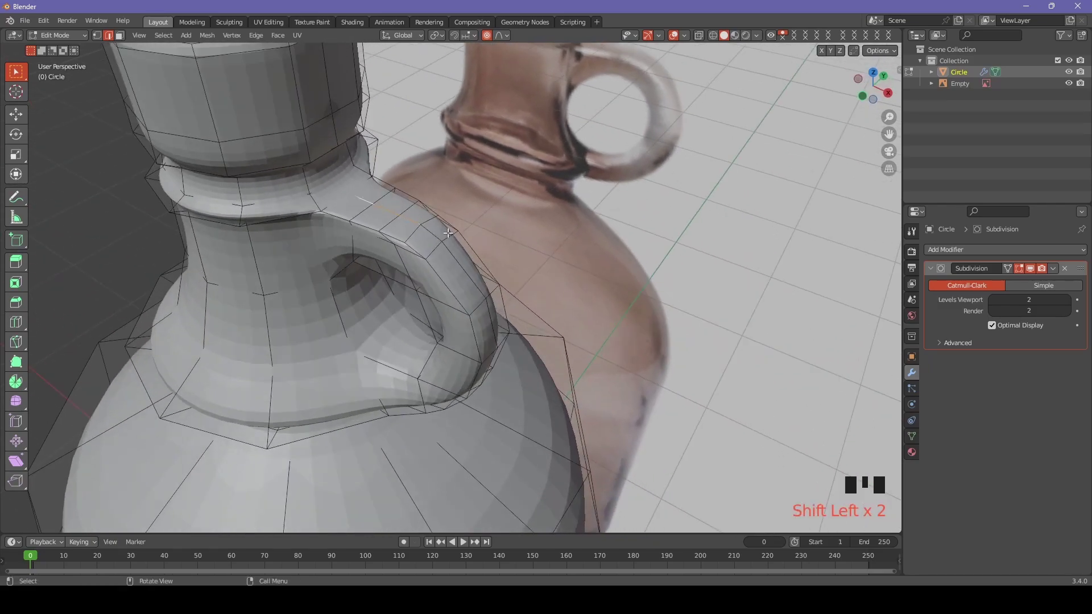
Raise the top handle vertex along Z with proportional falloff and check it in front view
key(g)
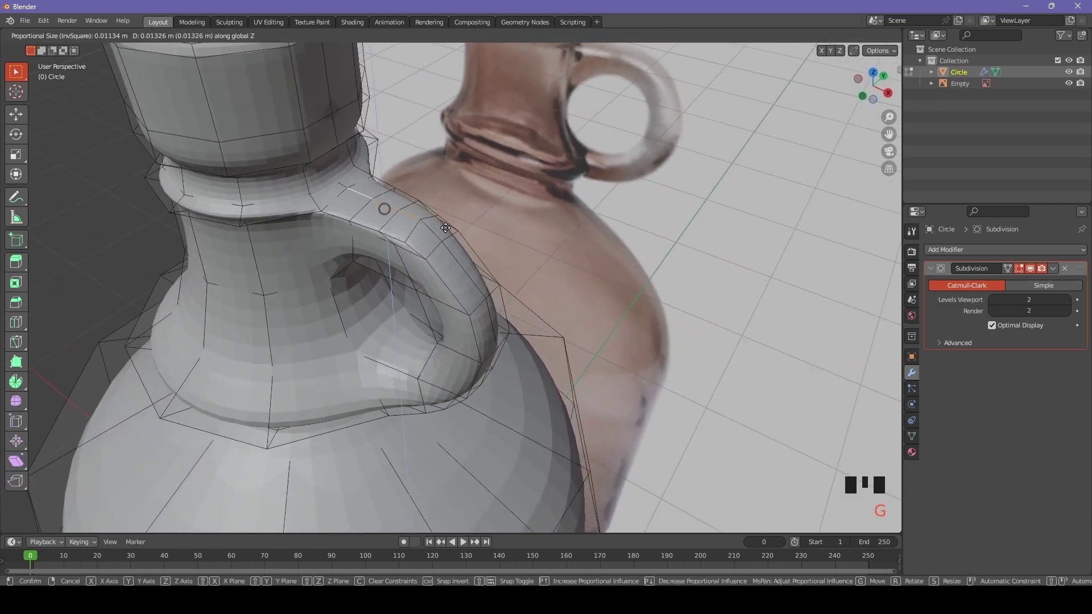
scroll(down, 3)
drag(475, 240, 548, 208)
key(KP_1)
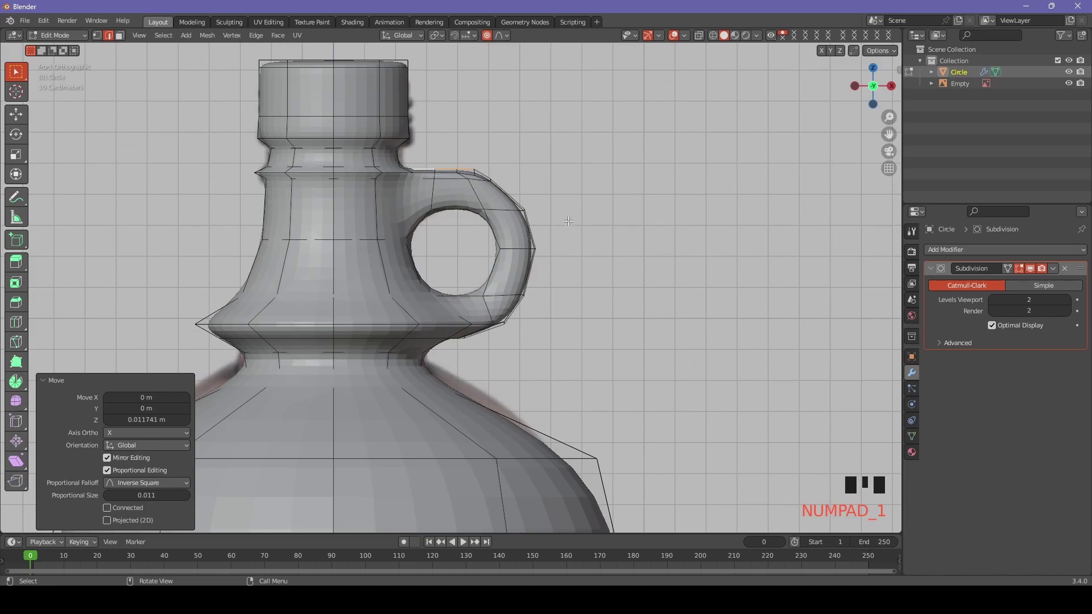
scroll(up, 3)
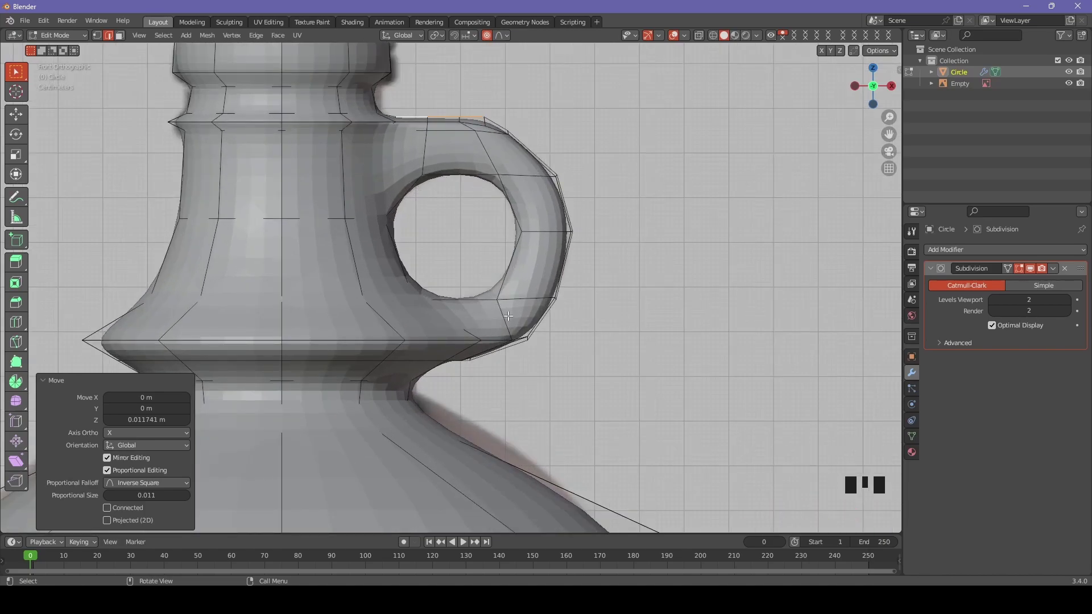
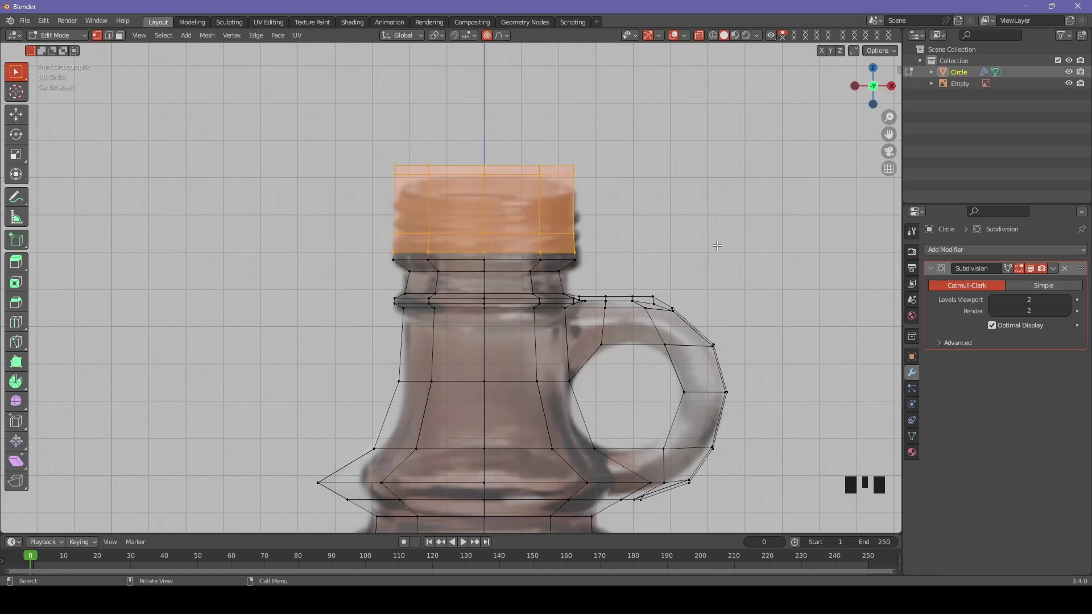
Separate the top neck faces into new object Circle.001, leave Edit Mode and turn off X-ray
key(p)
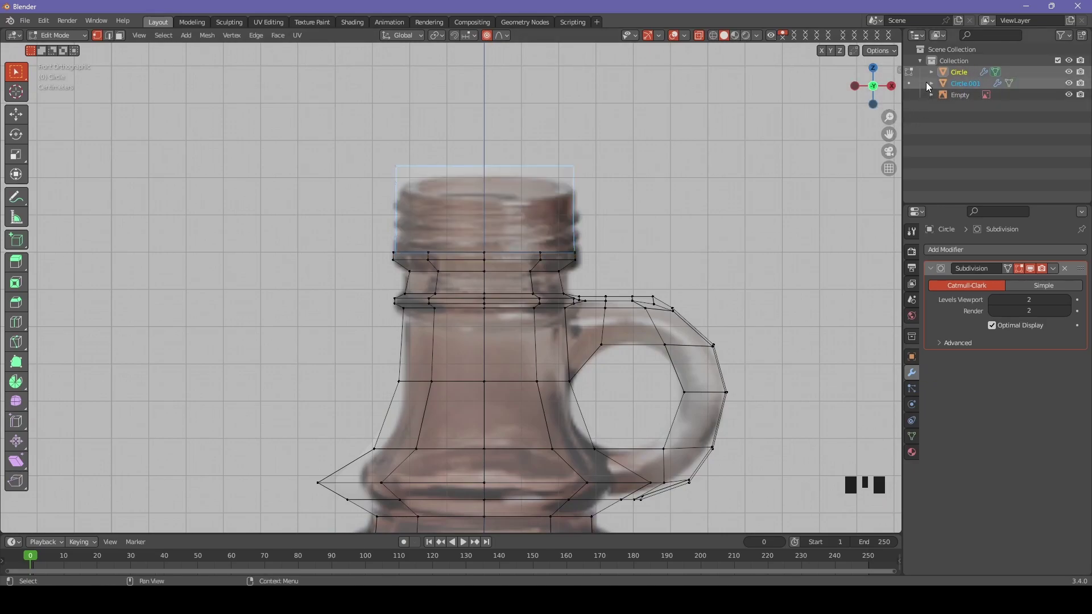
key(alt+z)
key(Tab)
Delete the cap's Subdivision modifier, merge its vertices By Distance and start a 4-cut loop cut
click(484, 236)
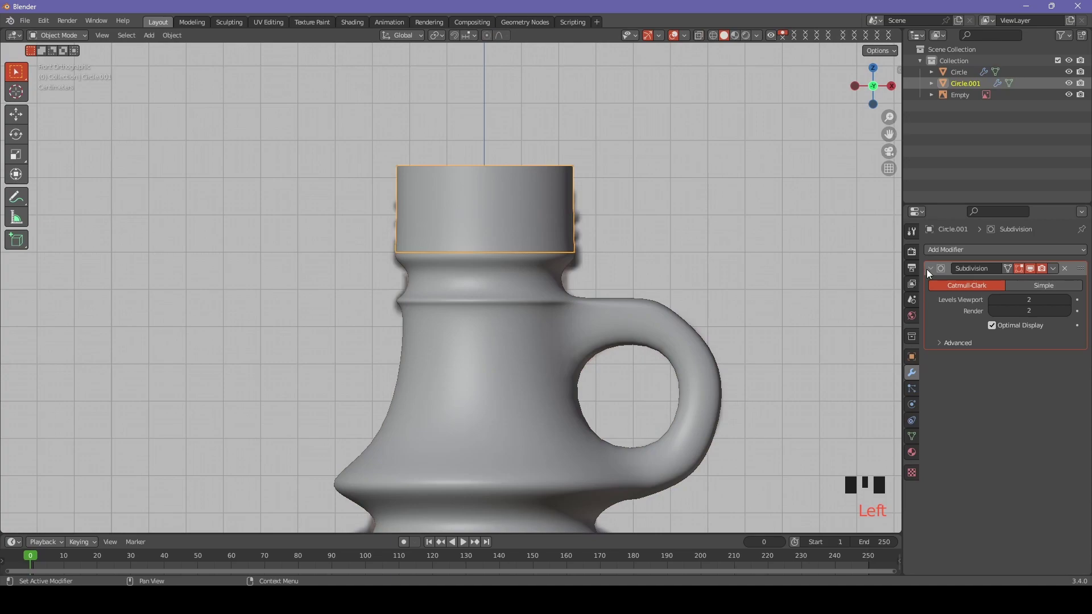
drag(930, 269, 973, 253)
key(Tab)
drag(511, 254, 514, 262)
scroll(up, 3)
drag(514, 264, 970, 254)
key(m)
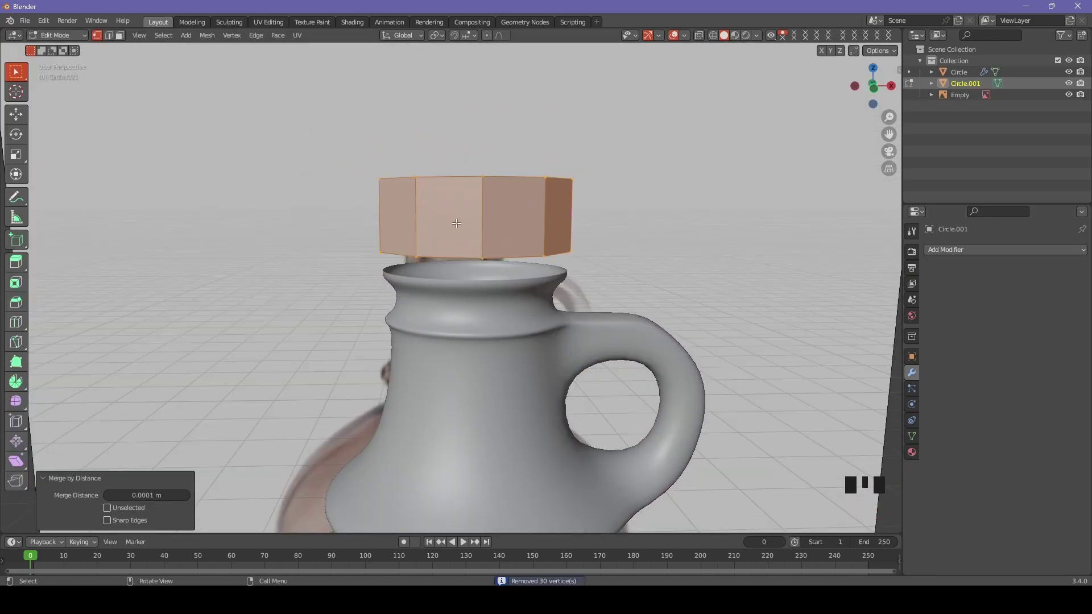
key(ctrl+r)
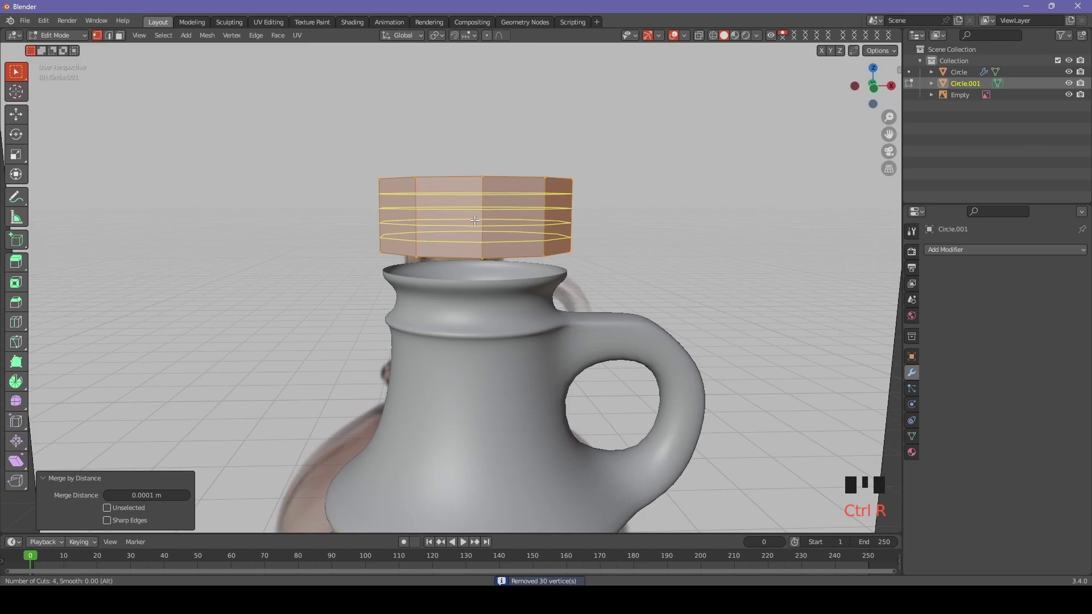
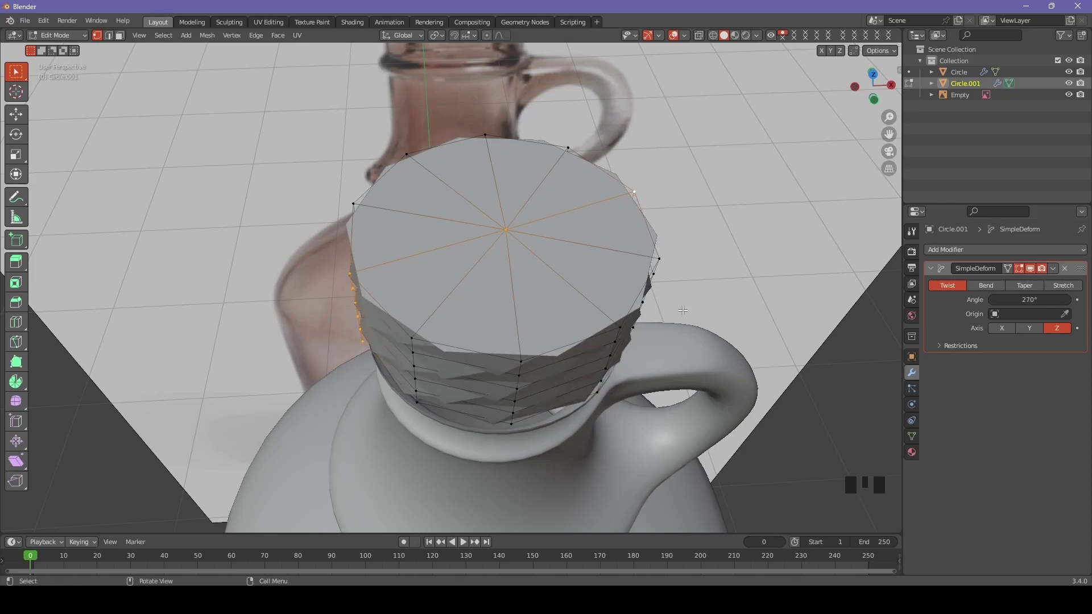
Select the loop around the cap's top rim and scale it outward to flare the lip
click(511, 282)
click(384, 260)
click(386, 260)
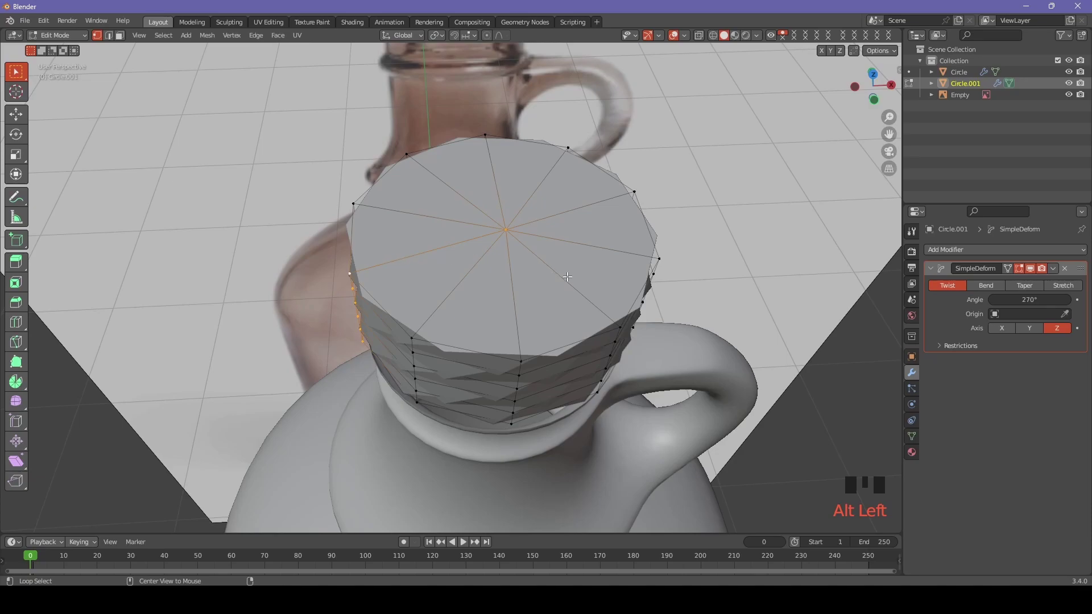
click(570, 274)
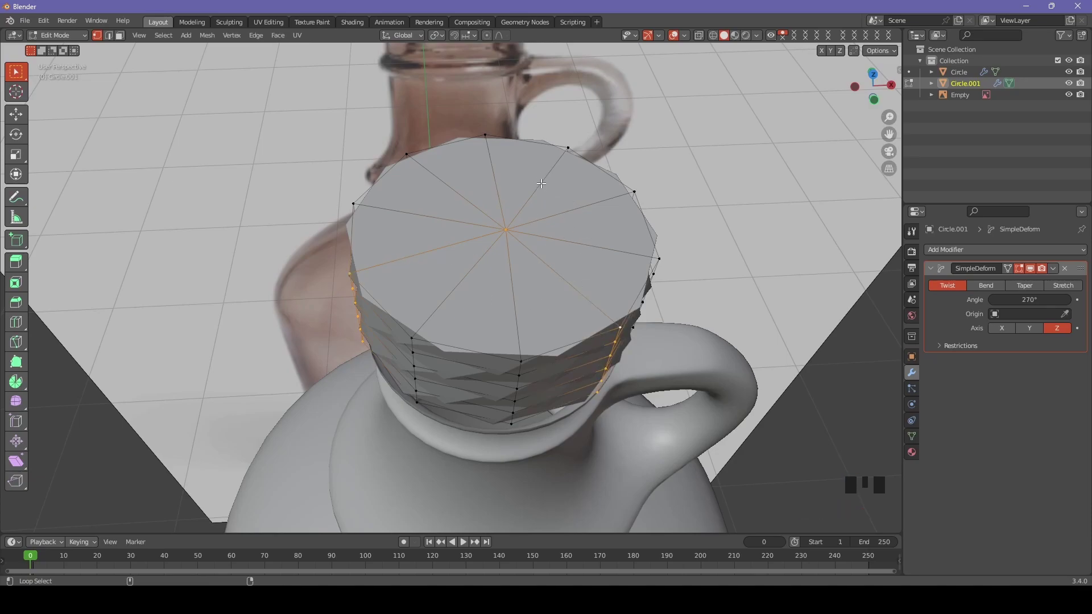
click(544, 178)
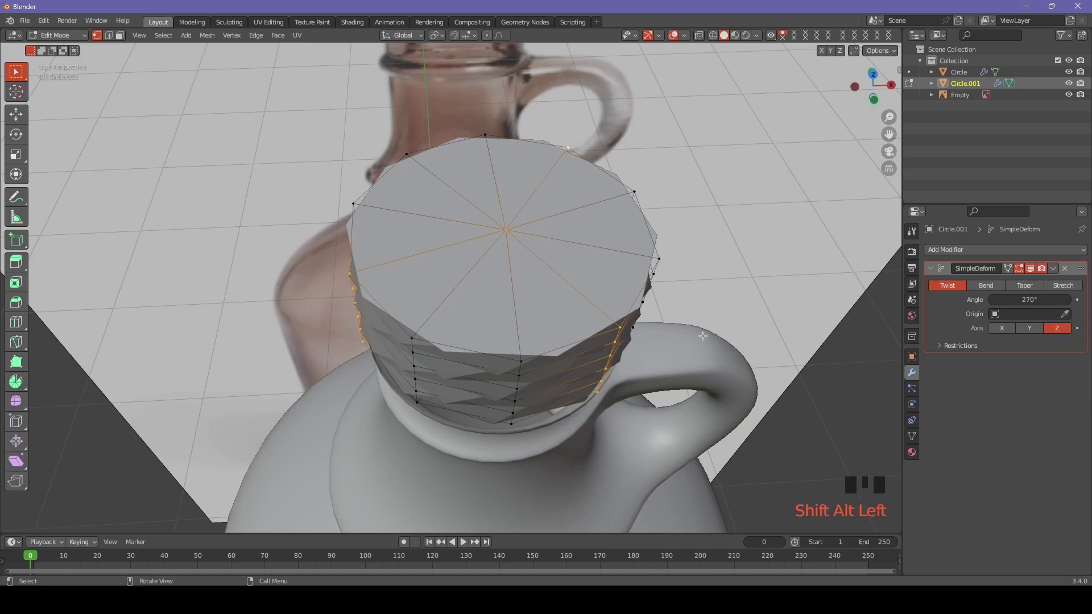
key(s)
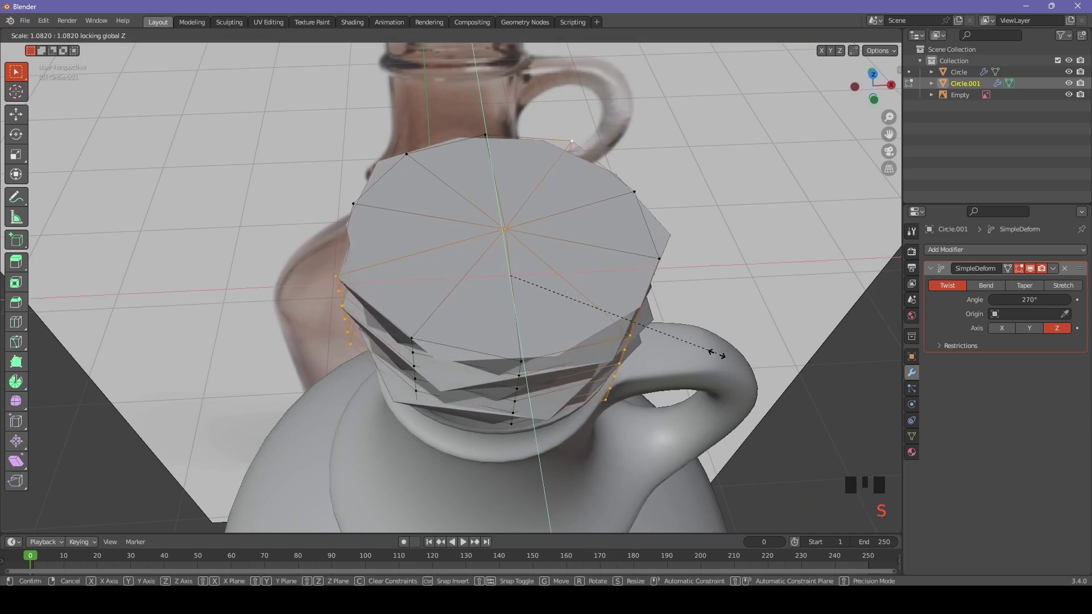
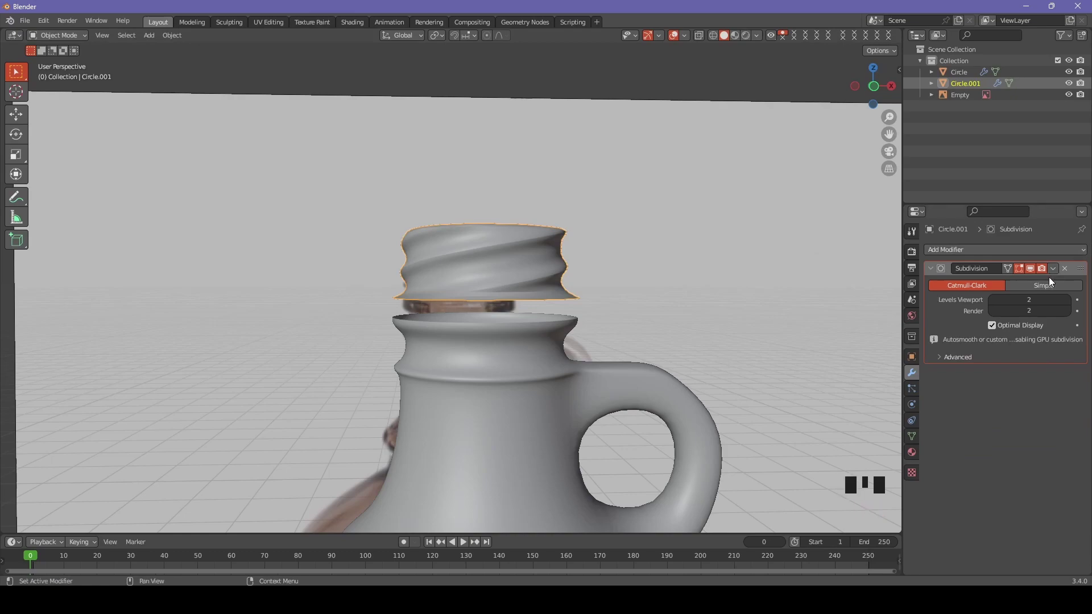
Scale the cap along Z to about 0.714 and hide its modifiers in the viewport
drag(1066, 275, 982, 340)
key(ctrl+z)
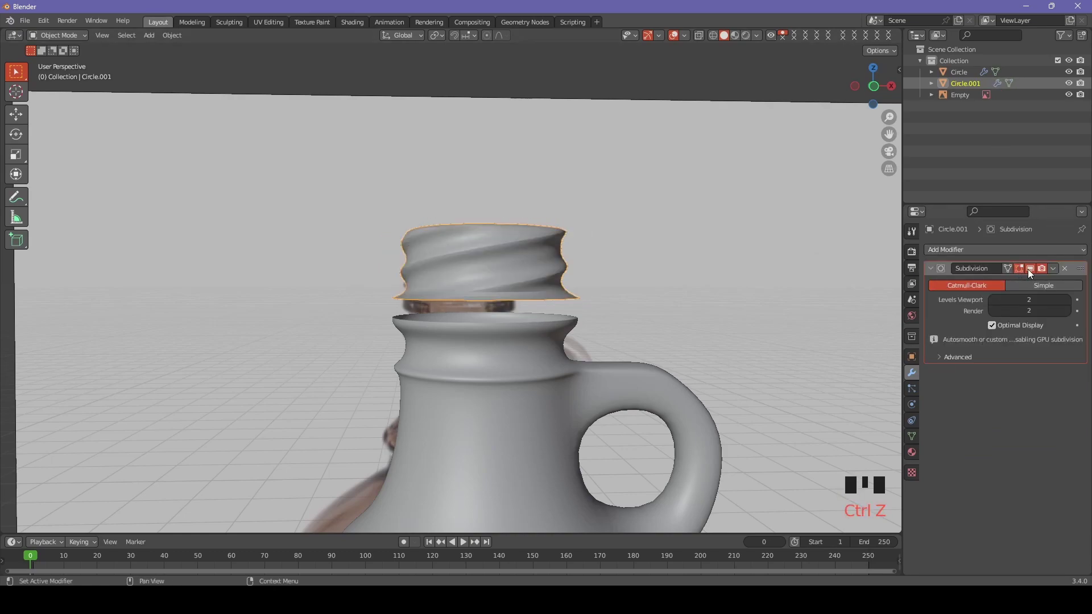
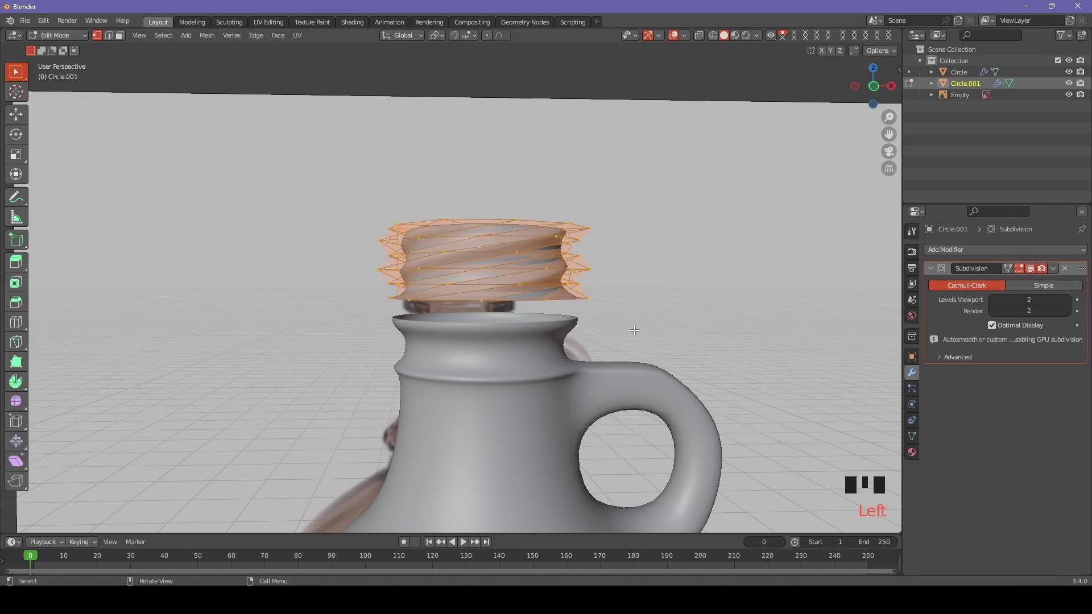
key(s)
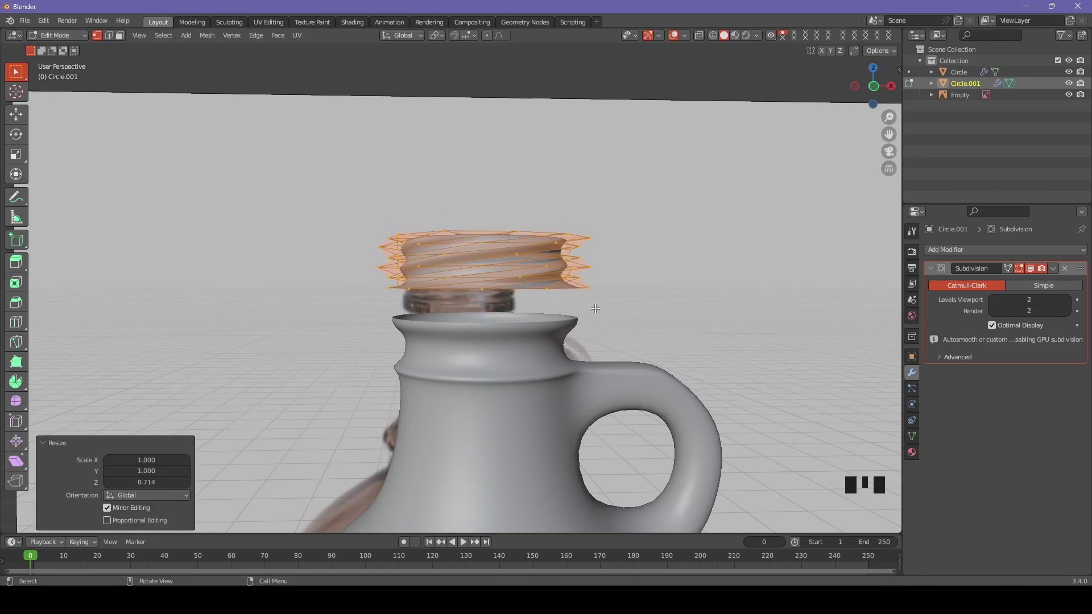
click(1028, 273)
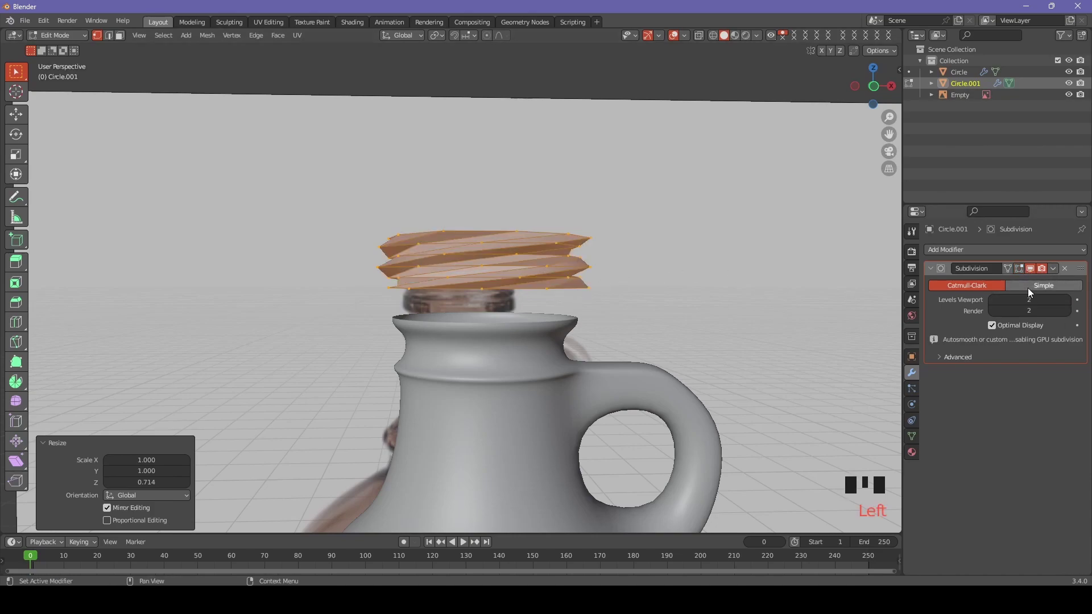
click(1031, 277)
click(1033, 273)
click(1023, 272)
In front view, move the cap down along Z onto the neck, then select the jug together with it
key(KP_1)
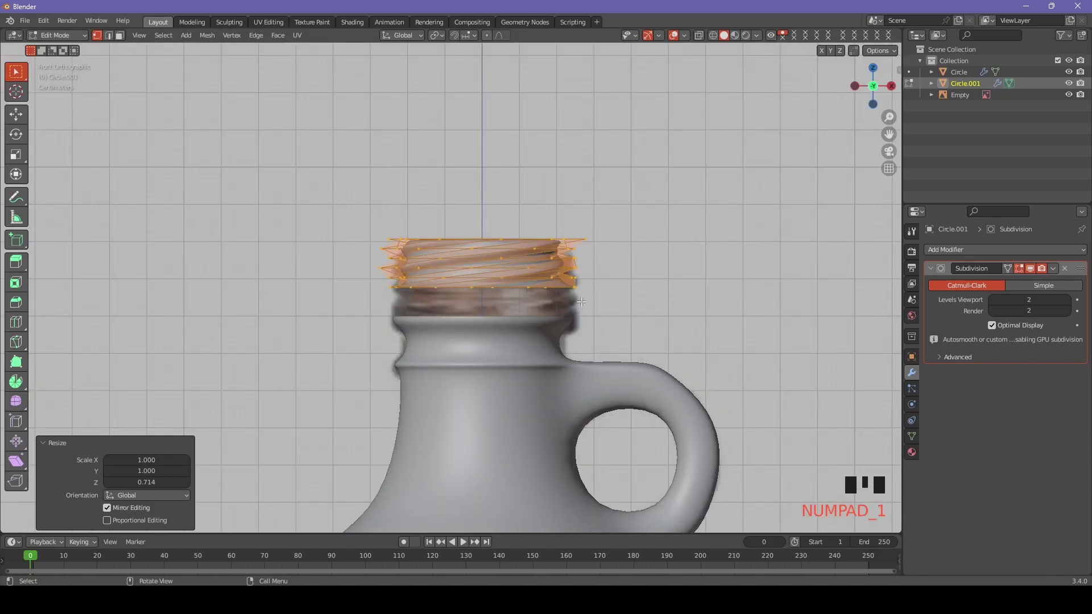
key(g)
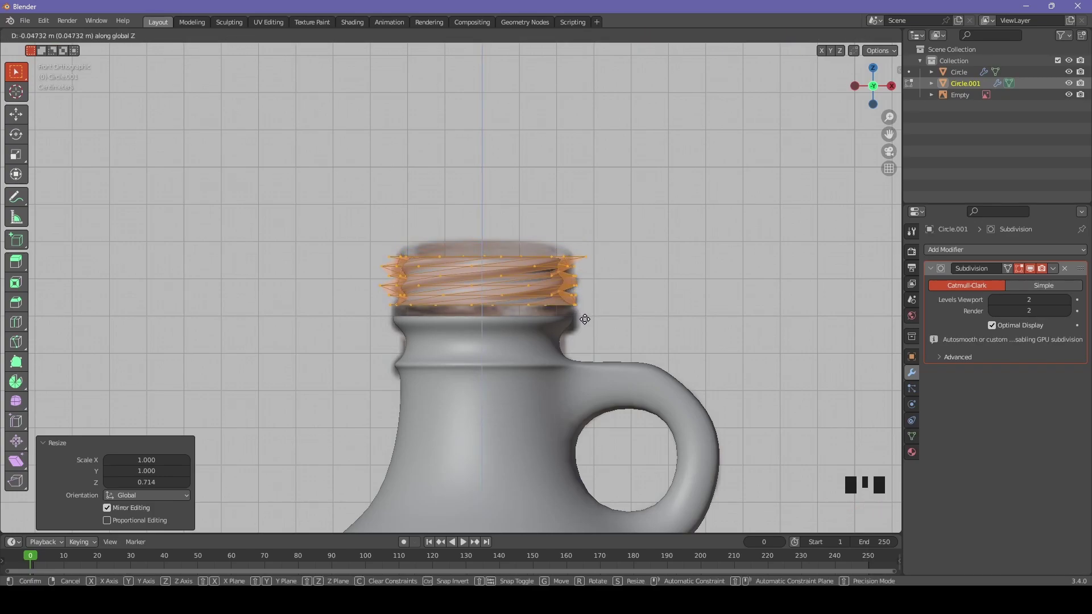
key(Tab)
scroll(up, 3)
click(529, 392)
drag(1068, 269, 687, 352)
key(ctrl+z)
click(571, 295)
drag(1068, 275, 519, 409)
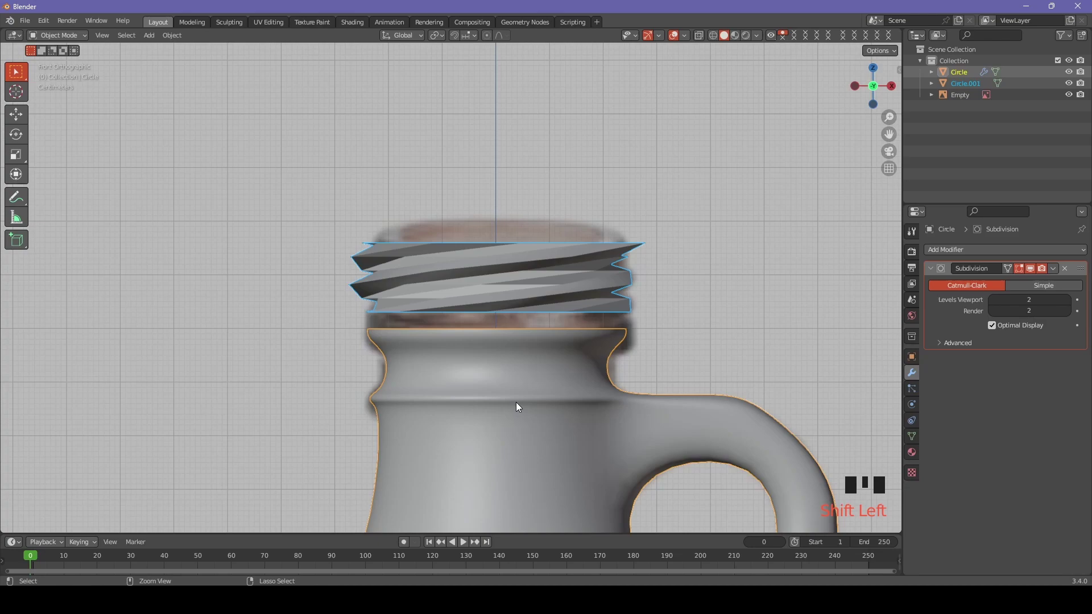
Join the cap and jug into one object with Ctrl+J
key(ctrl+j)
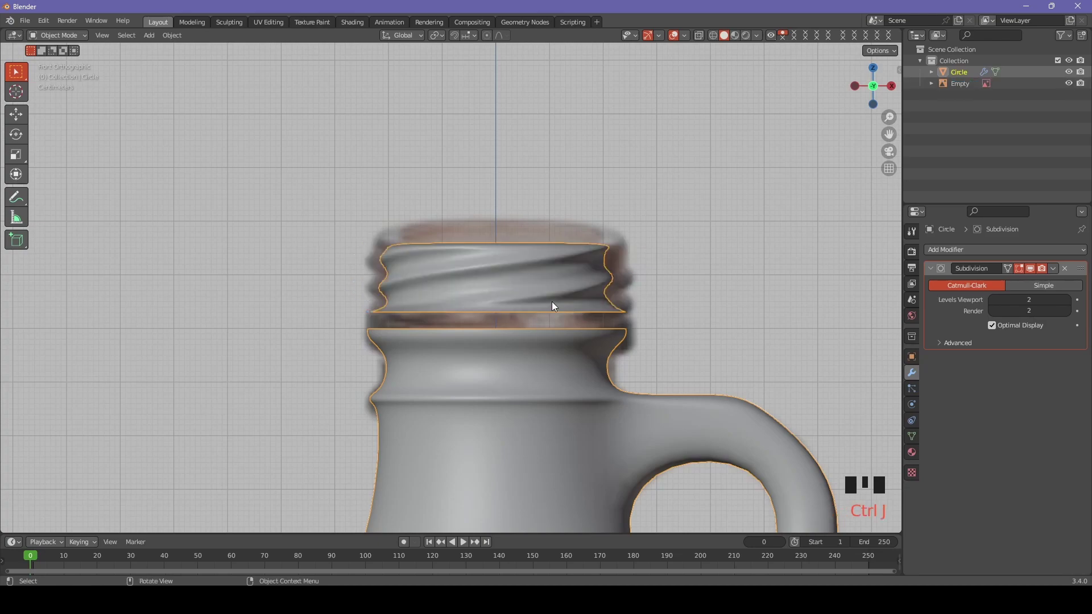
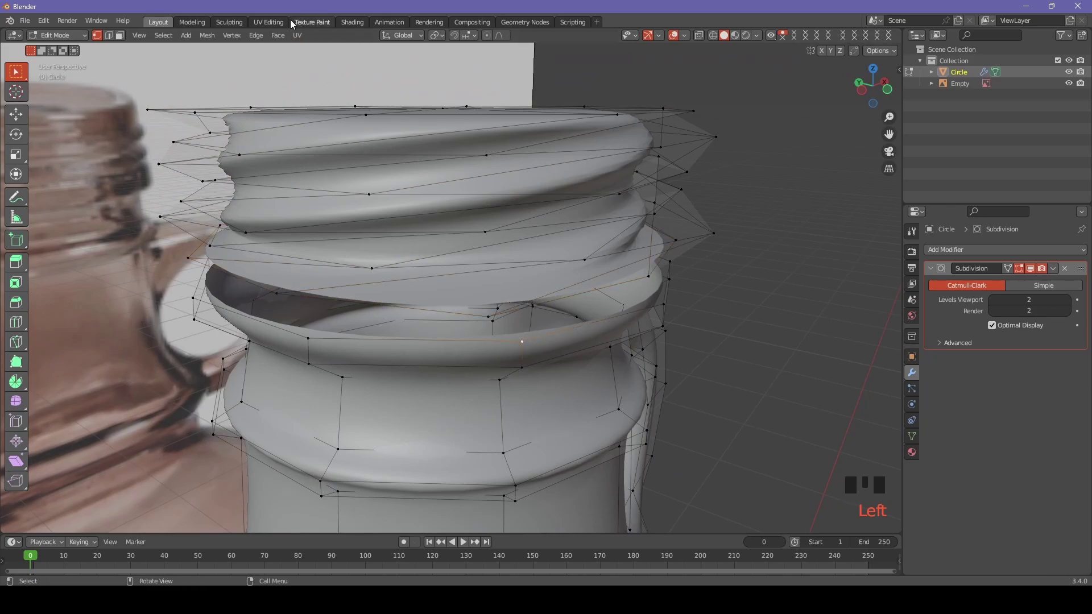
Pull the first cap lower-edge vertices down onto the neck lip
drag(122, 43, 412, 336)
click(420, 303)
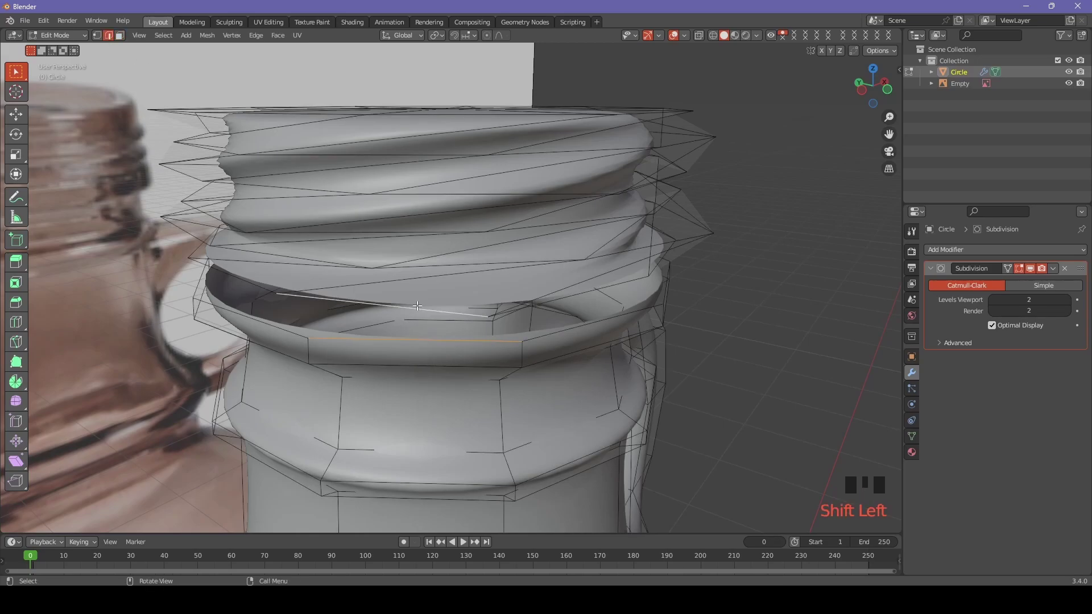
key(f)
drag(523, 331, 434, 296)
click(434, 296)
click(403, 294)
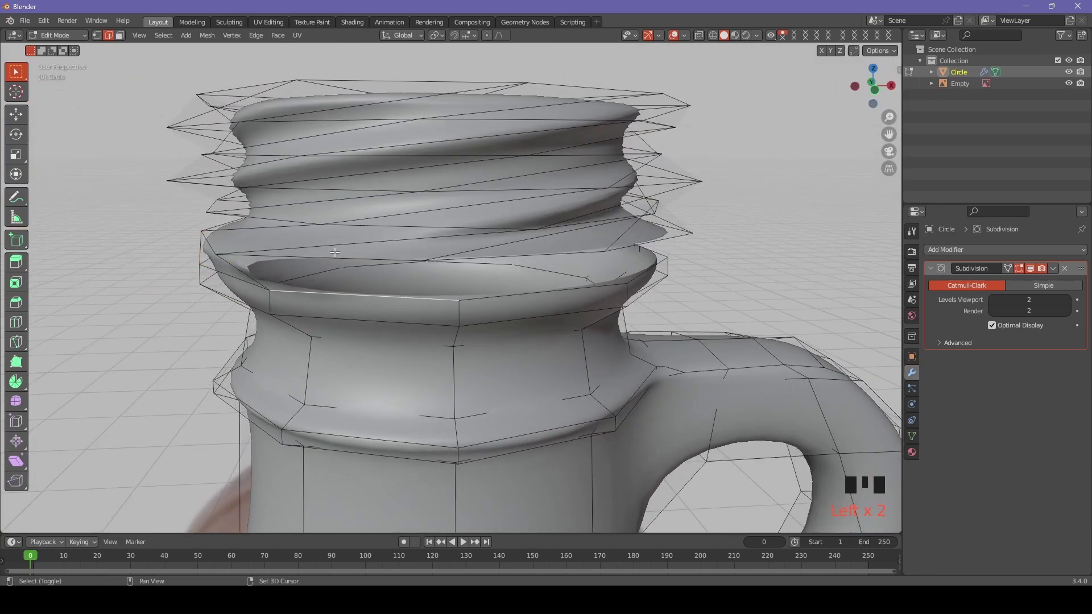
click(325, 254)
Move further cap-edge vertices onto the neck lip, working around the gap
key(f)
drag(515, 317, 451, 309)
click(451, 309)
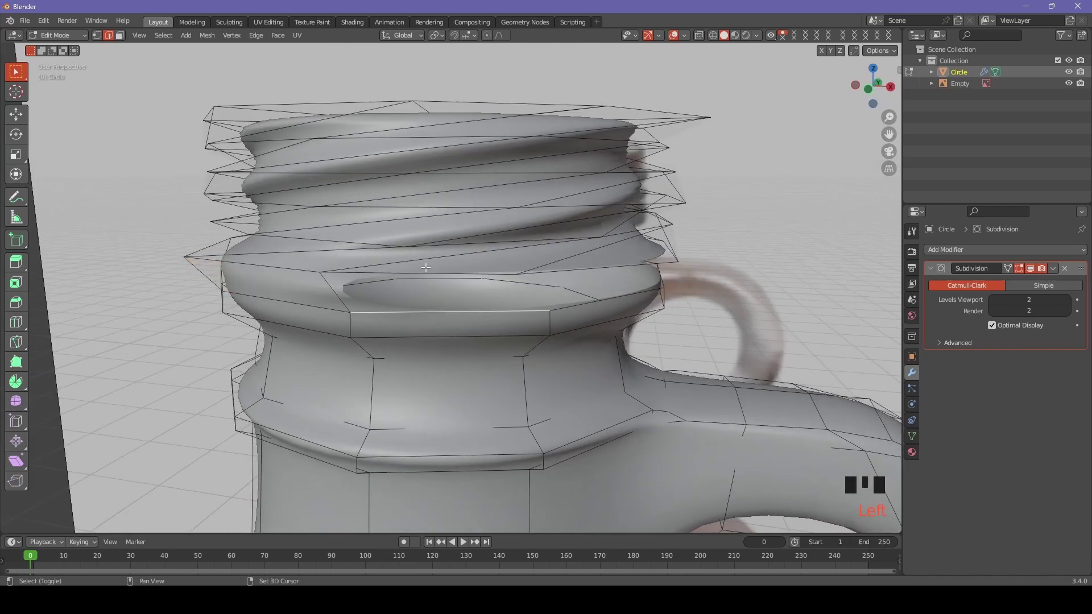
click(426, 270)
key(f)
drag(621, 313, 499, 344)
click(499, 344)
click(457, 311)
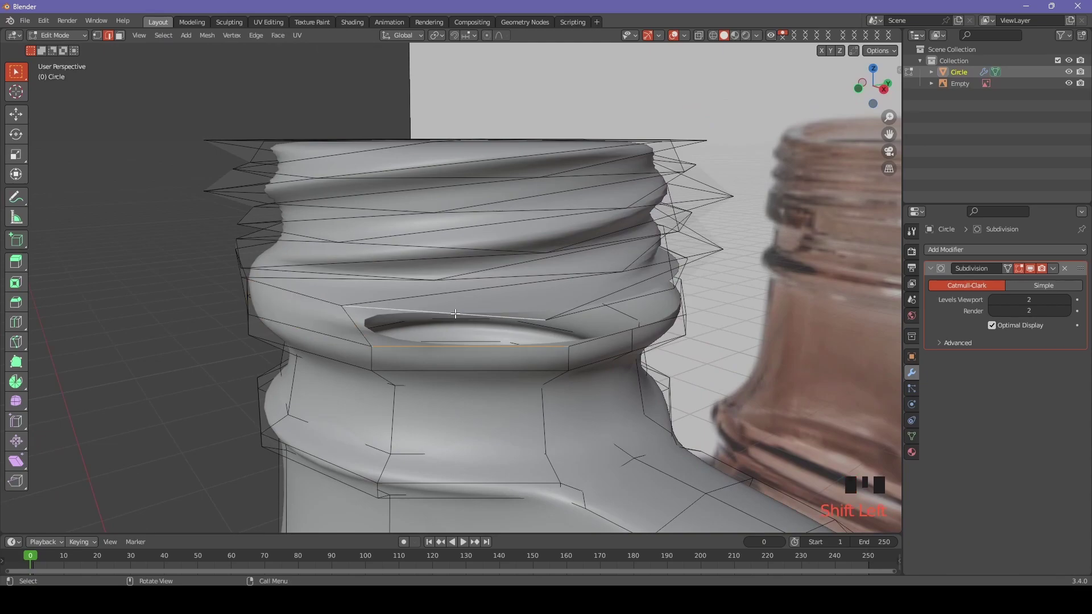
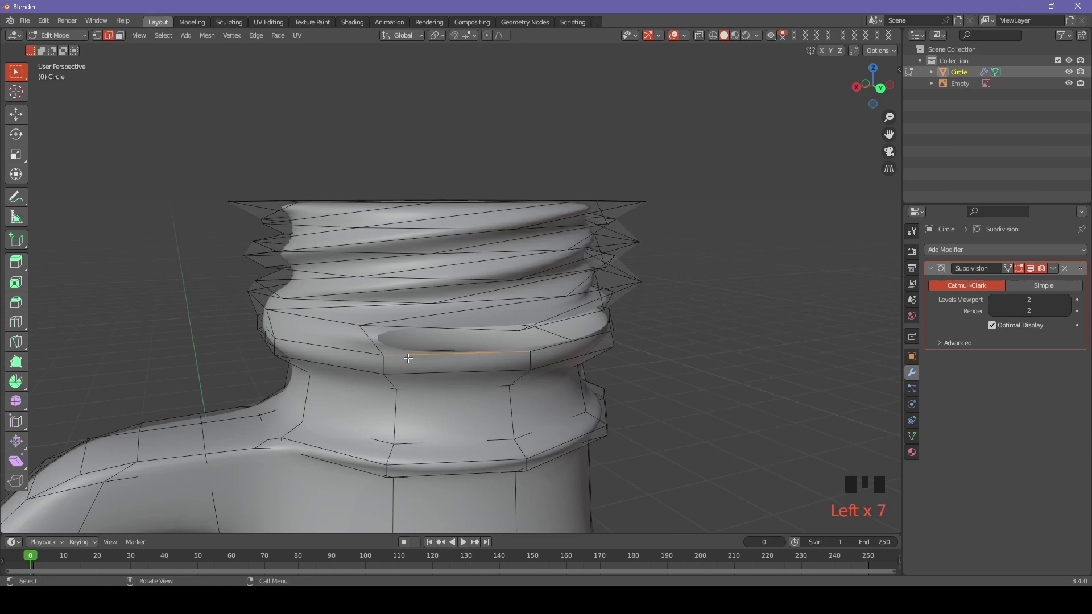
Pull the three remaining gap vertices onto the neck lip so the cap meets the neck
click(435, 324)
key(f)
drag(525, 381, 452, 379)
click(452, 379)
click(430, 351)
key(f)
drag(603, 393, 537, 409)
click(537, 408)
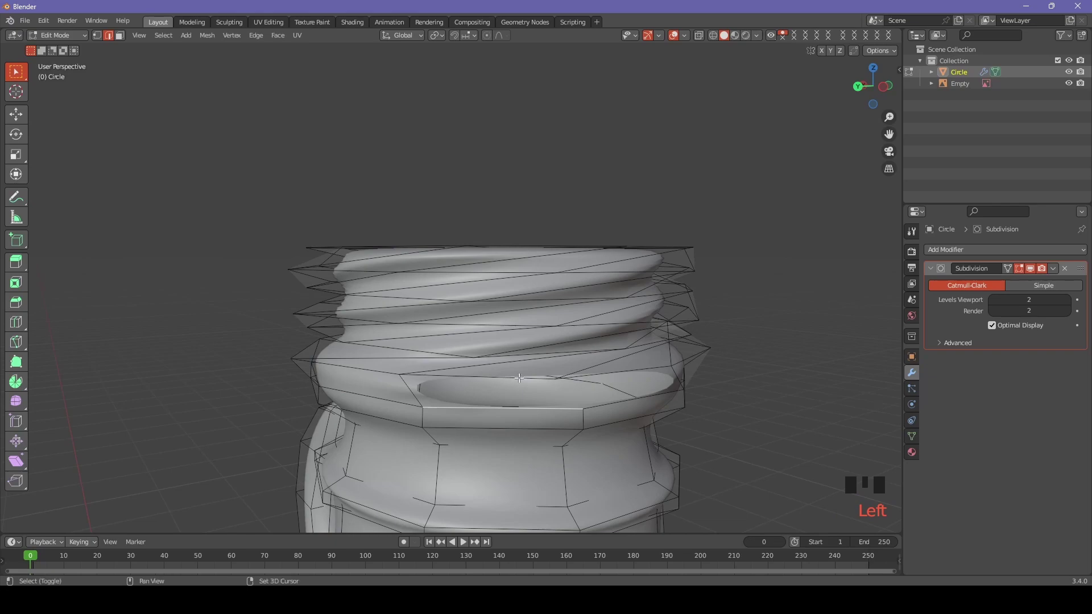
click(522, 374)
key(f)
drag(637, 396, 516, 465)
click(516, 465)
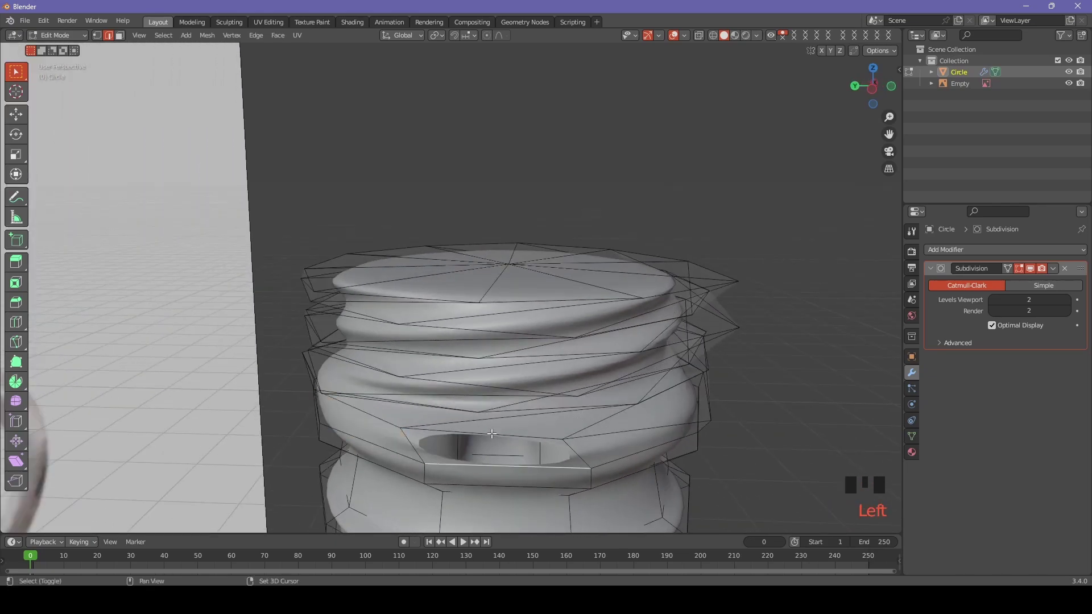
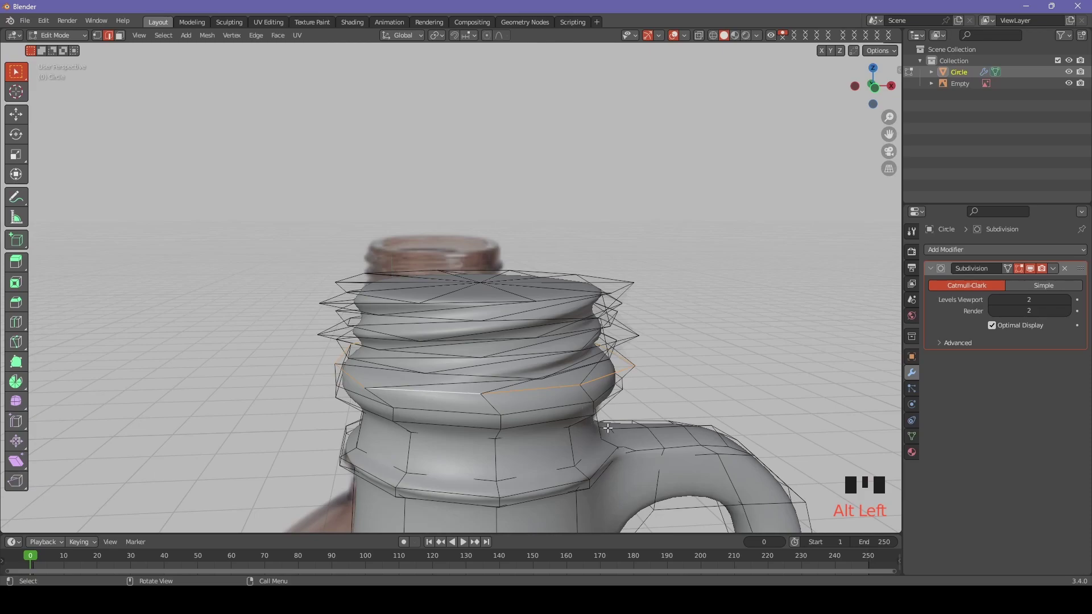
Flatten the ring below the threads to one height in front view and twist it 6.75° to align
key(KP_1)
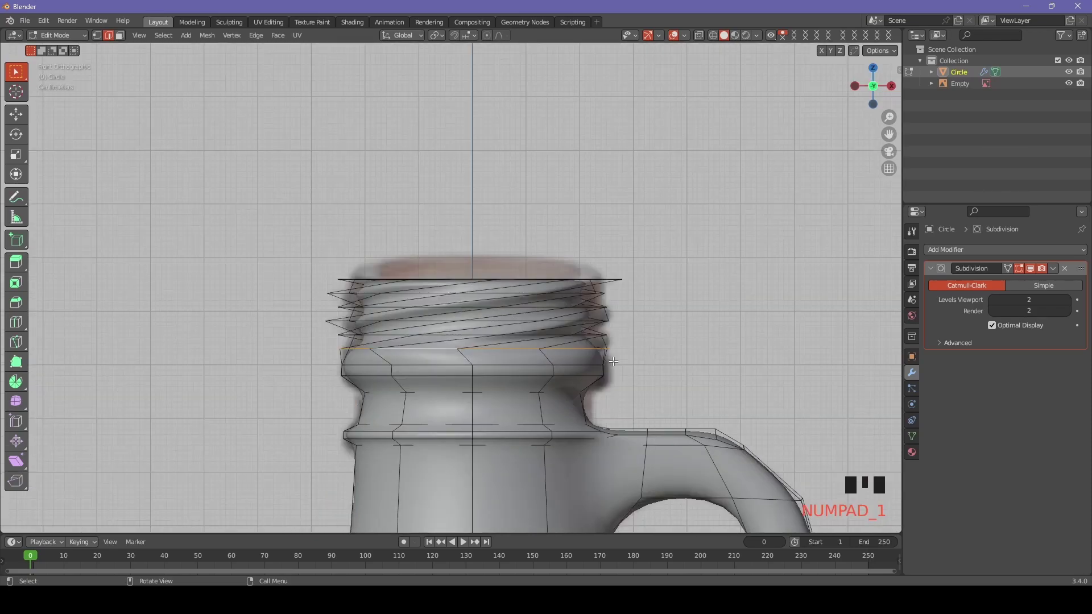
key(s)
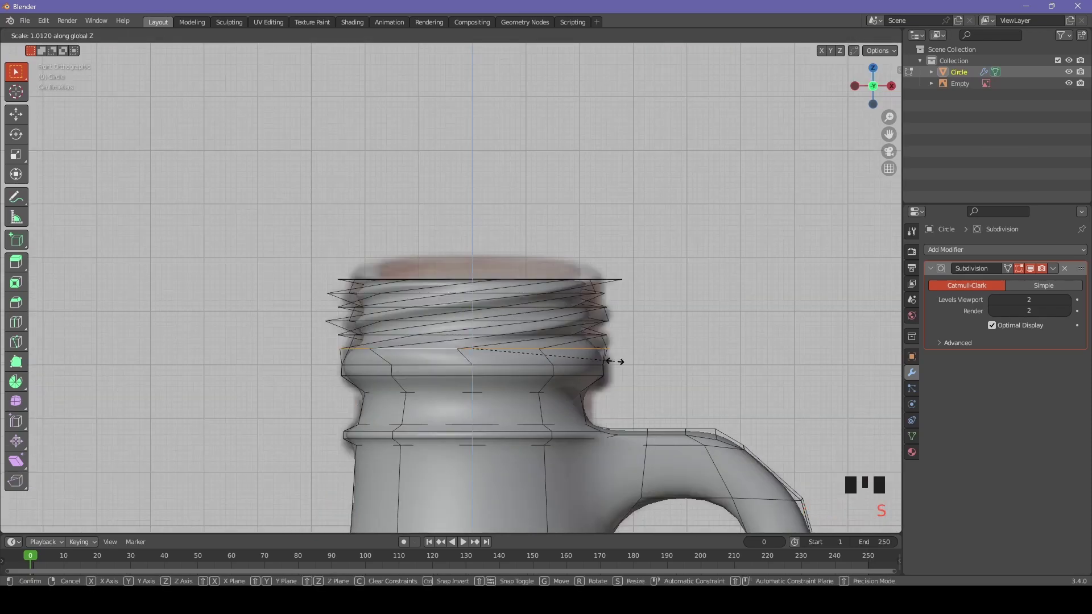
key(r)
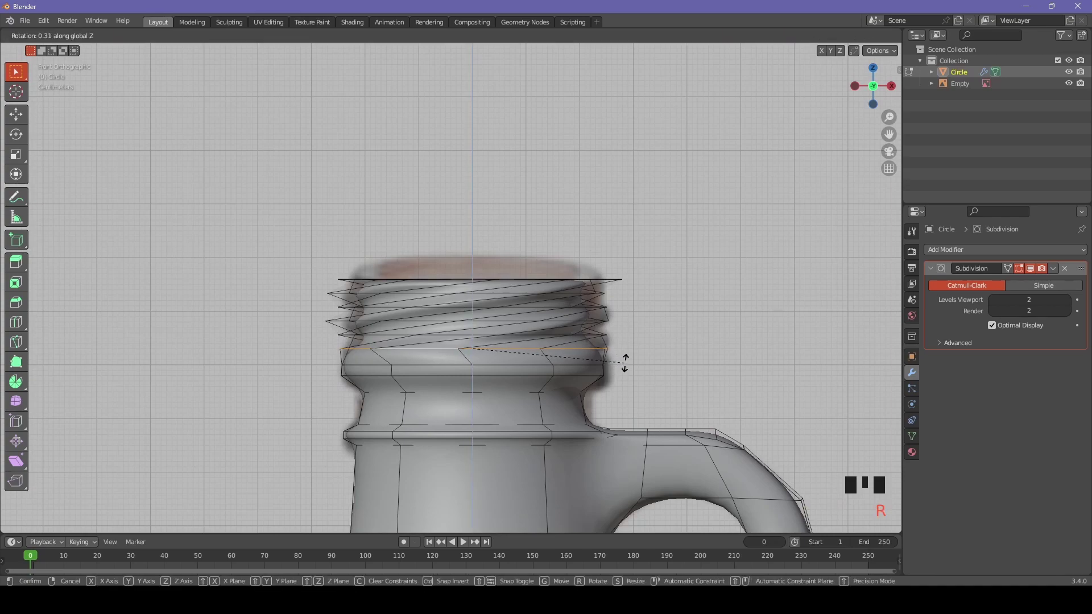
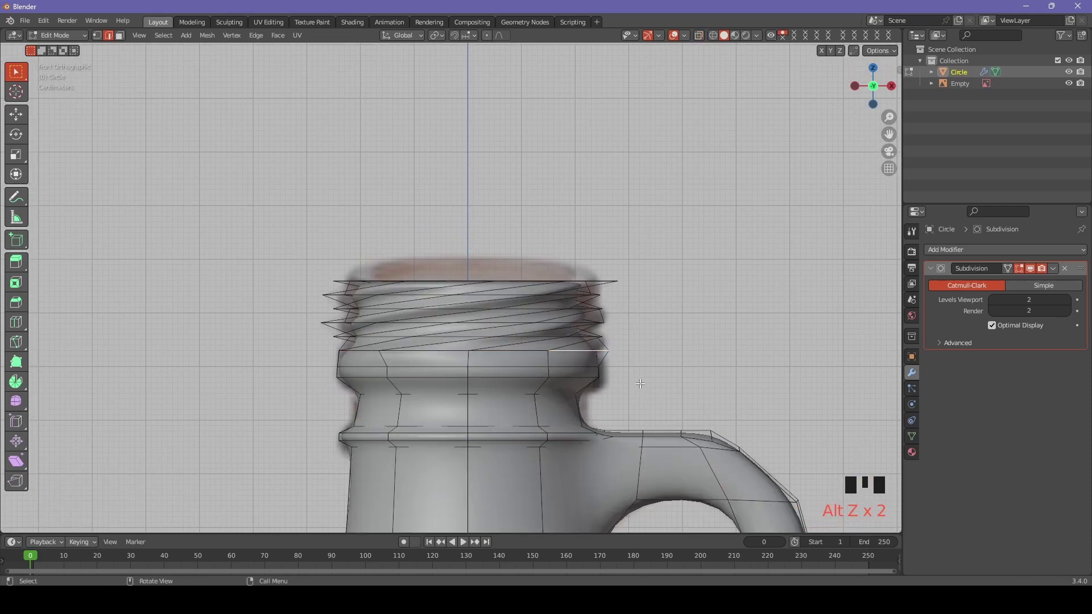
key(Tab)
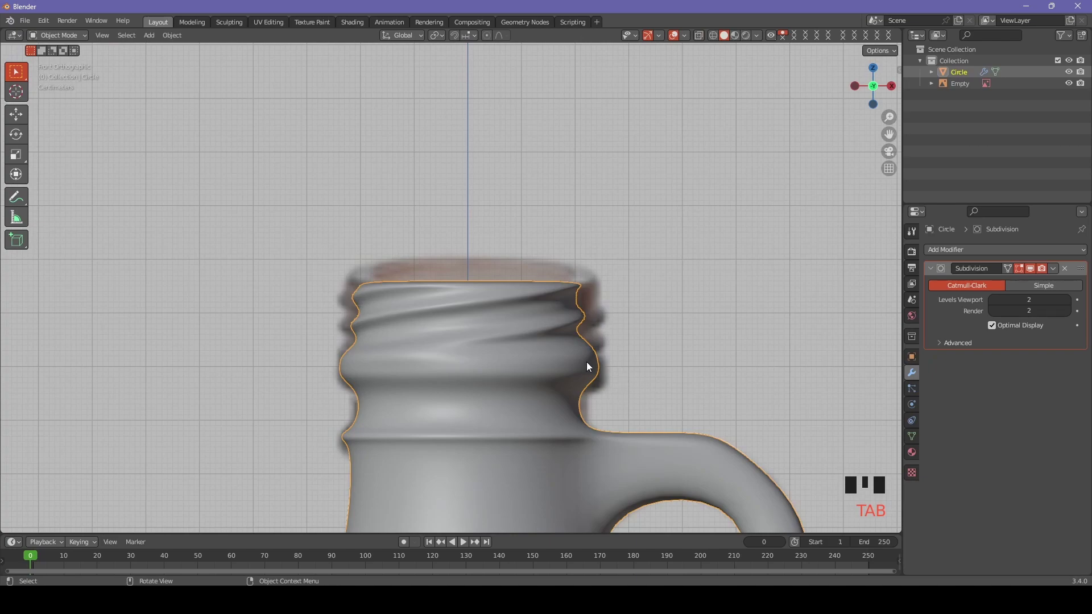
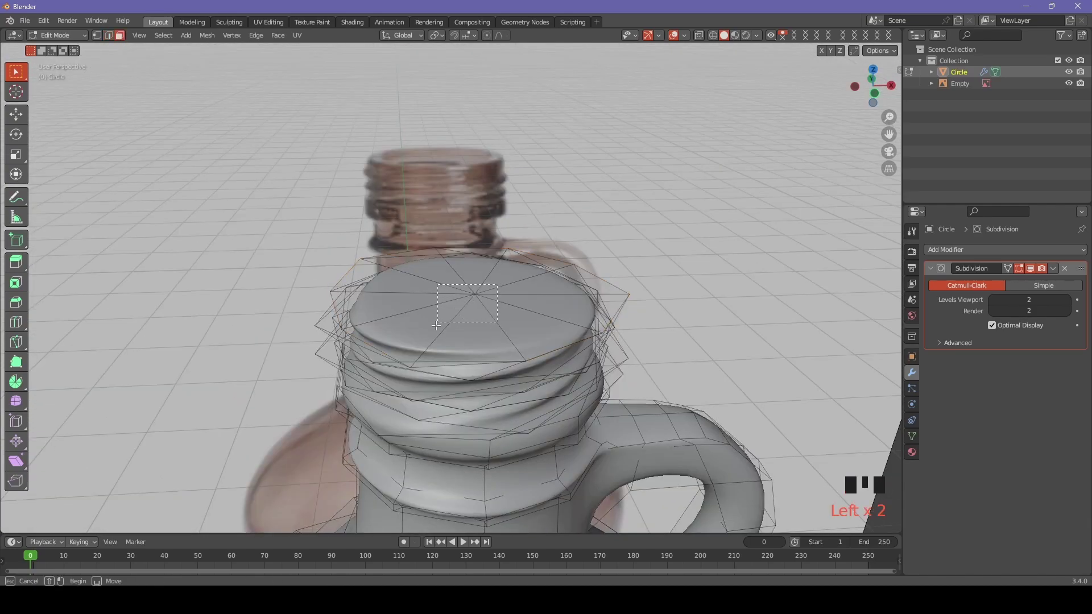
Delete the cap's top face so the threaded neck is open at the rim
key(Delete)
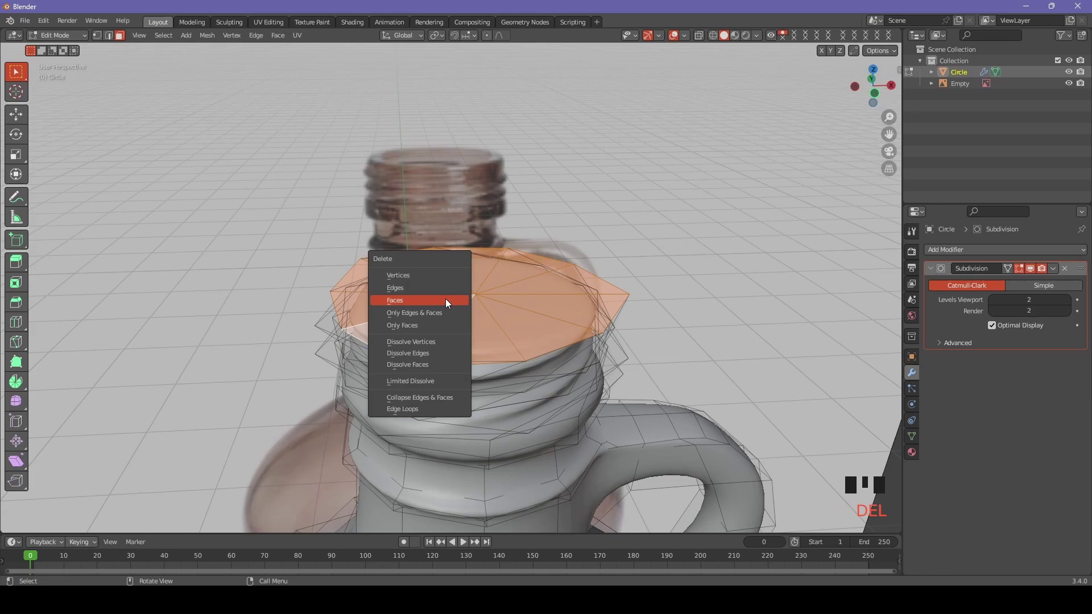
drag(461, 292, 468, 256)
key(KP_1)
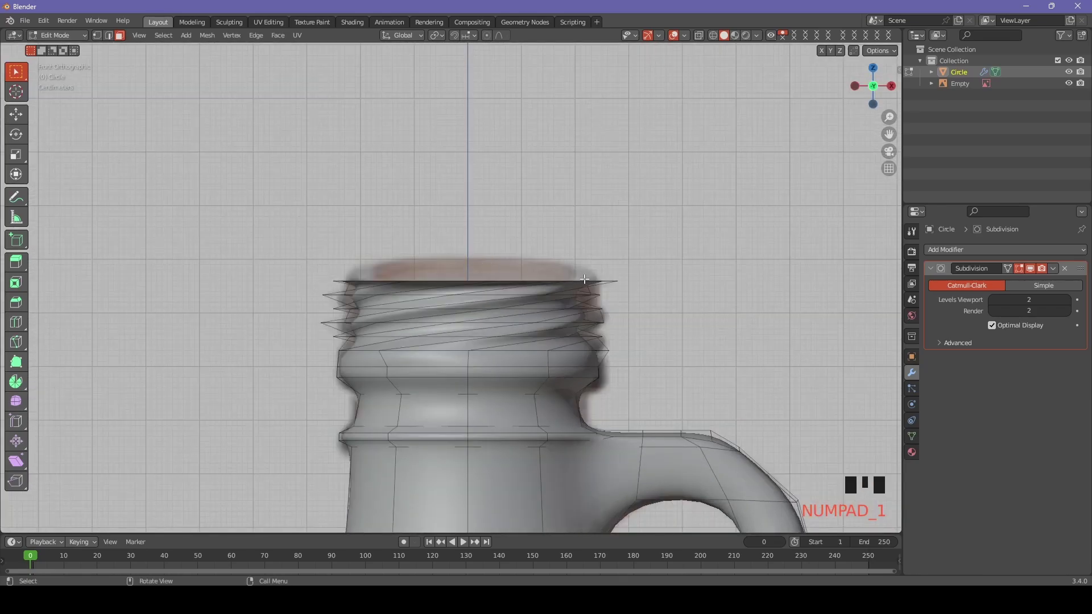
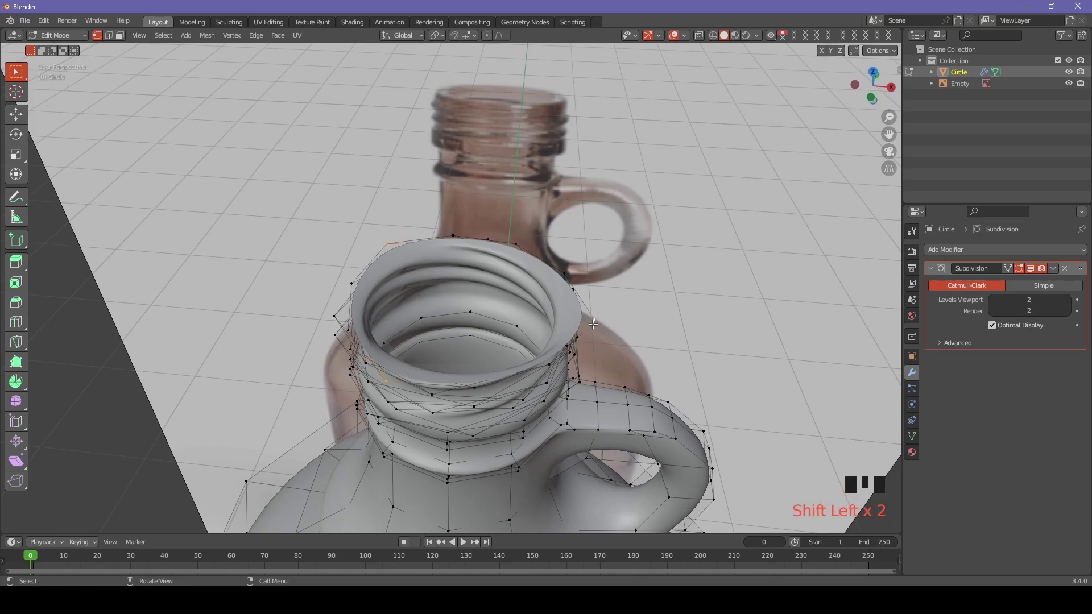
Scale the thread ring inward to about 0.97 of its size in top view
key(KP_7)
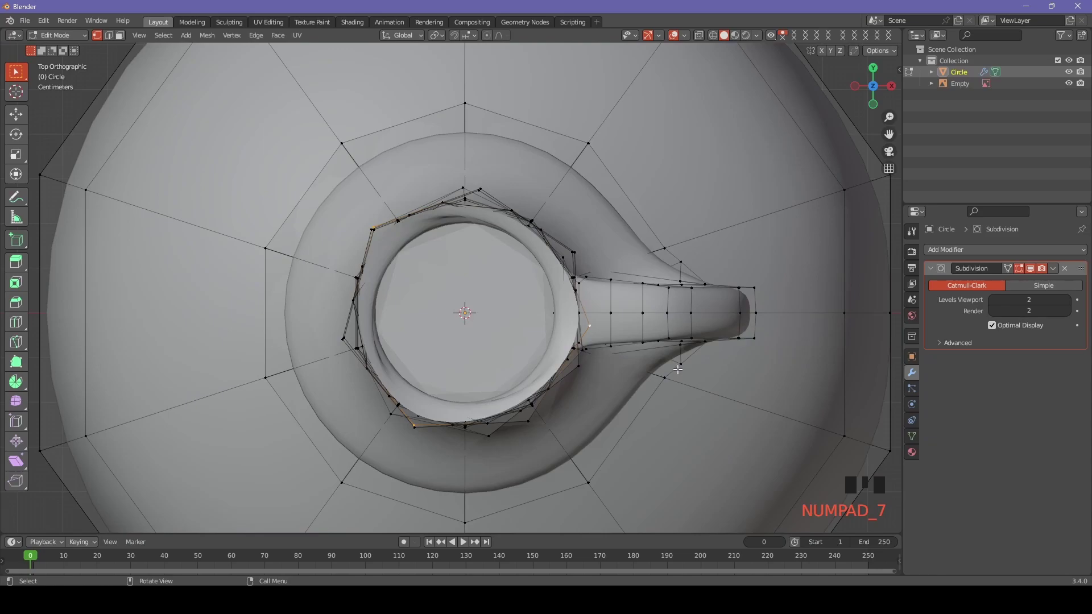
key(s)
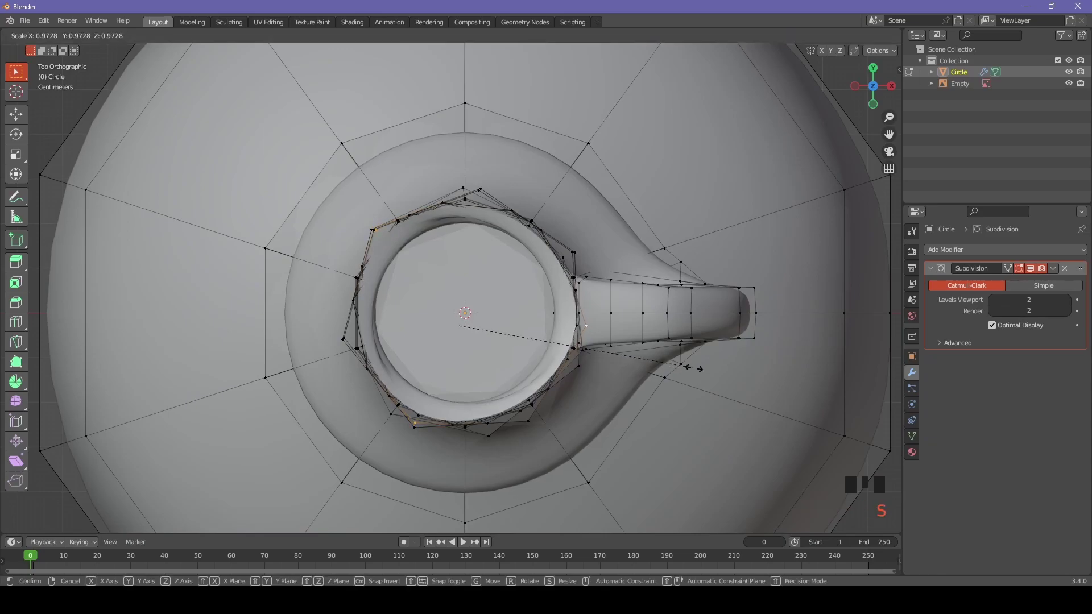
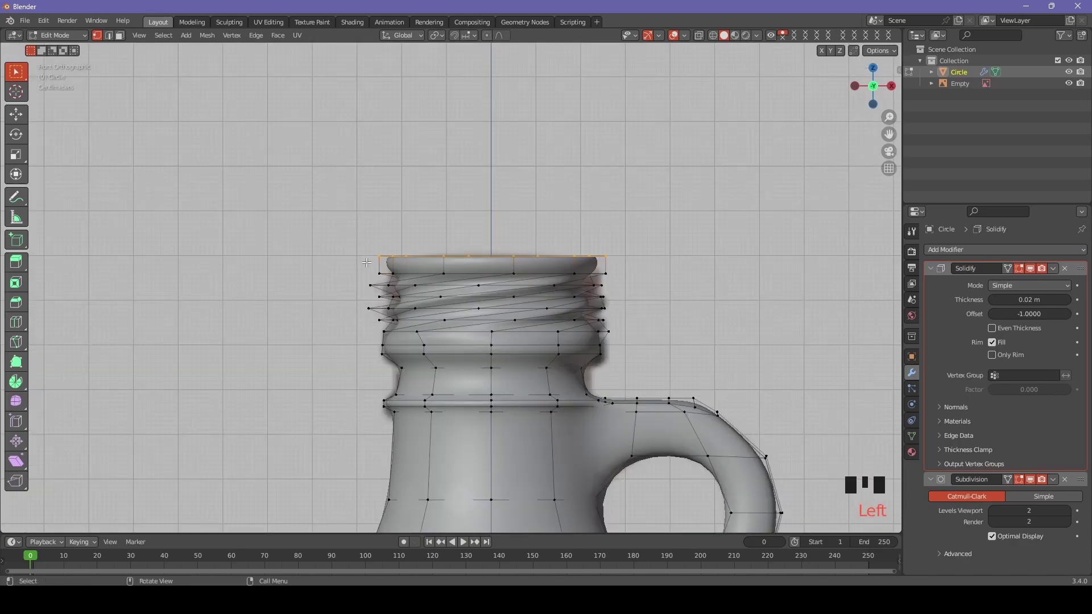
Lower the neck's top rim about 0.006 m and start a new loop cut on the neck
key(g)
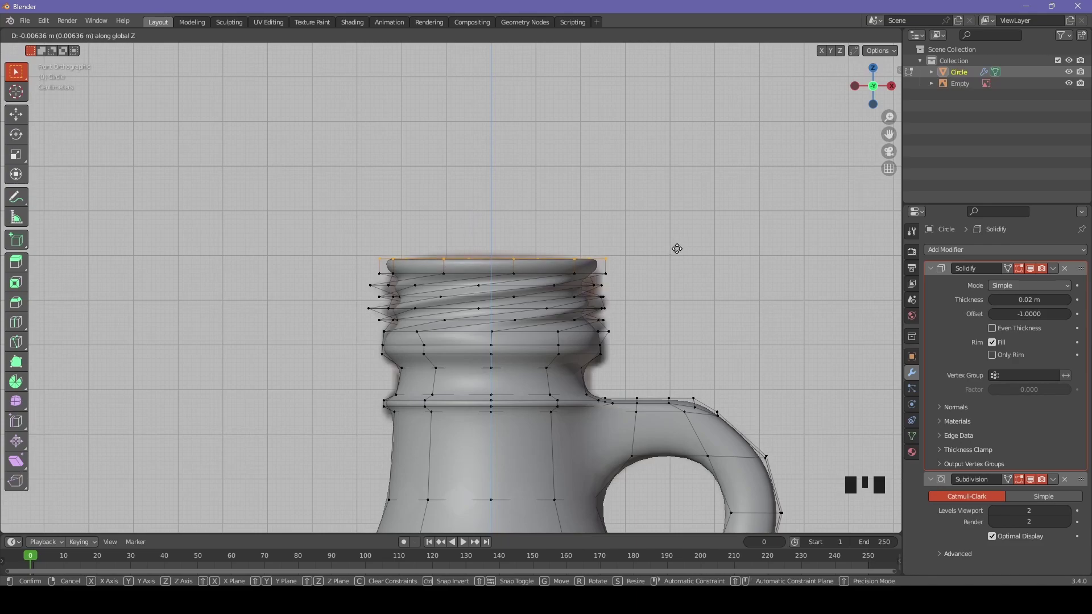
key(ctrl+r)
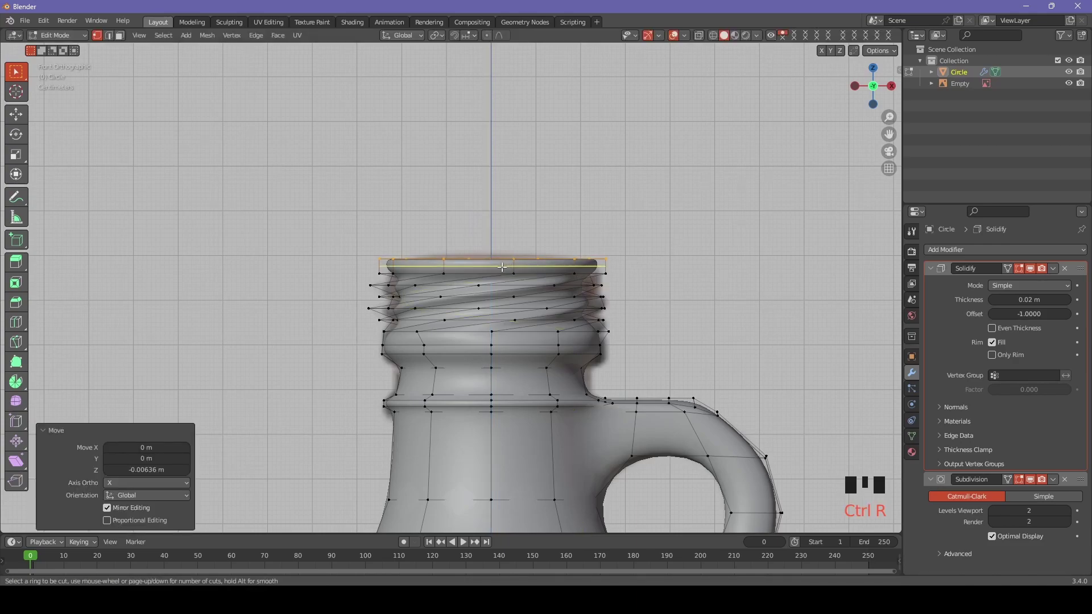
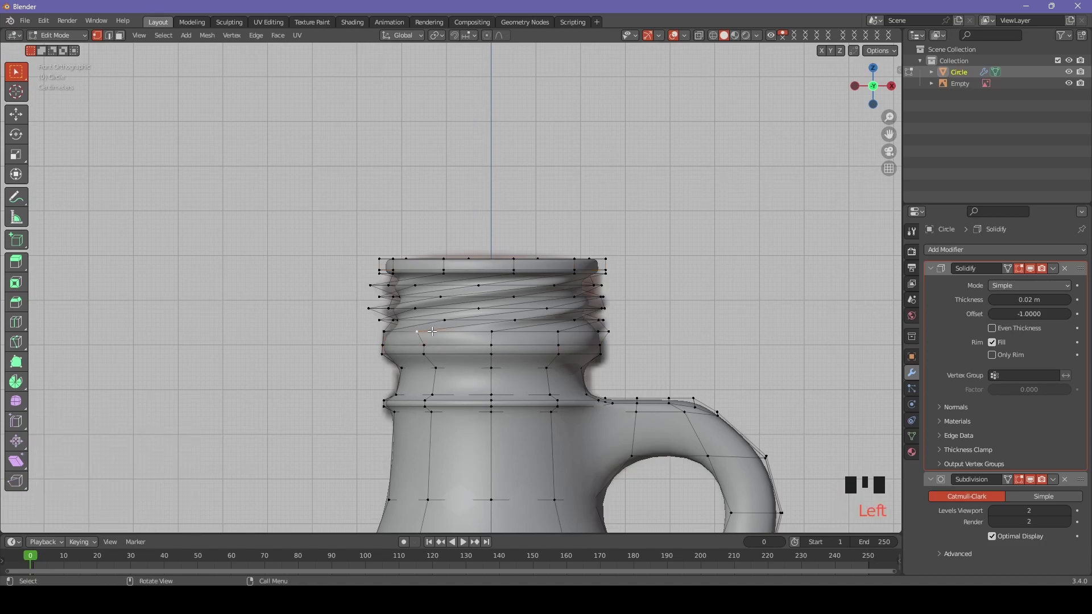
Slide a new loop down under the threads and bevel it into a narrow neck band
key(g)
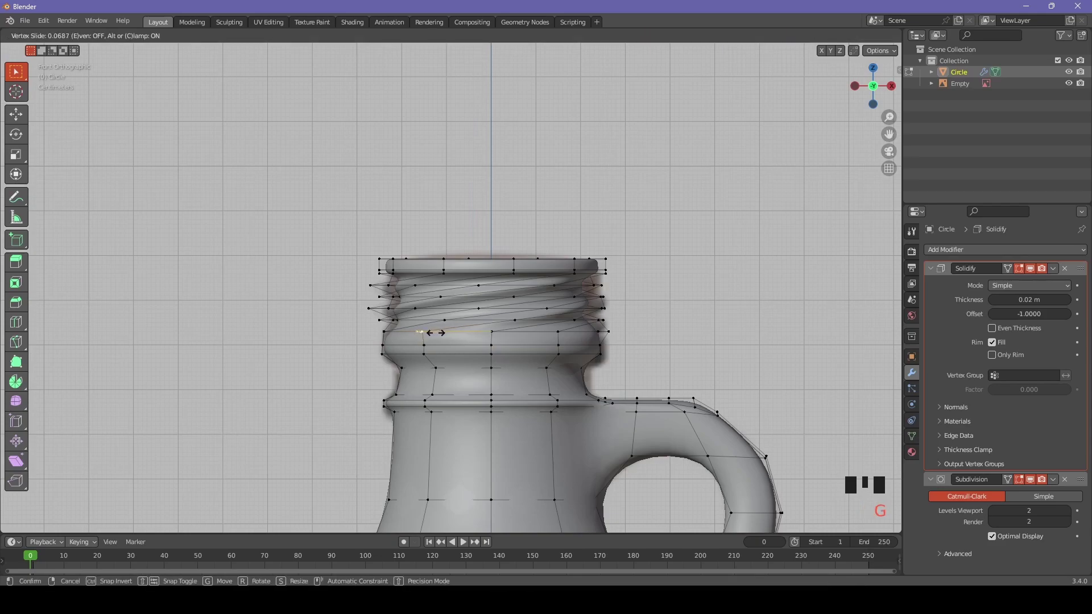
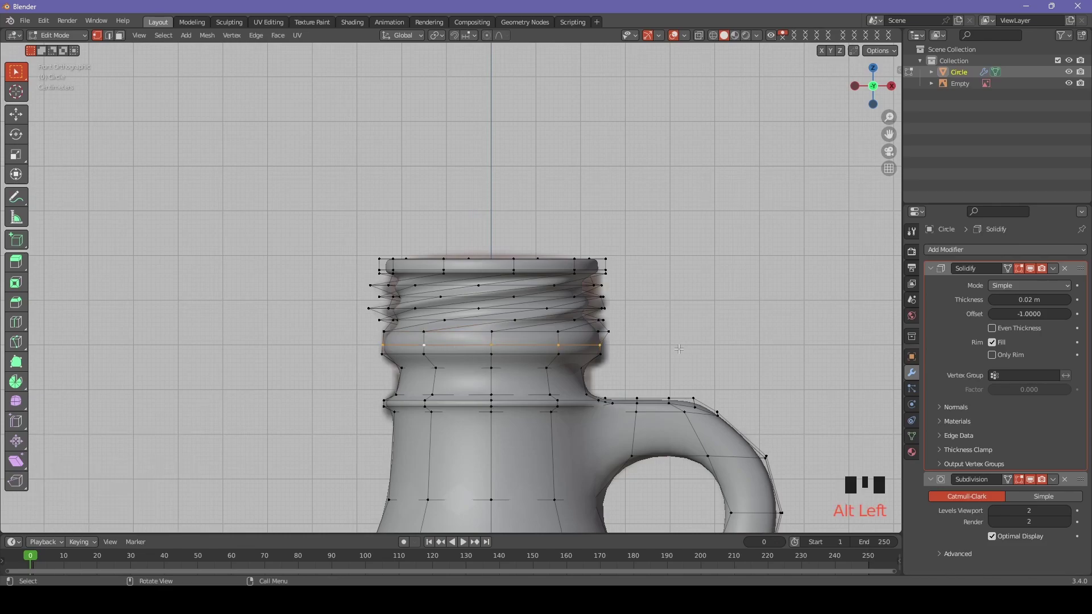
key(g)
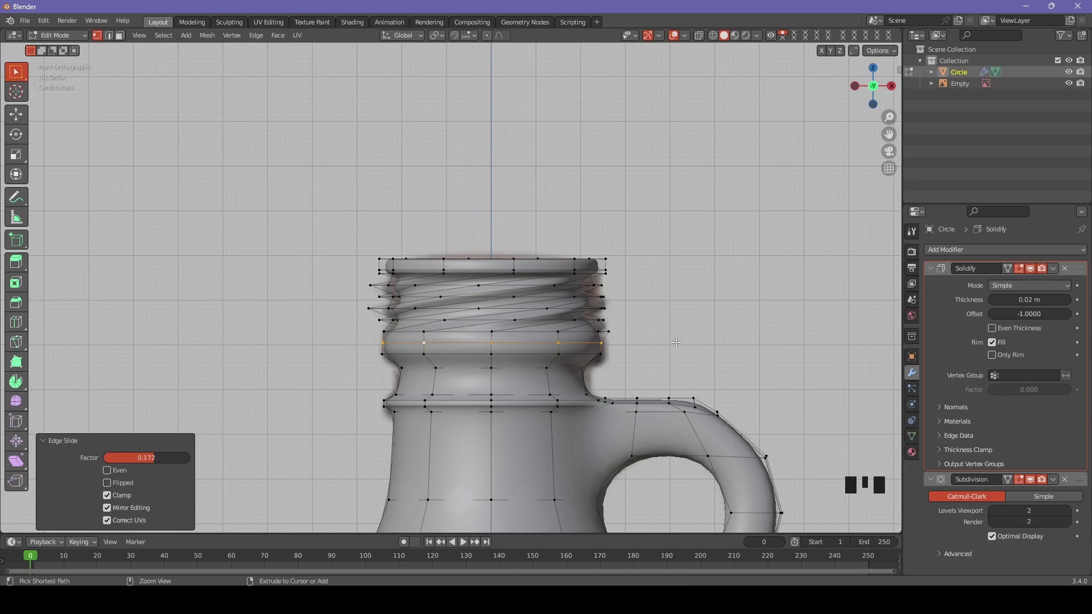
key(ctrl+b)
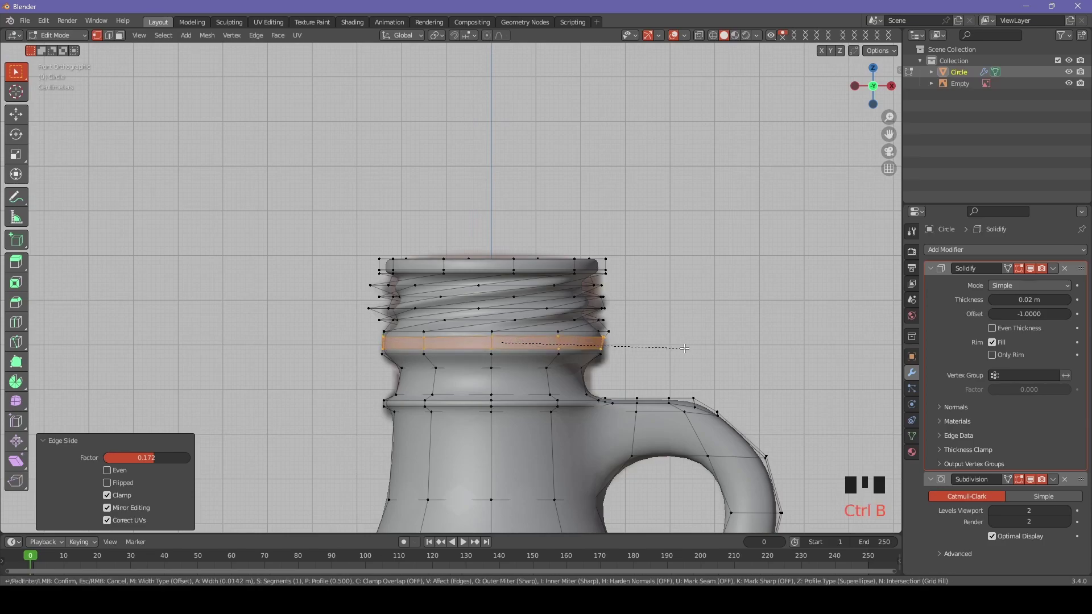
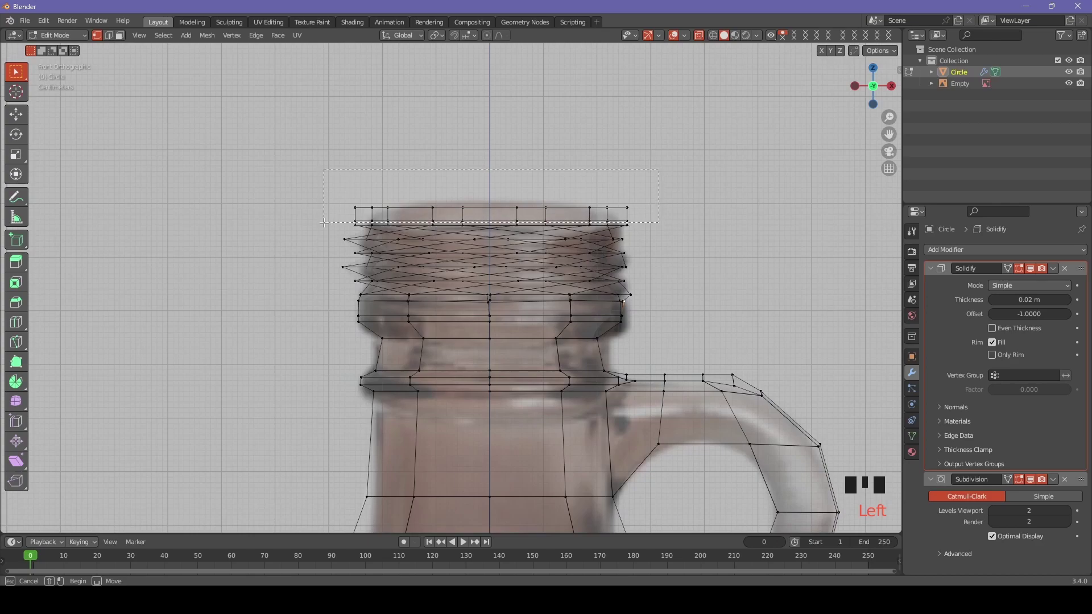
Scale the top rim inward to 0.84 in X/Y to form the screw-top lip
key(alt+z)
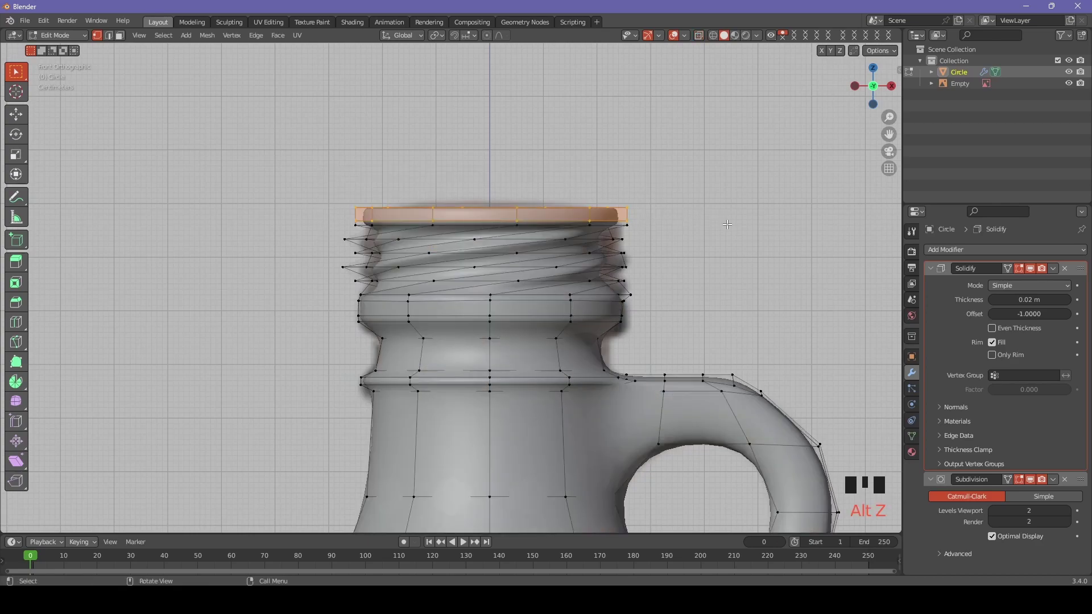
key(s)
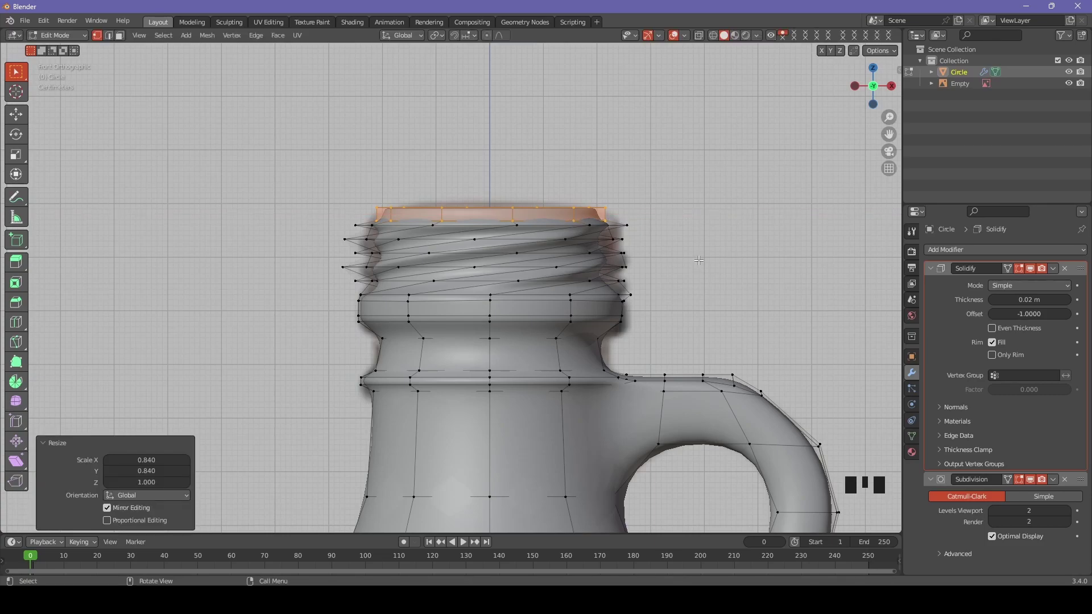
key(alt+z)
scroll(down, 3)
key(alt+z)
drag(654, 301, 650, 321)
click(650, 320)
scroll(down, 3)
drag(658, 316, 662, 340)
Edge-slide the rim edges along the neck after inspecting it in perspective
key(Tab)
scroll(down, 3)
drag(605, 343, 475, 174)
scroll(up, 3)
drag(501, 167, 465, 201)
scroll(up, 3)
click(445, 202)
key(Tab)
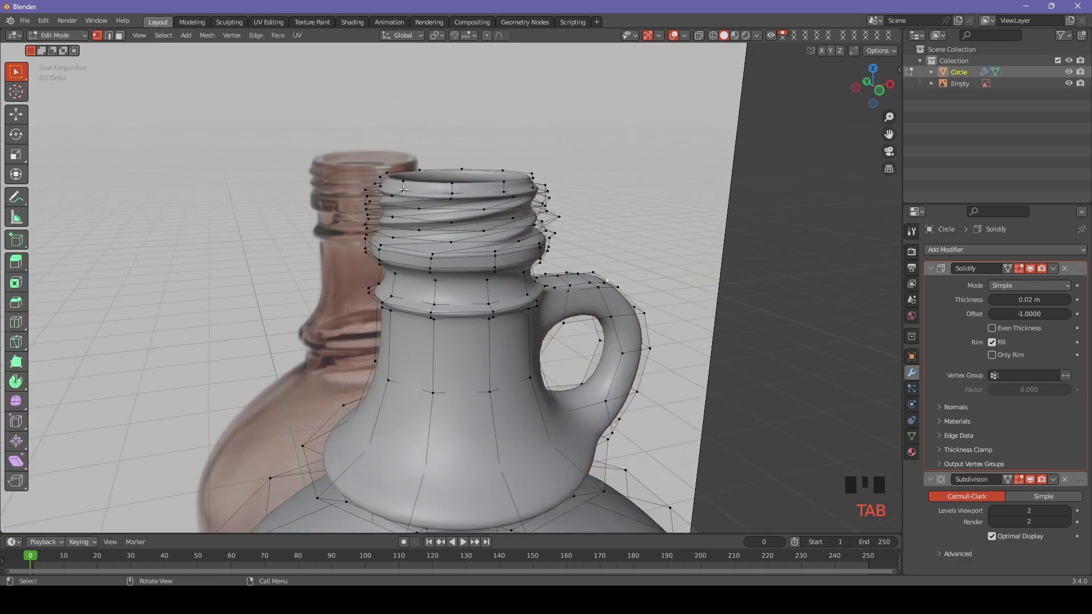
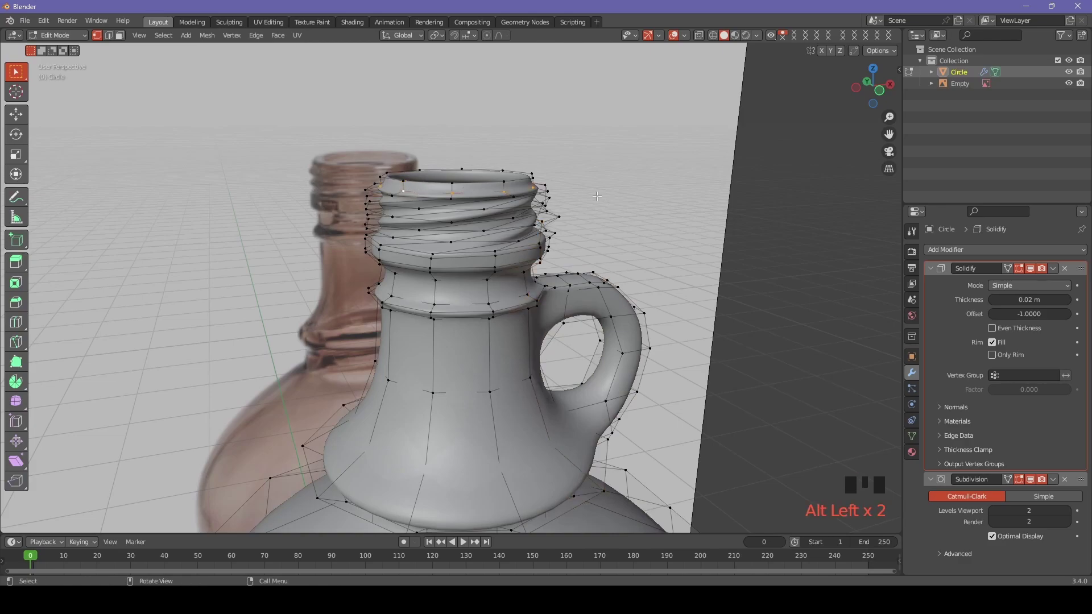
key(g)
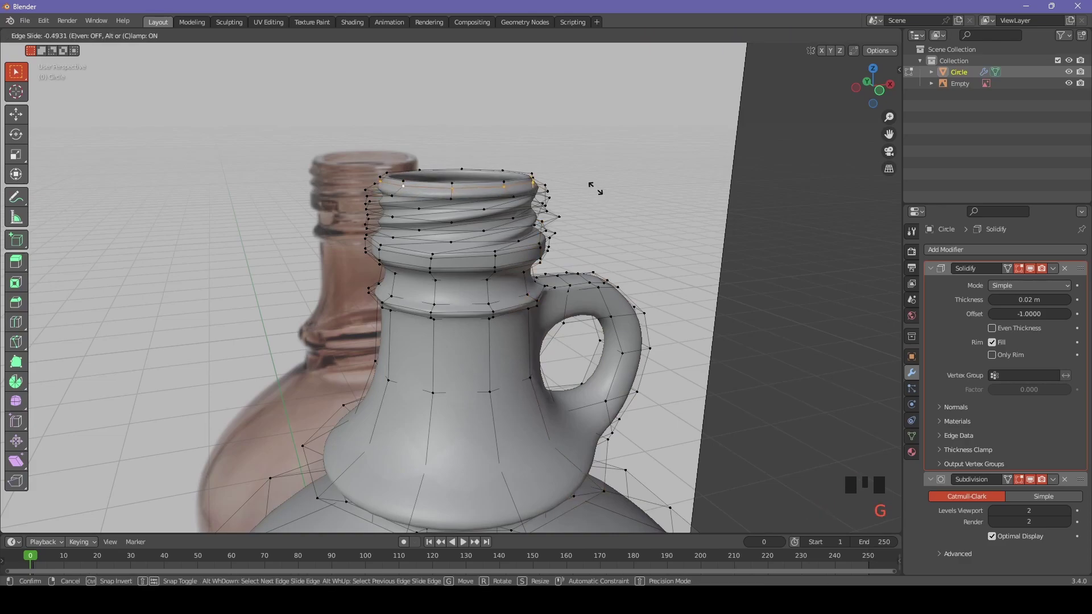
key(alt+z)
key(alt+z)
Return to Object Mode and view the whole finished jug from the front
key(Tab)
scroll(down, 3)
drag(650, 302, 530, 169)
scroll(up, 3)
key(KP_1)
scroll(down, 3)
scroll(up, 3)
scroll(up, 3)
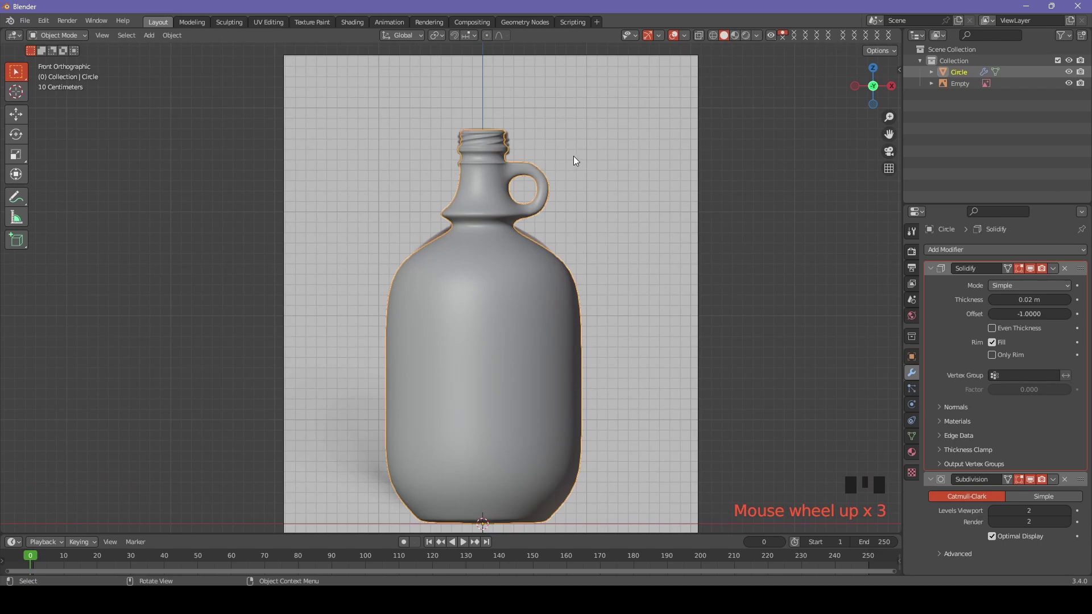
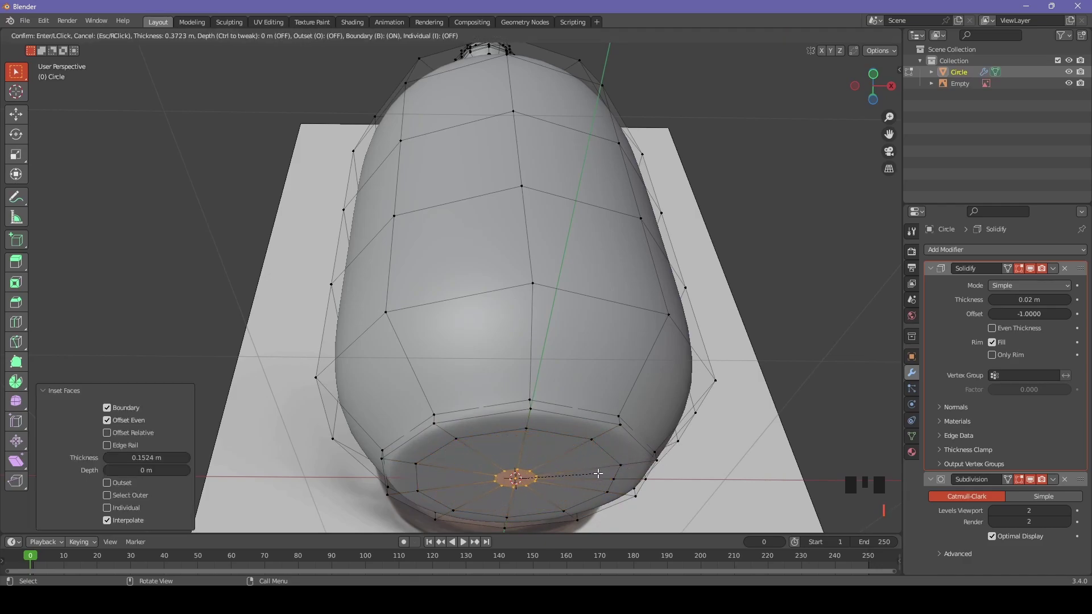
Slide the inset ring and add three concentric loop cuts across the jug bottom
key(ctrl+r)
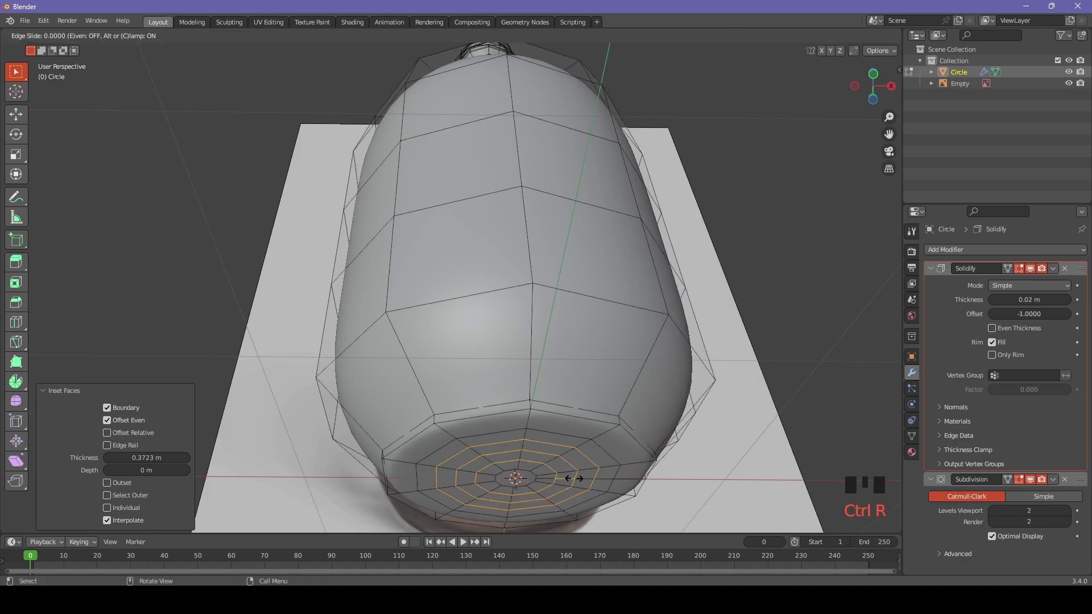
key(space)
key(space)
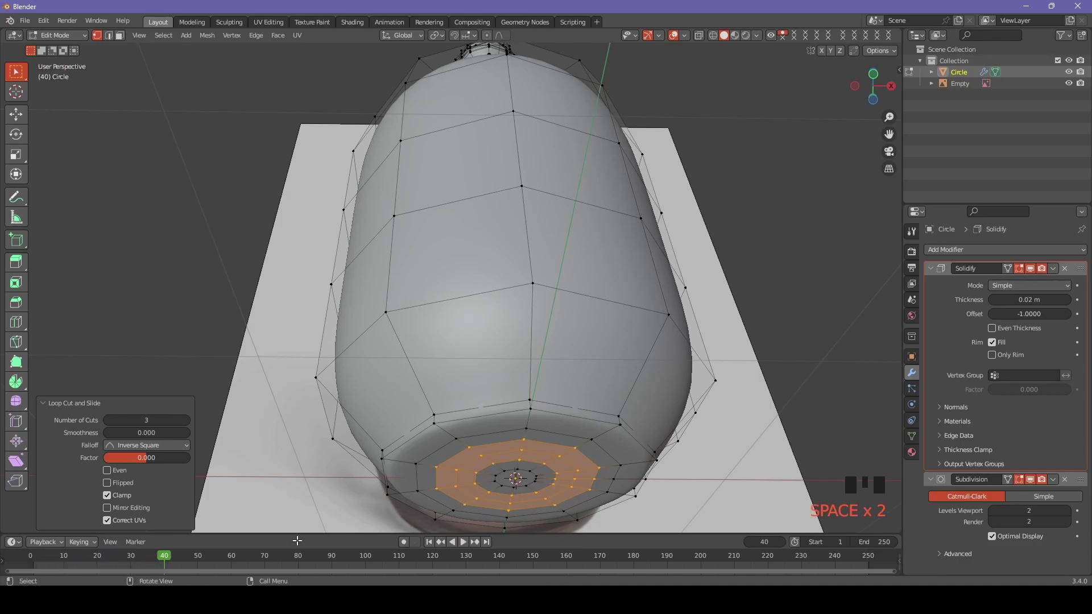
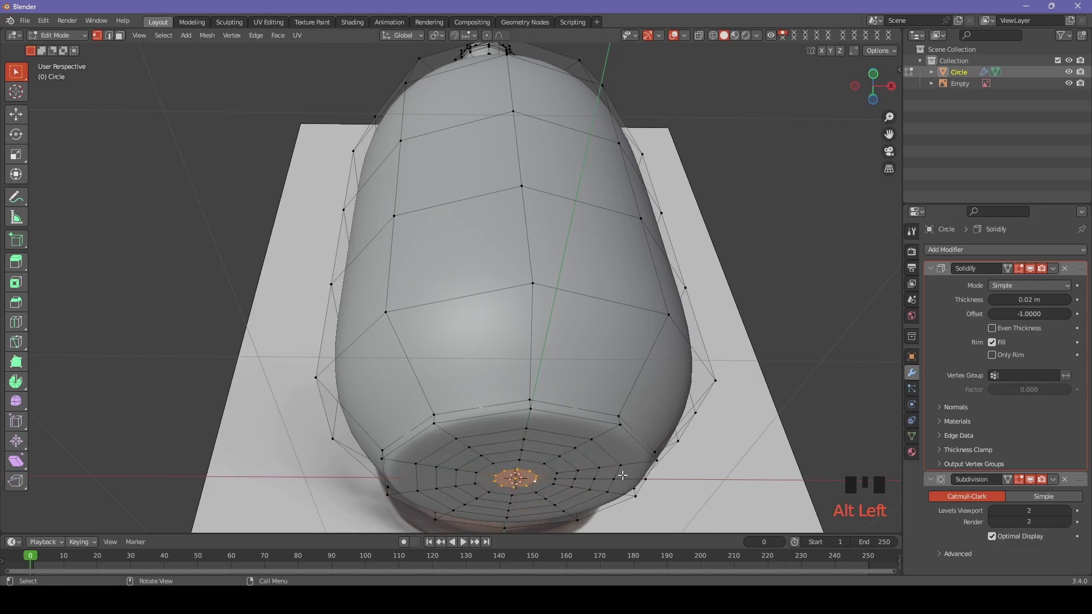
Merge the innermost ring to a single centre vertex and merge duplicates across the mesh
key(m)
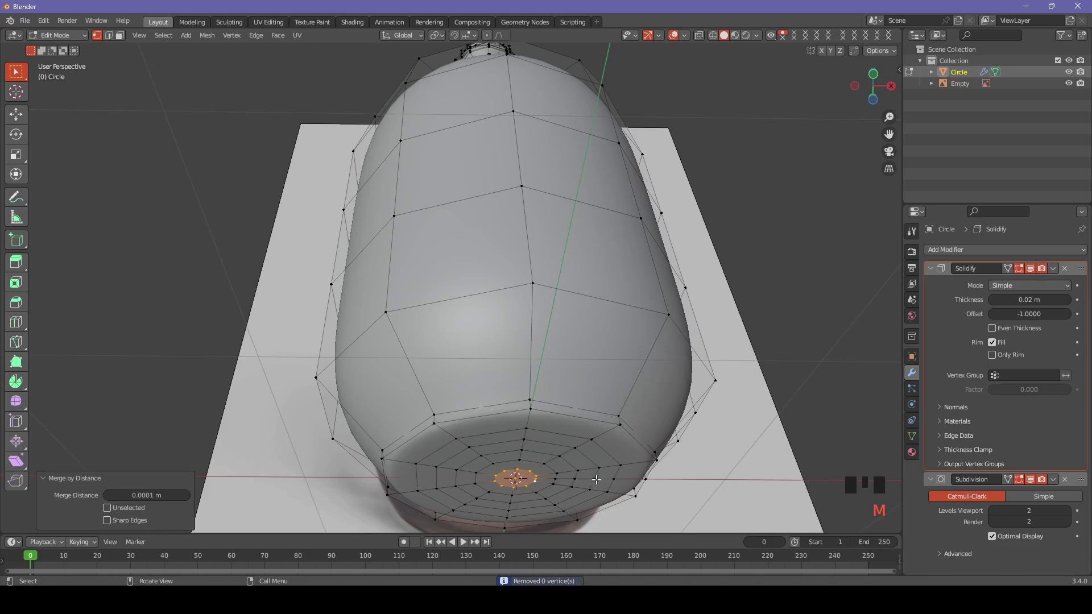
key(m)
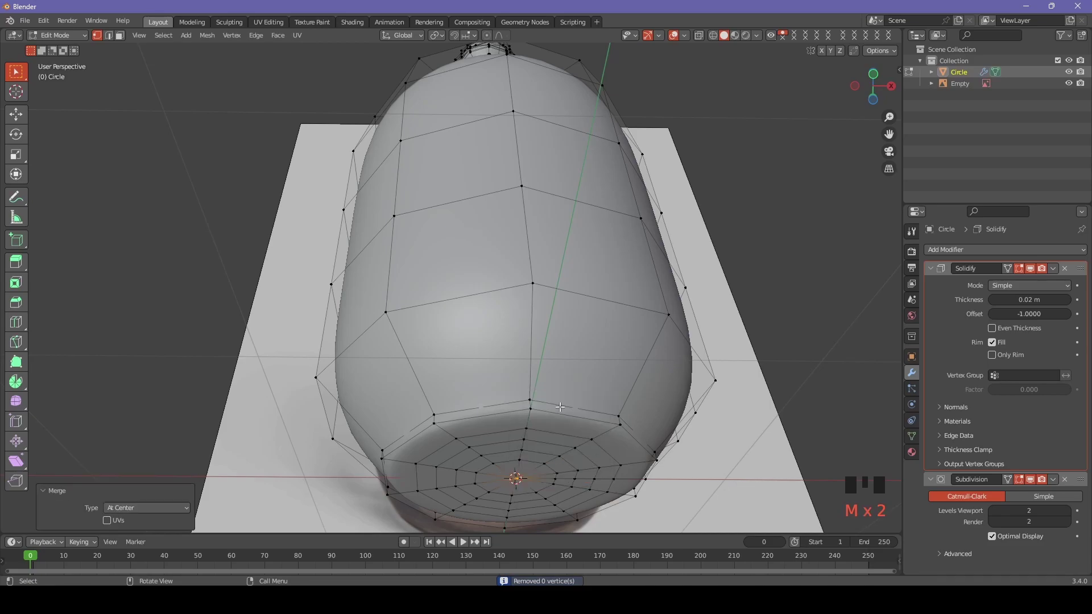
key(a)
key(m)
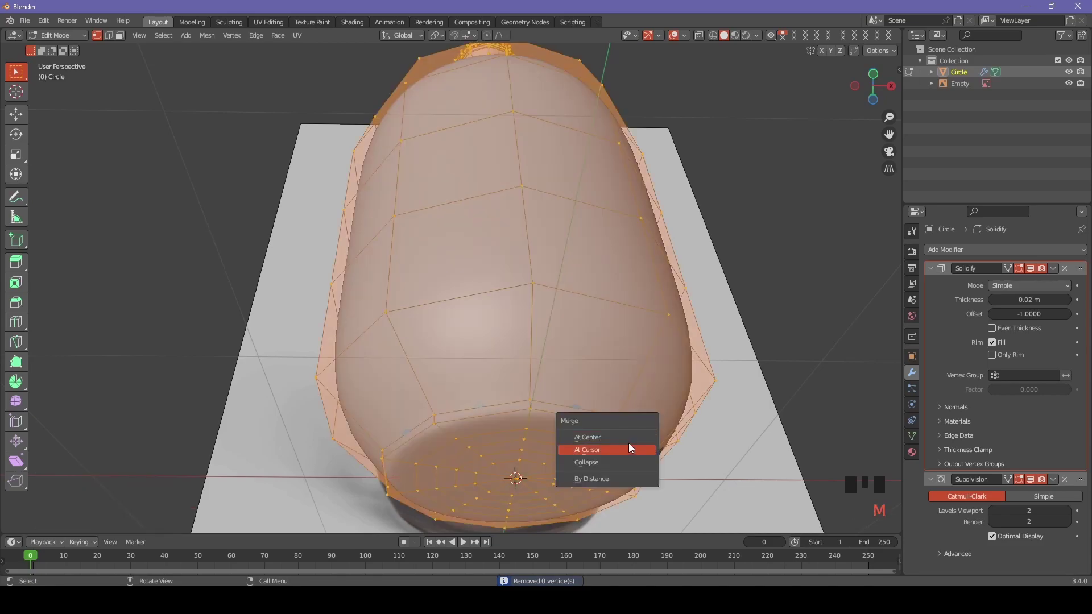
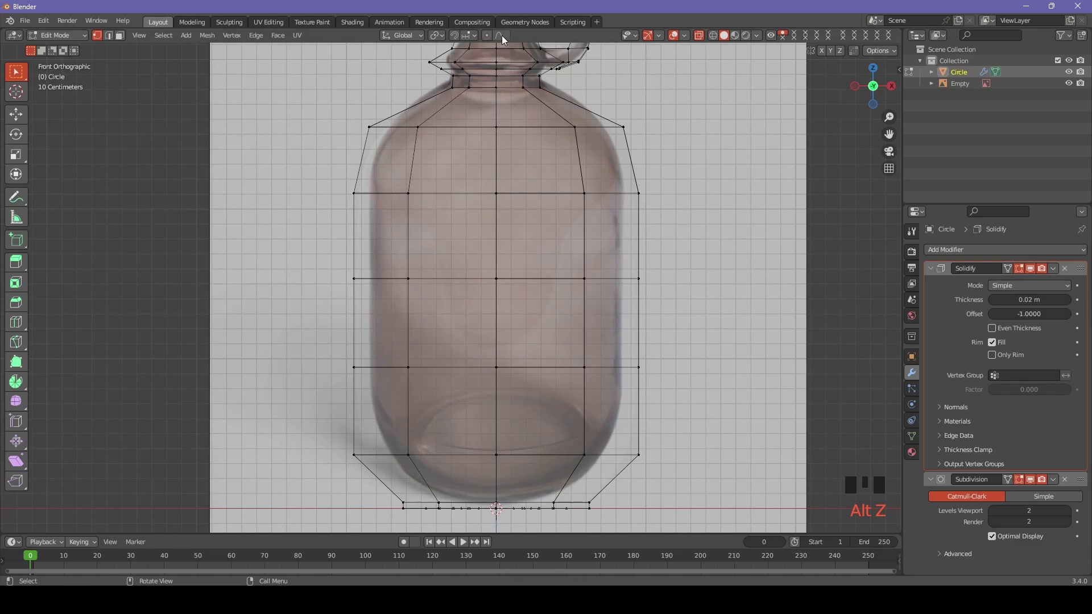
Raise the bottom centre vertex about 0.09 m with proportional smooth falloff for a concave base
drag(507, 35, 492, 35)
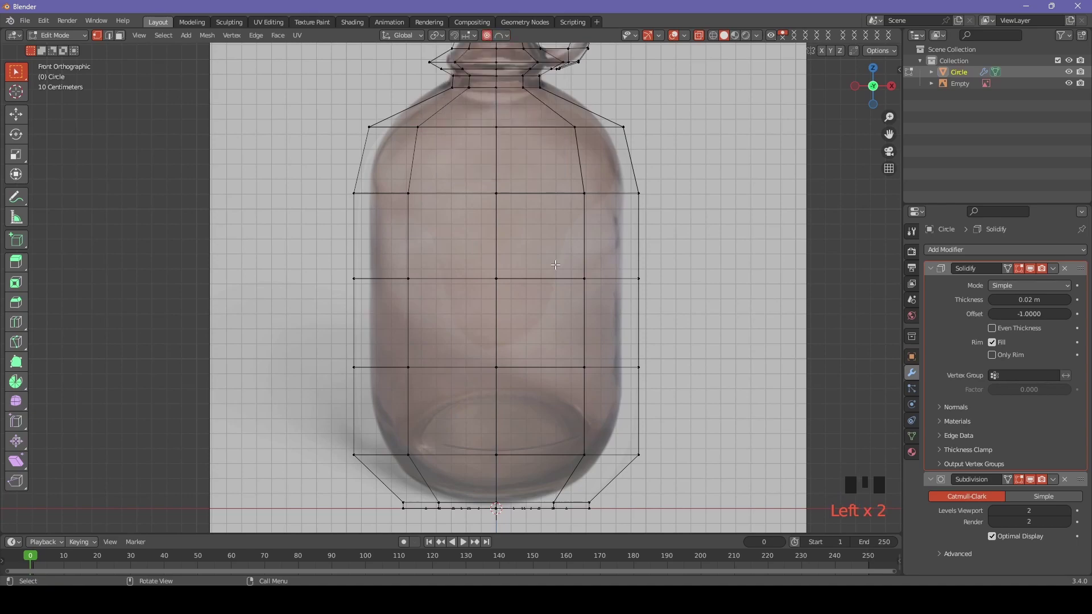
key(g)
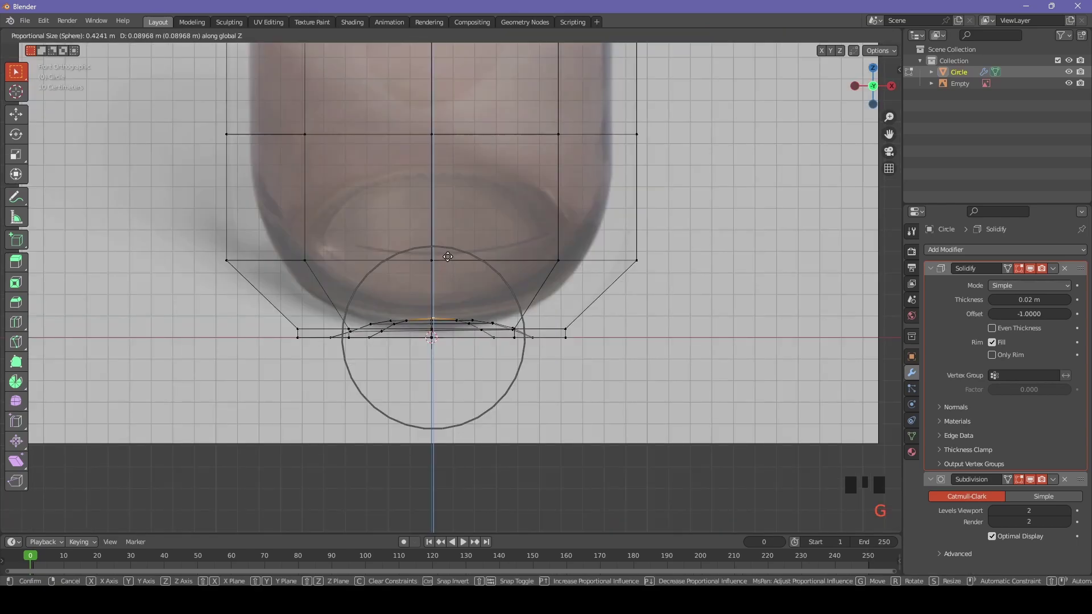